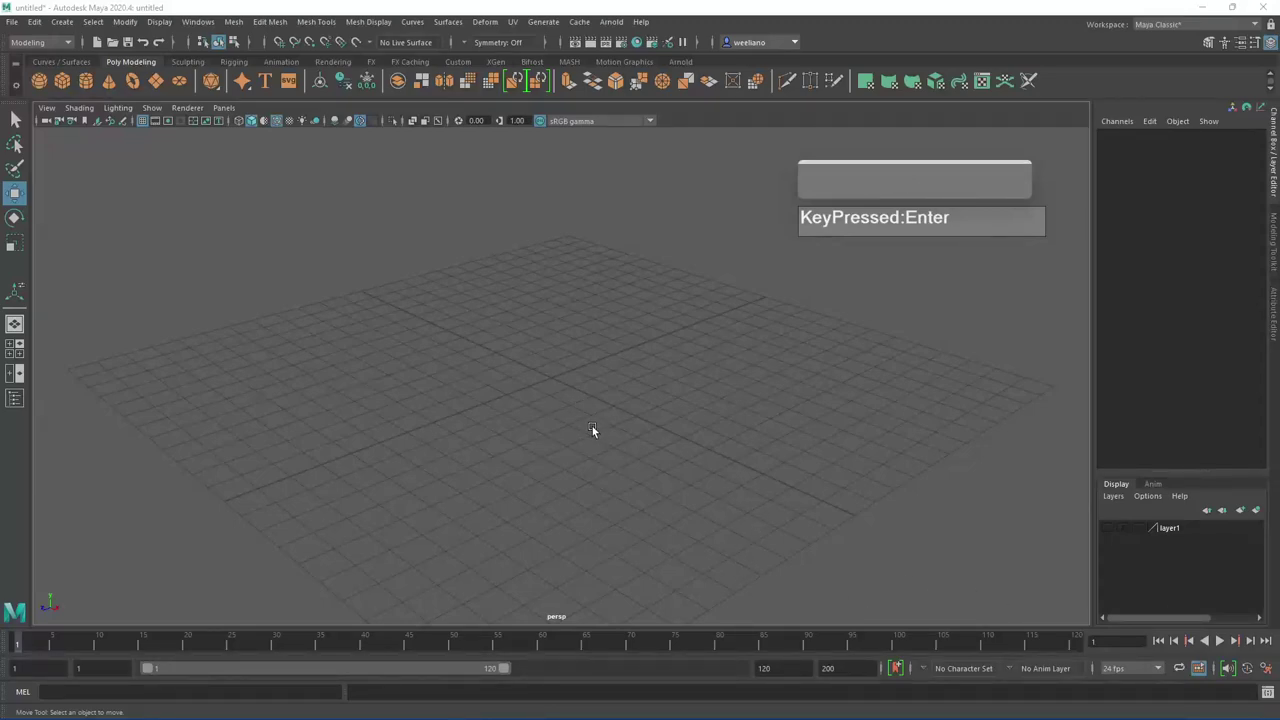
Bring up the polygon primitives marking menu in the empty viewport
{"action": "left_click", "coordinate": [575, 424]}
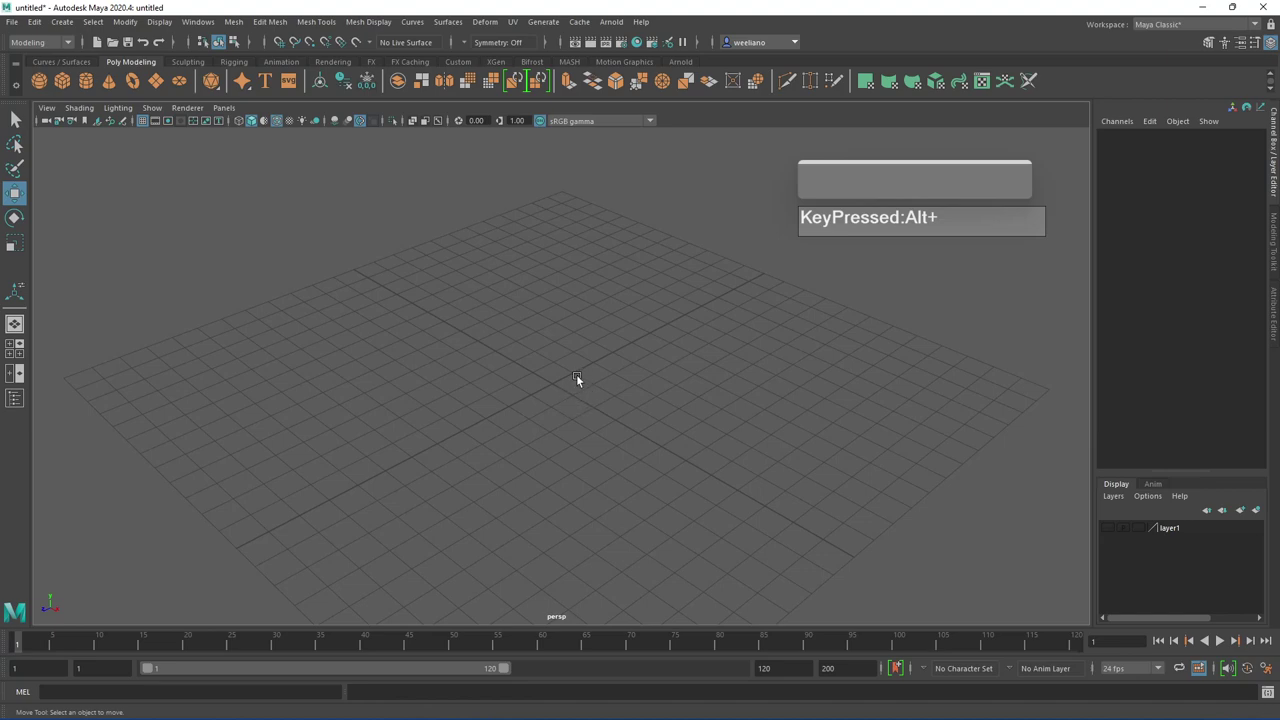
Create a polygon plane at the origin and reduce it to 5 by 5 subdivisions
{"action": "right_click", "coordinate": [566, 374]}
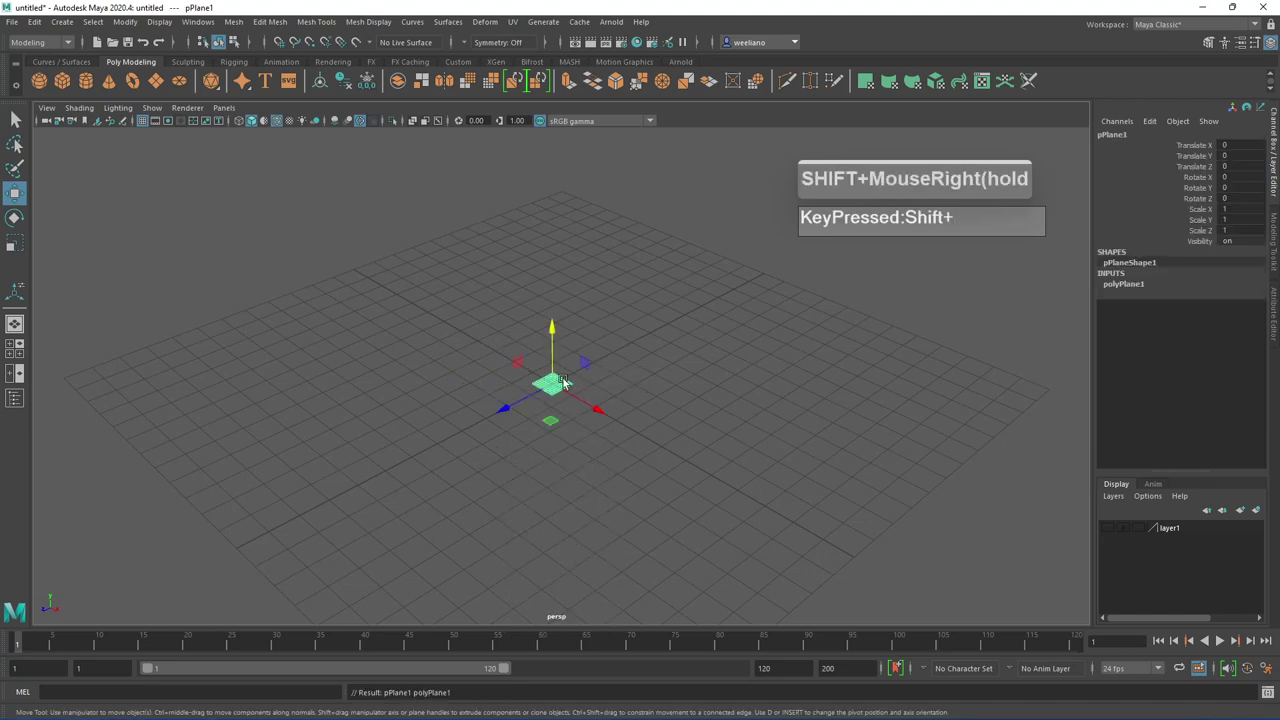
{"action": "right_click", "coordinate": [661, 402]}
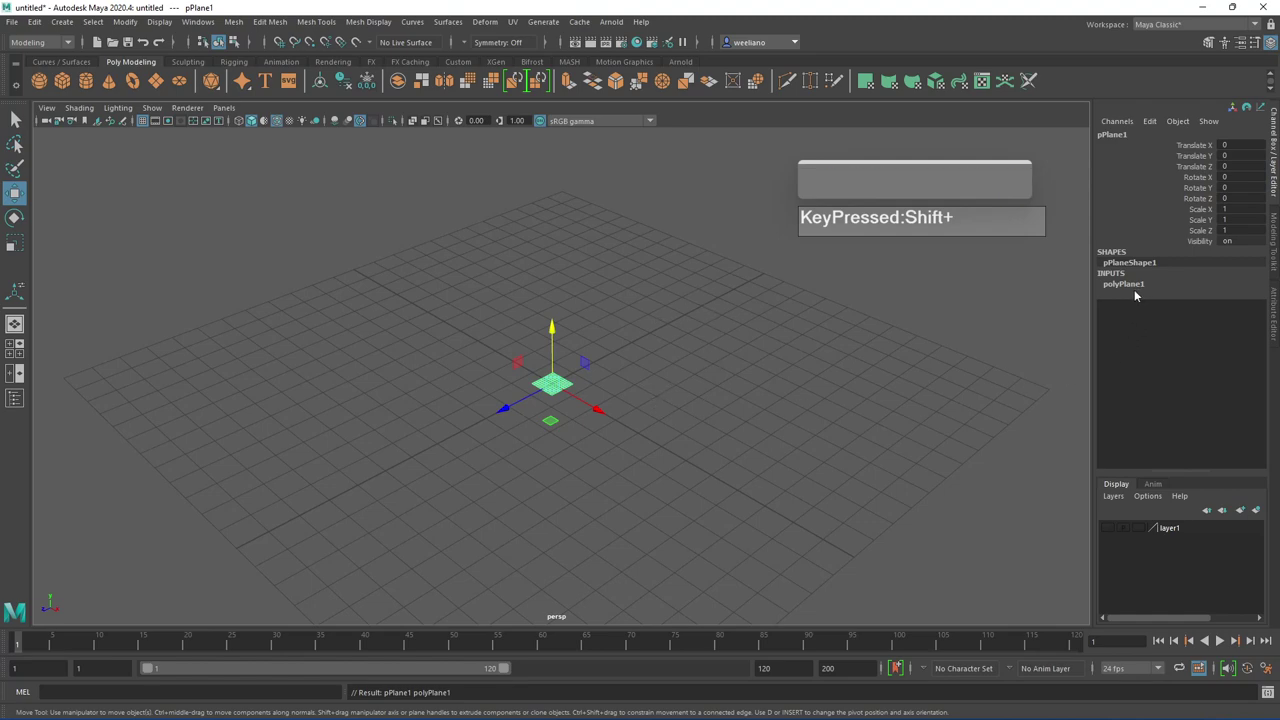
{"action": "left_click", "coordinate": [1134, 285]}
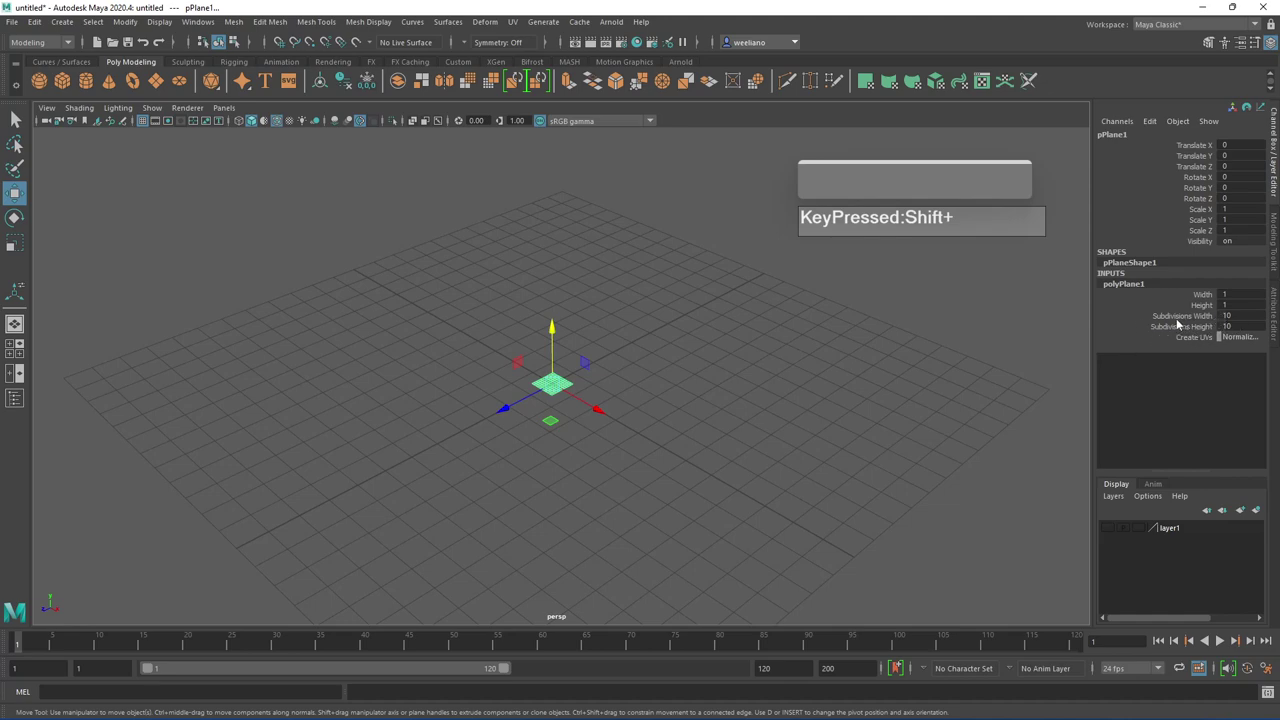
{"action": "left_click", "coordinate": [1179, 319]}
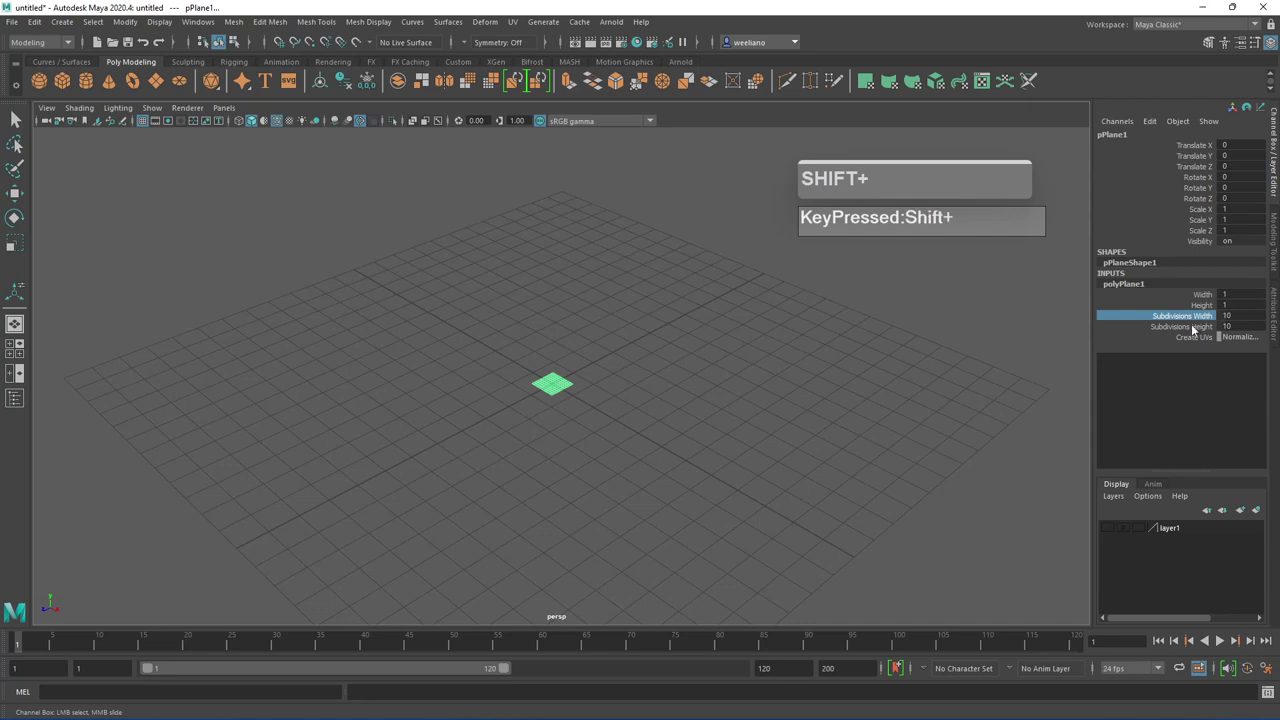
{"action": "left_click", "coordinate": [1194, 331]}
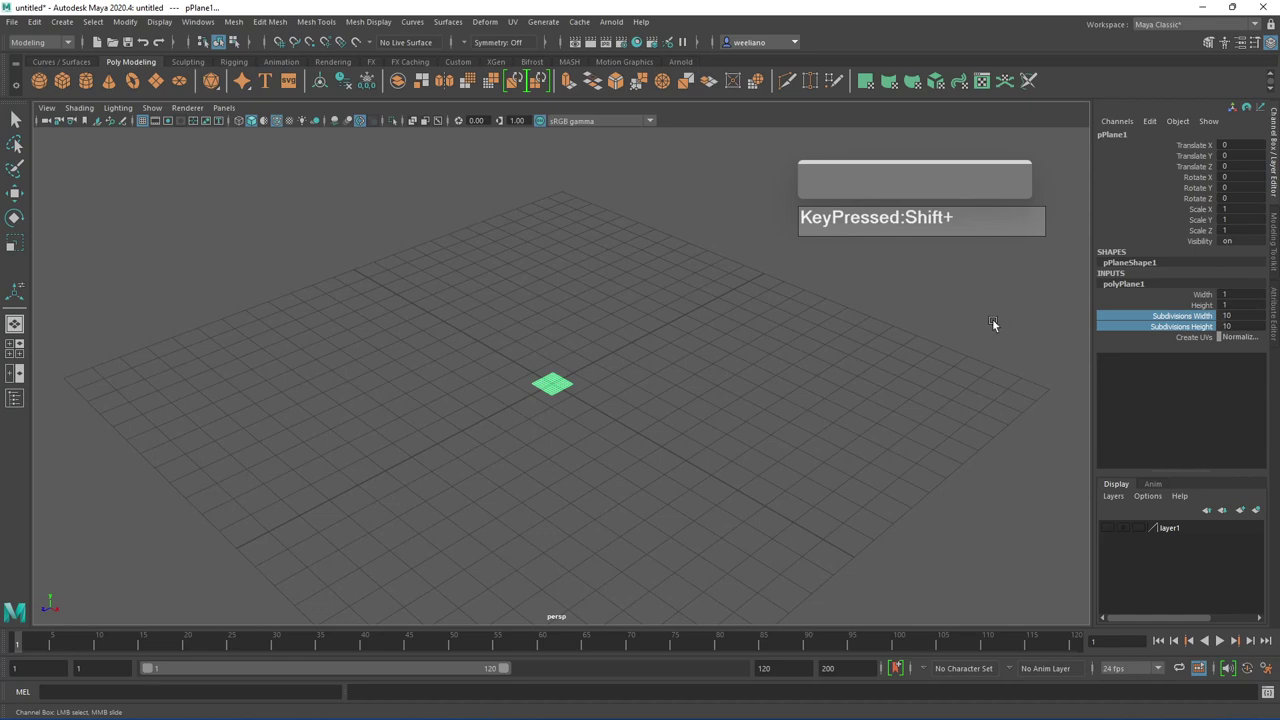
{"action": "left_click_drag", "start_coordinate": [993, 333], "coordinate": [1209, 356]}
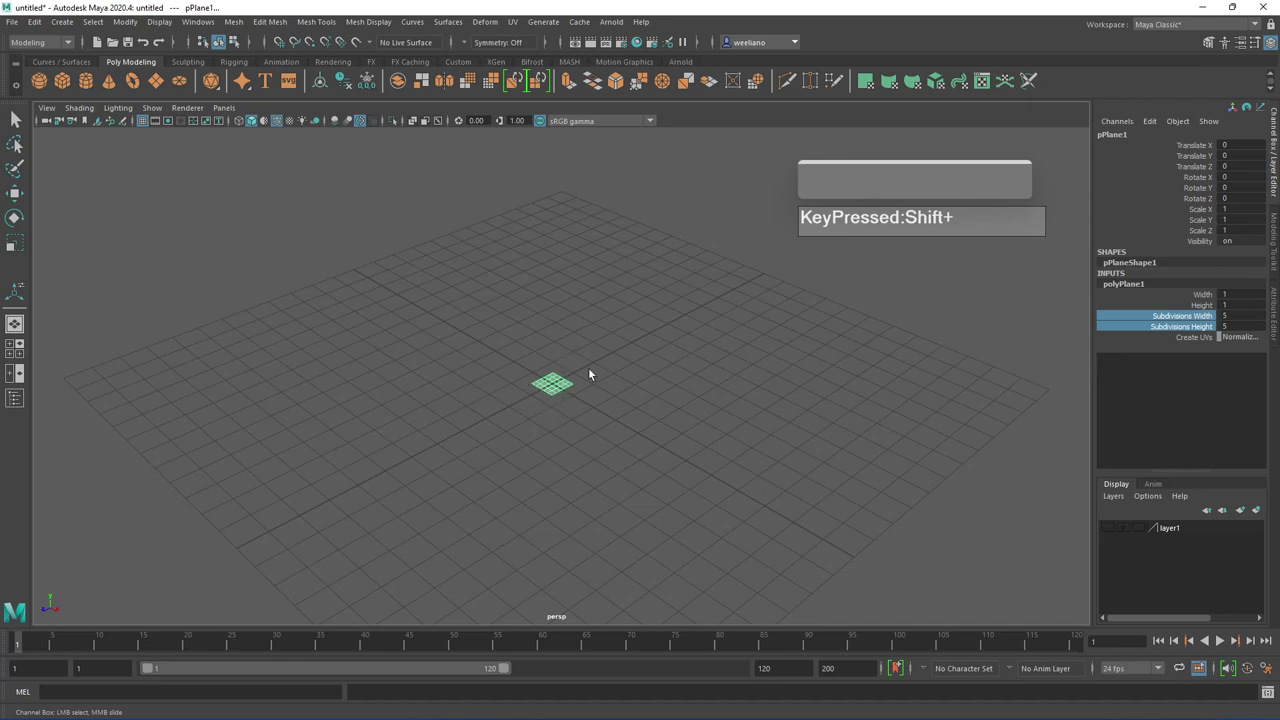
Select the plane's Width and Height channels to enlarge it
{"action": "left_click", "coordinate": [1209, 301]}
{"action": "left_click", "coordinate": [1210, 309]}
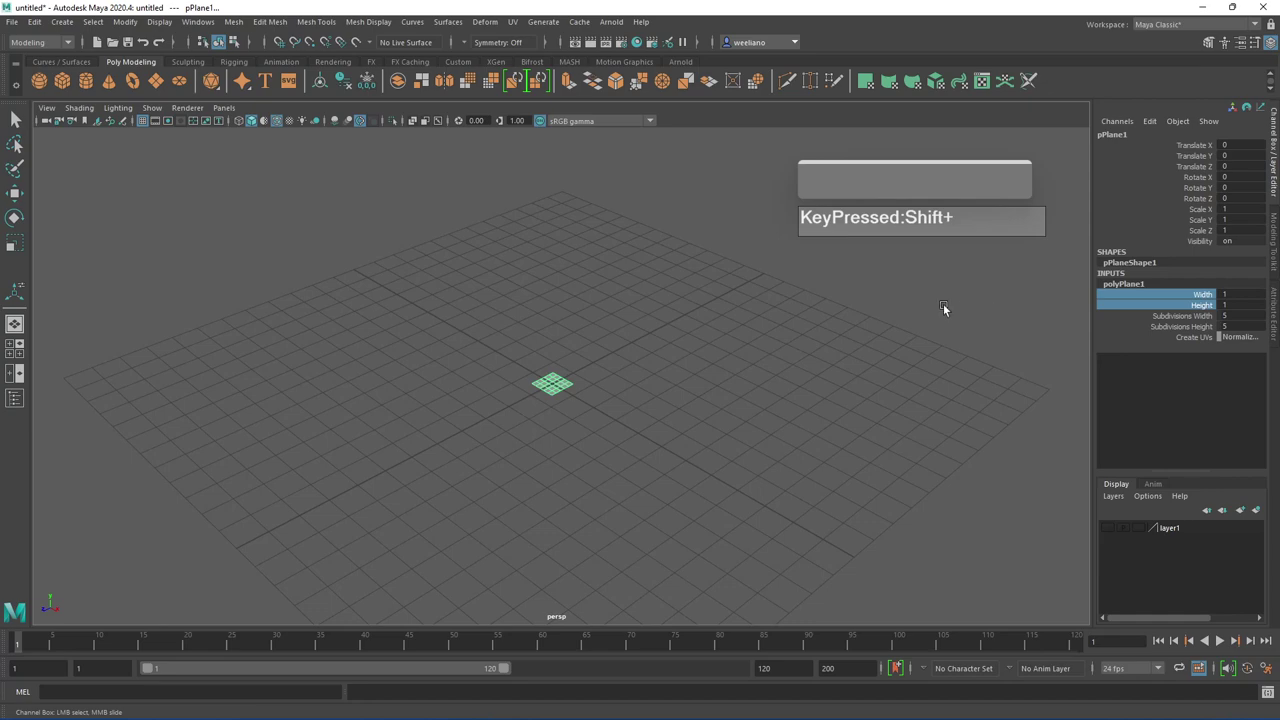
Enlarge the plane to 9.9 by 9.9 units and frame it closer in the view
{"action": "left_click_drag", "start_coordinate": [947, 308], "coordinate": [830, 359]}
{"action": "left_click", "coordinate": [822, 361]}
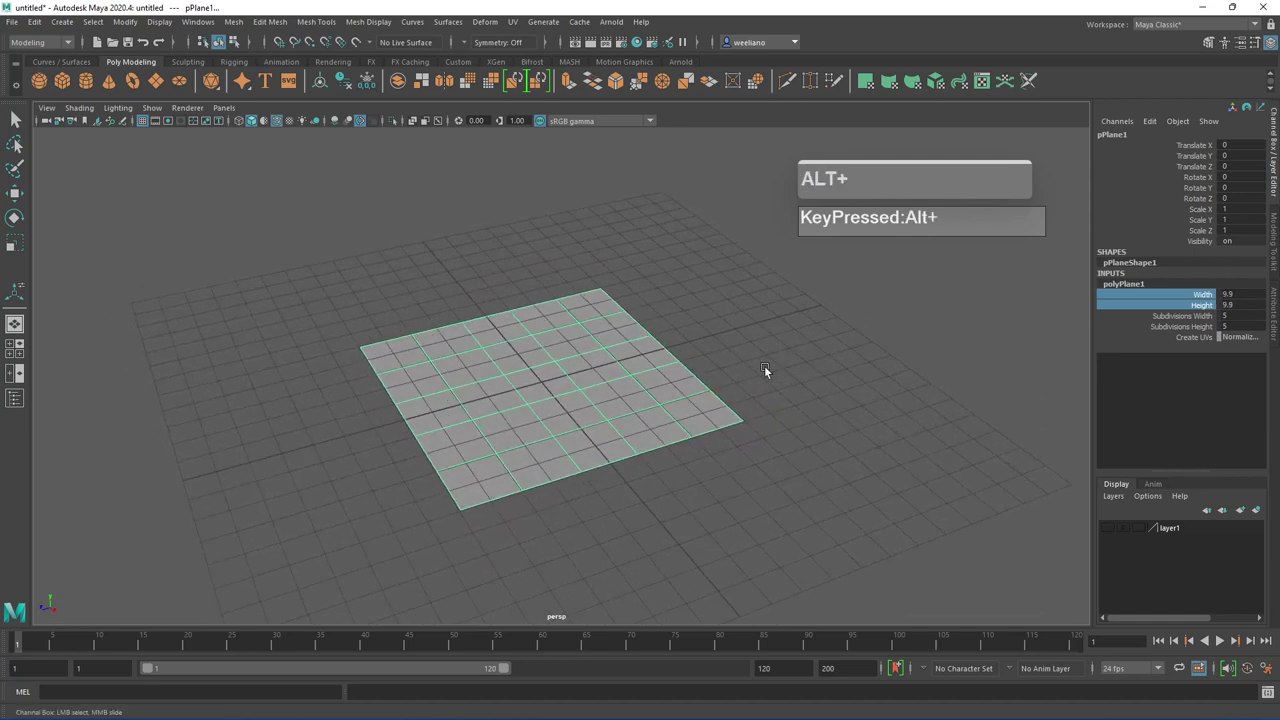
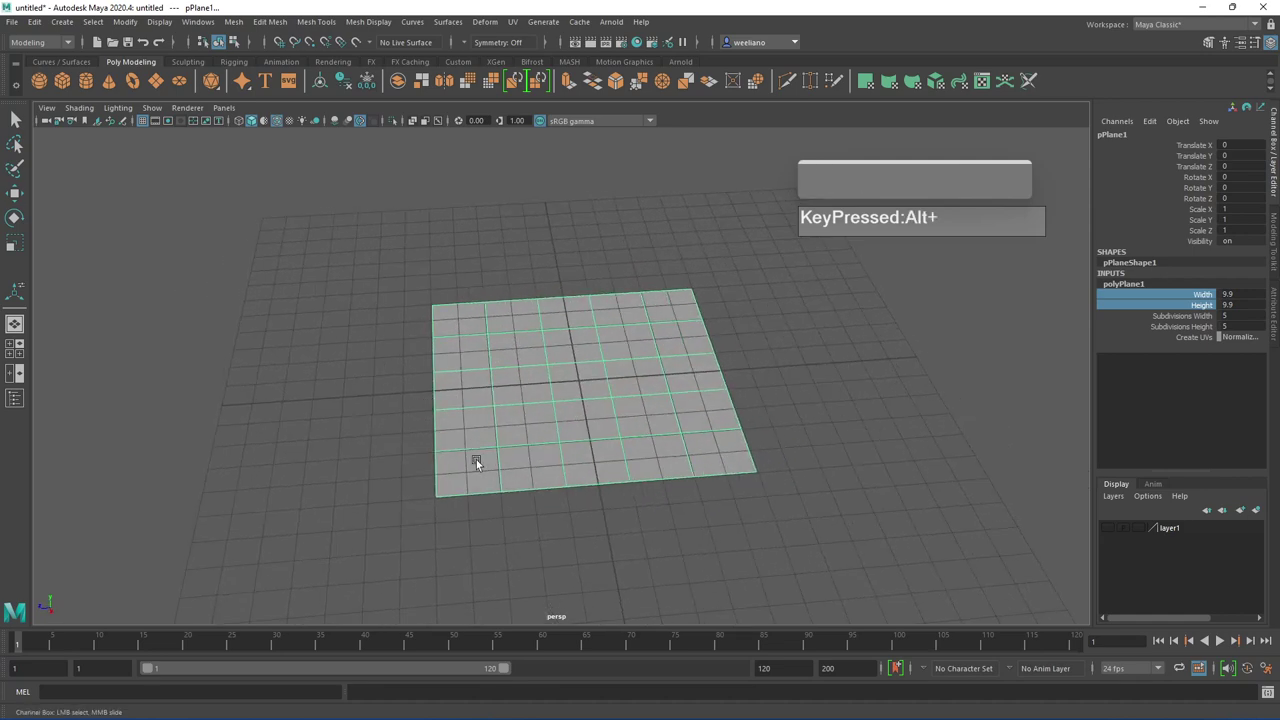
{"action": "left_click", "coordinate": [569, 454]}
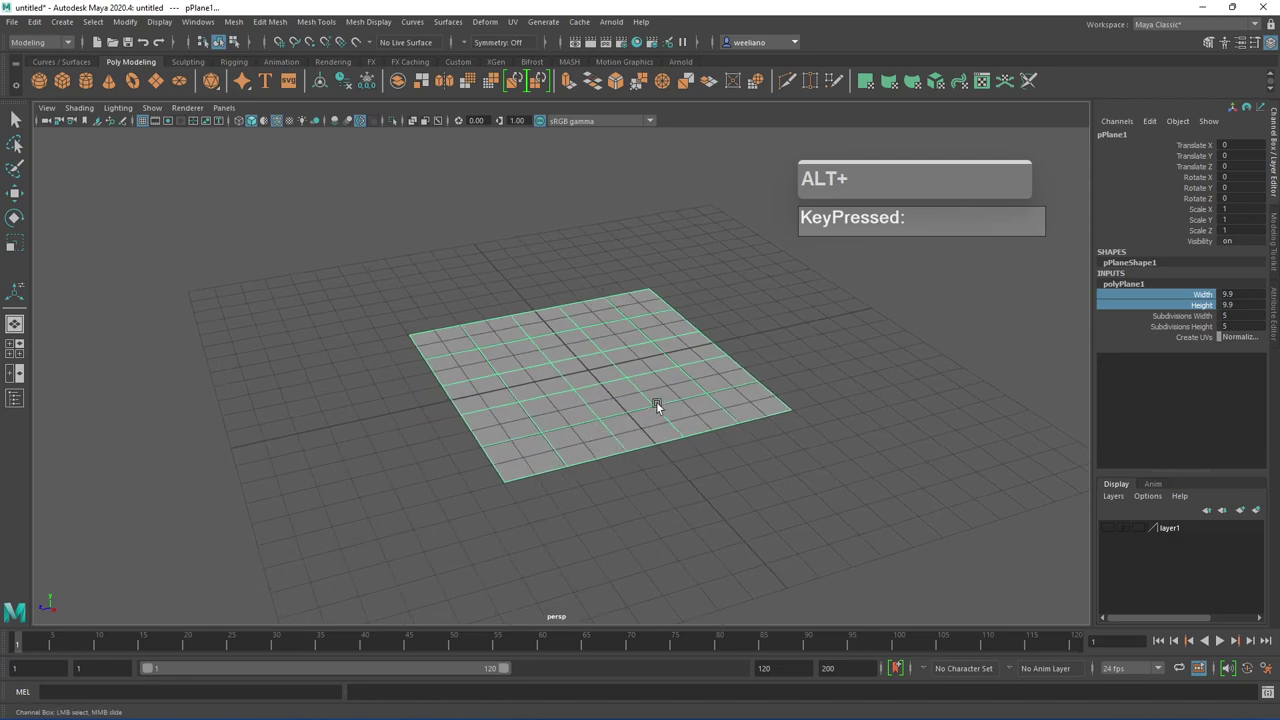
{"action": "middle_click", "coordinate": [658, 395]}
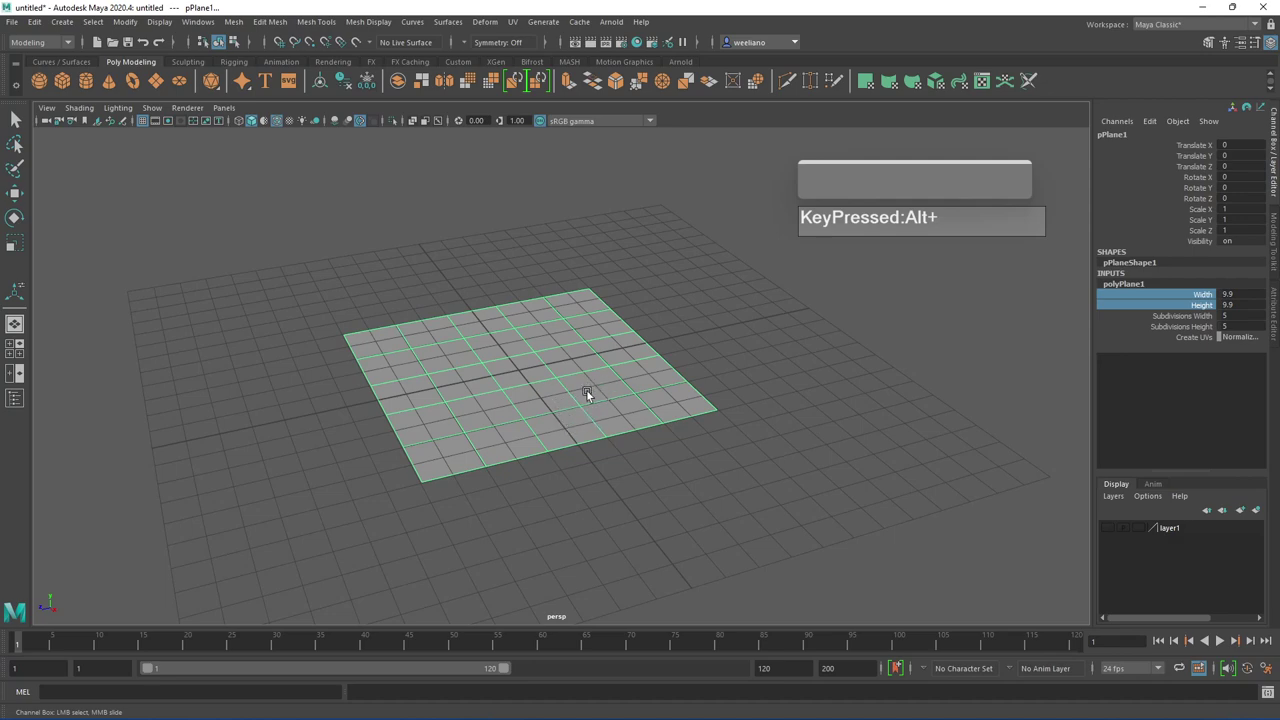
{"action": "middle_click", "coordinate": [589, 399]}
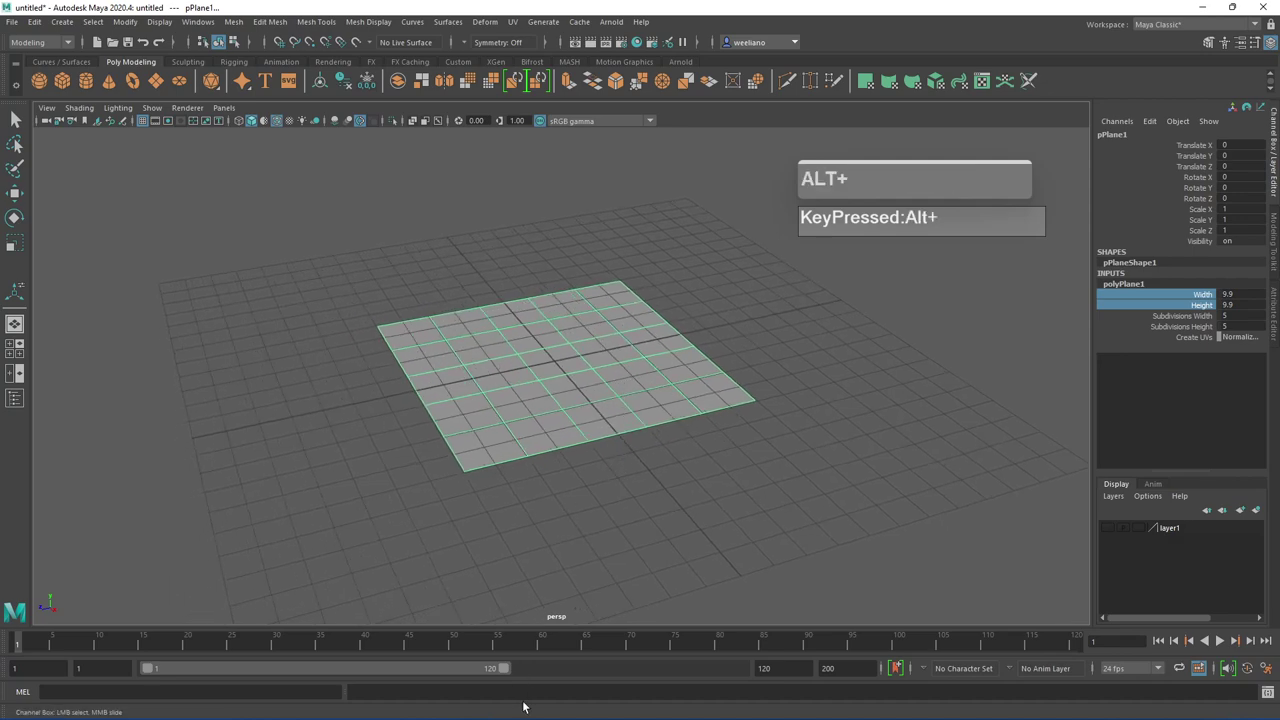
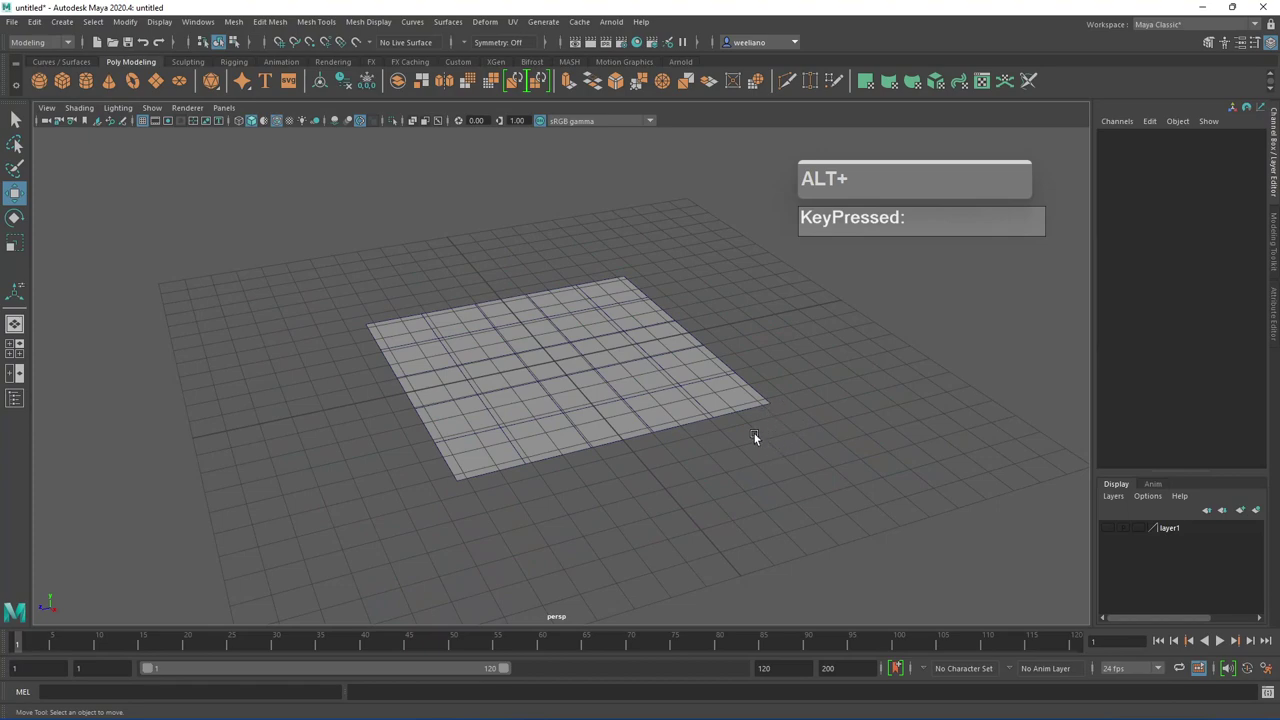
Deselect the plane, hide the ground grid and tumble to a steeper view of the plane
{"action": "left_click", "coordinate": [745, 417]}
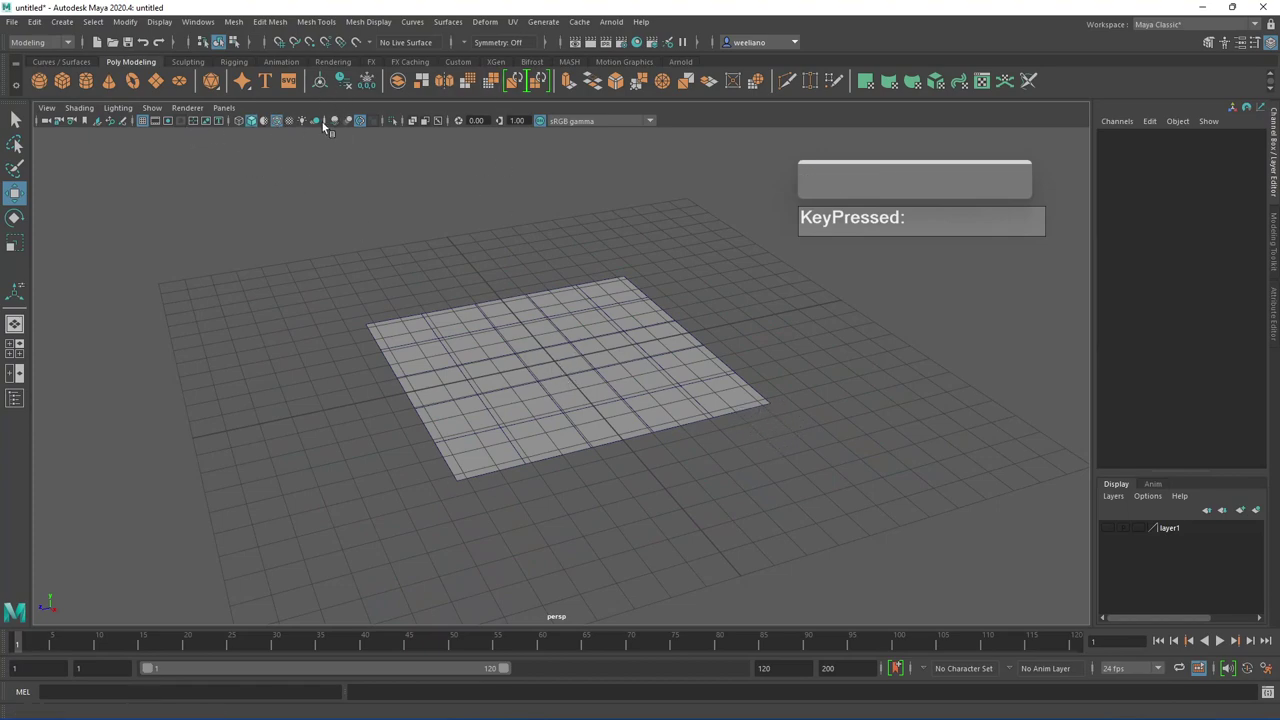
{"action": "left_click", "coordinate": [148, 126]}
{"action": "left_click", "coordinate": [602, 391]}
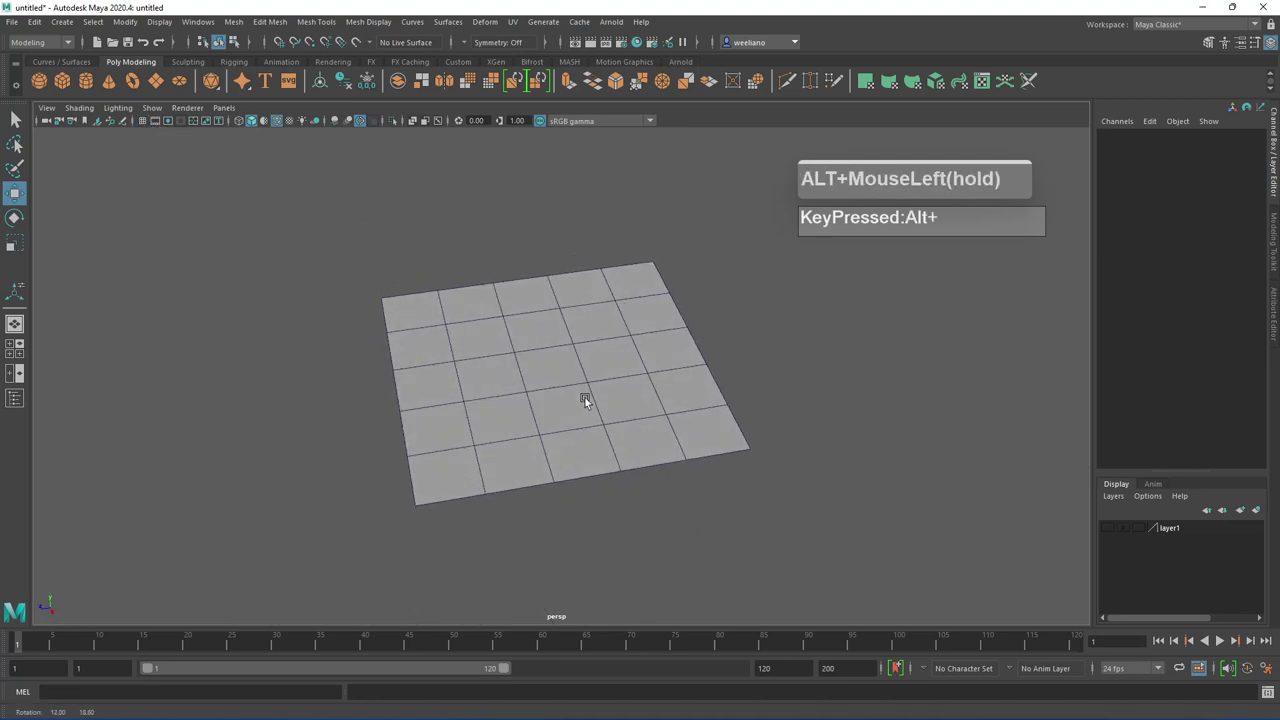
{"action": "scroll", "scroll_direction": "up", "scroll_amount": 3}
{"action": "middle_click", "coordinate": [566, 387]}
{"action": "left_click", "coordinate": [573, 397]}
{"action": "scroll", "scroll_direction": "down", "scroll_amount": 3}
{"action": "left_click", "coordinate": [667, 377]}
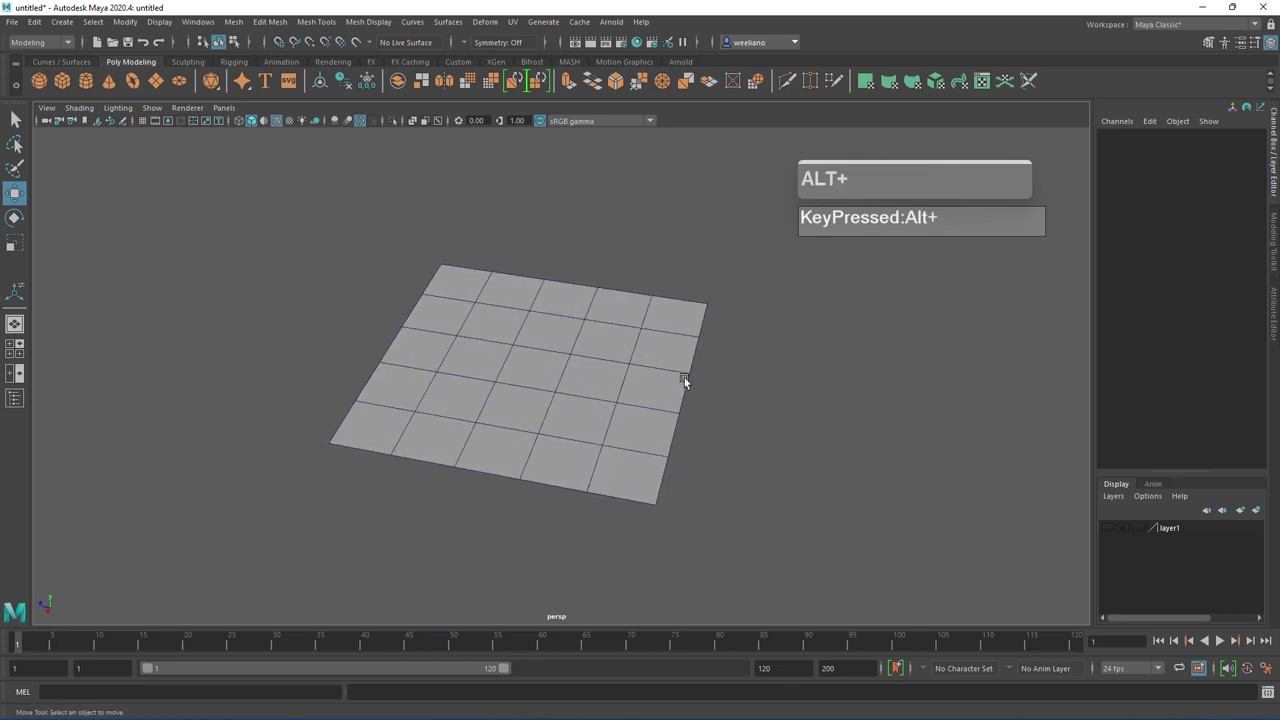
{"action": "left_click", "coordinate": [702, 383]}
{"action": "scroll", "scroll_direction": "up", "scroll_amount": 3}
{"action": "left_click", "coordinate": [706, 402]}
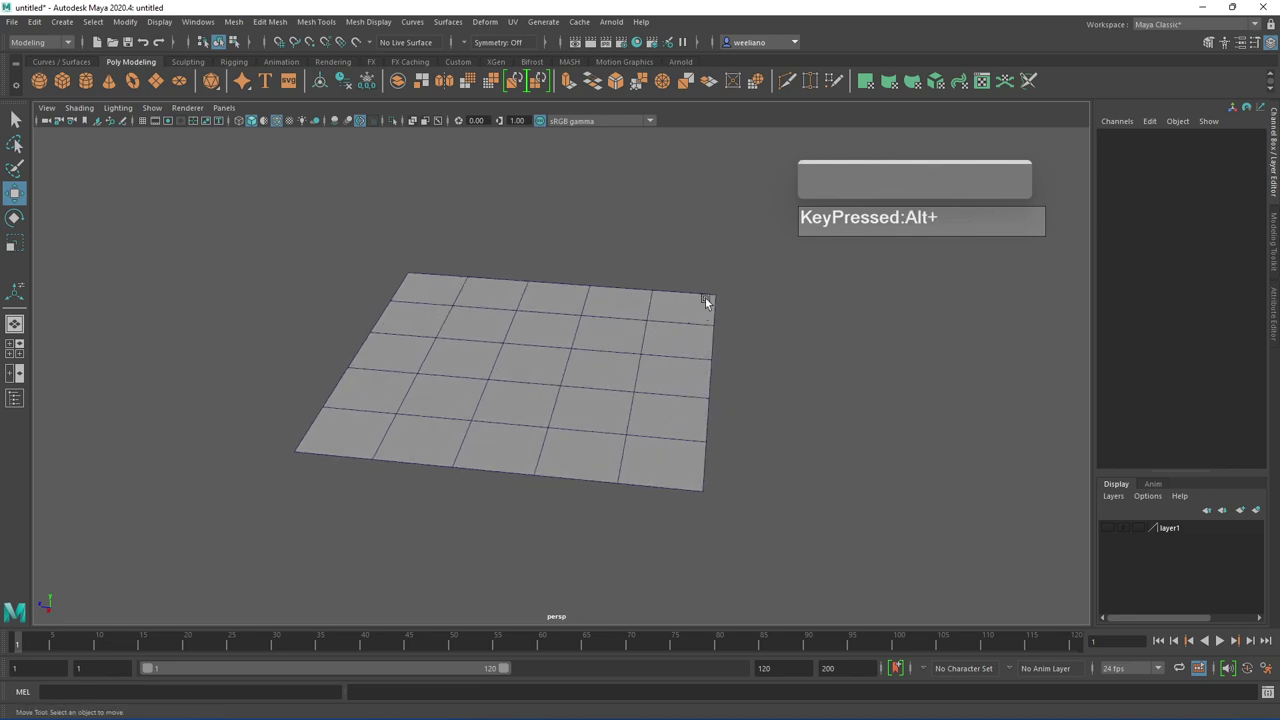
Switch the plane to edge component mode and select an edge in the right column
{"action": "right_click", "coordinate": [688, 327]}
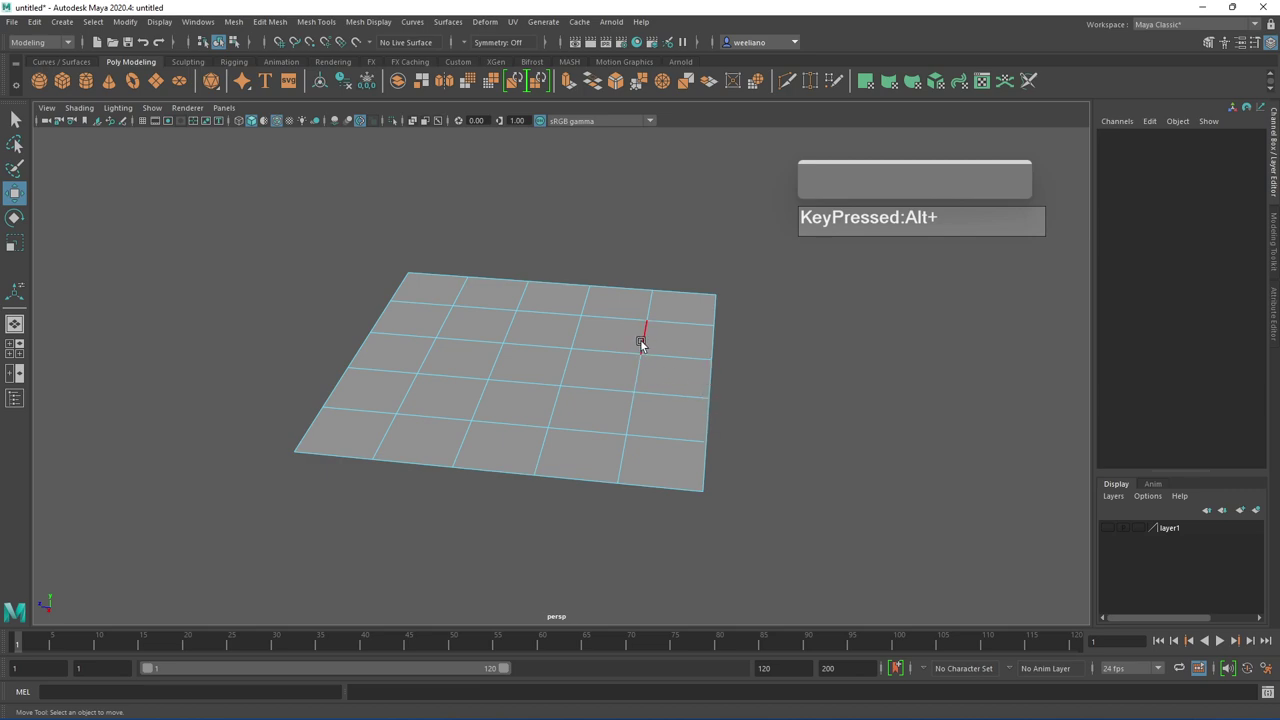
{"action": "left_click", "coordinate": [648, 342]}
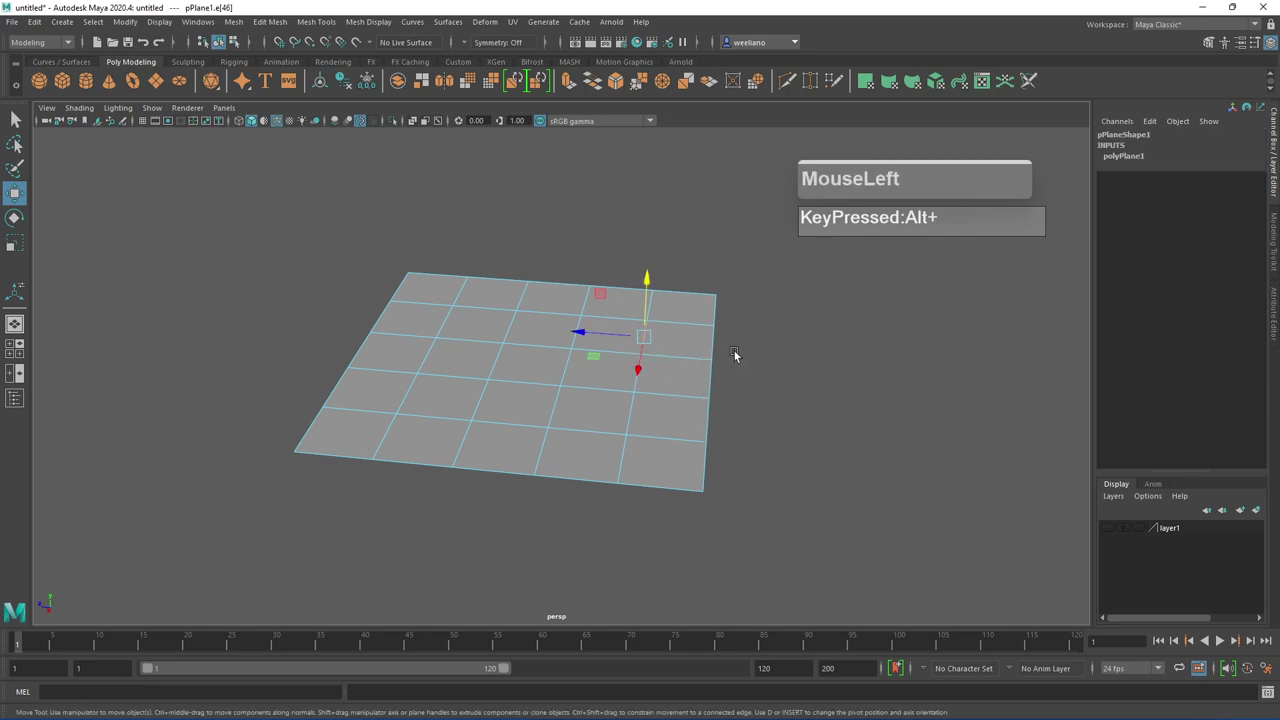
{"action": "left_click", "coordinate": [632, 414]}
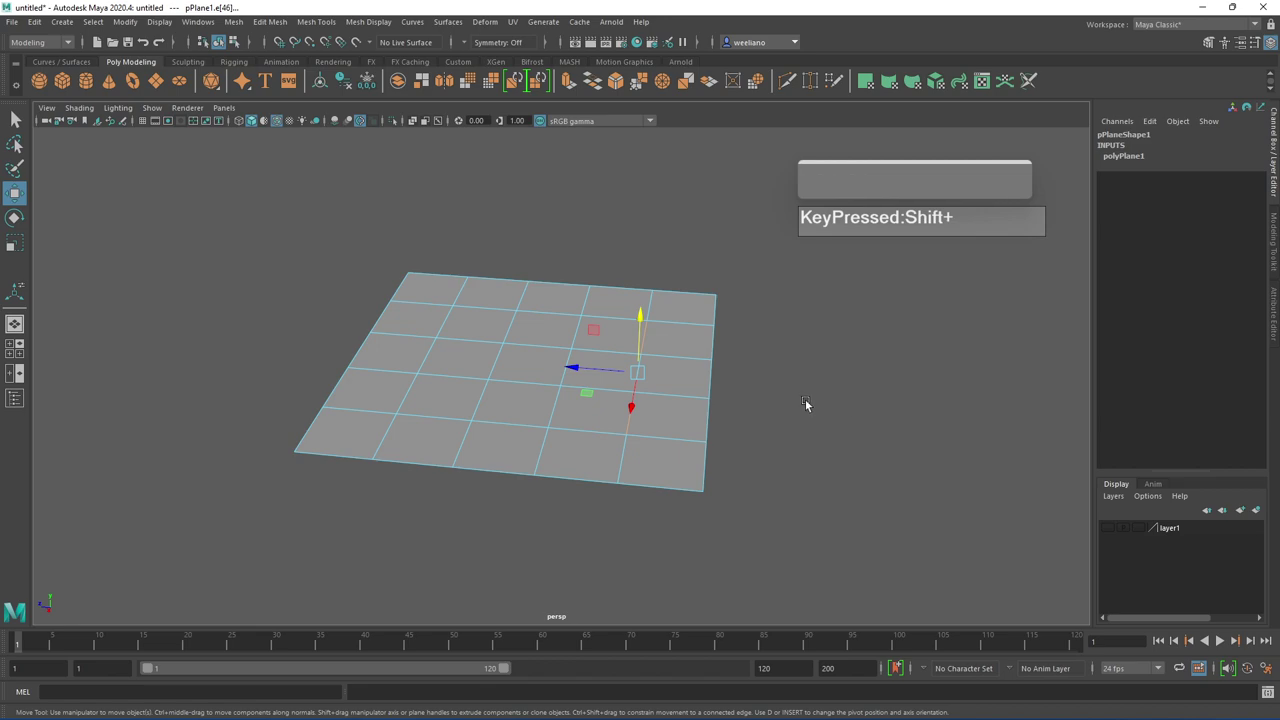
{"action": "key", "text": "q"}
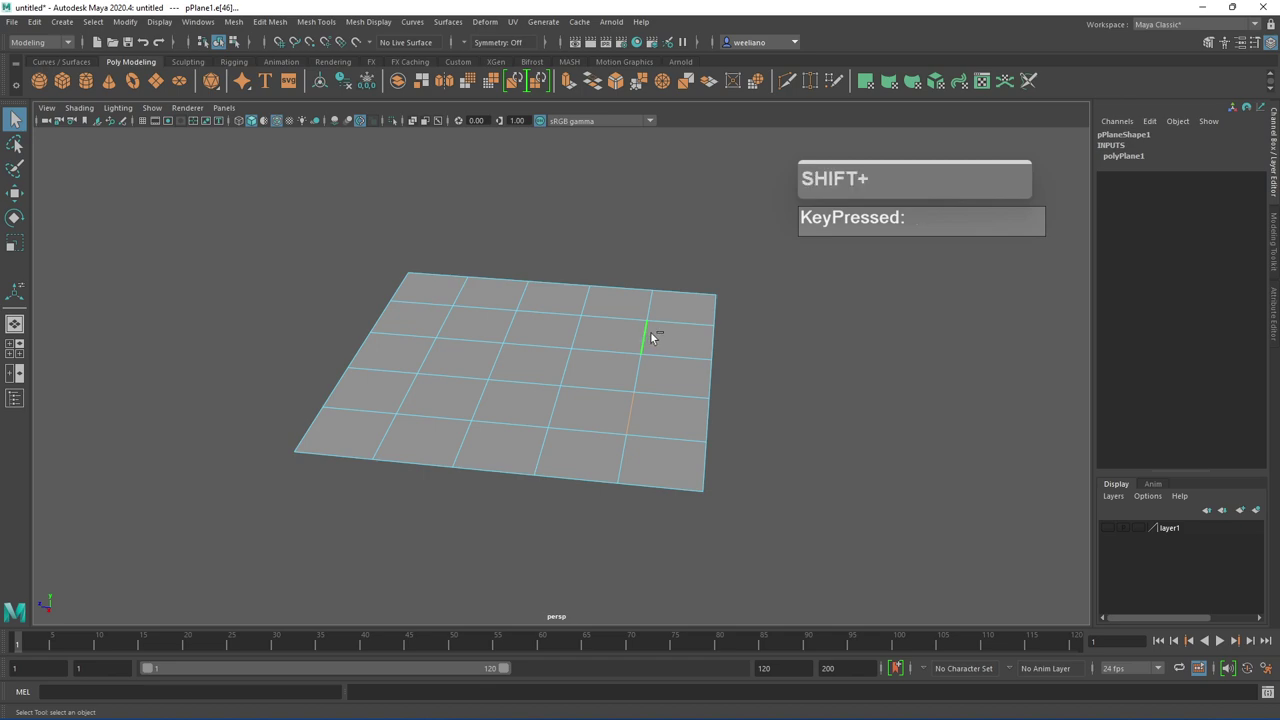
Select the upper and lower edges of the right column and collapse them into points
{"action": "left_click_drag", "start_coordinate": [646, 338], "coordinate": [657, 293]}
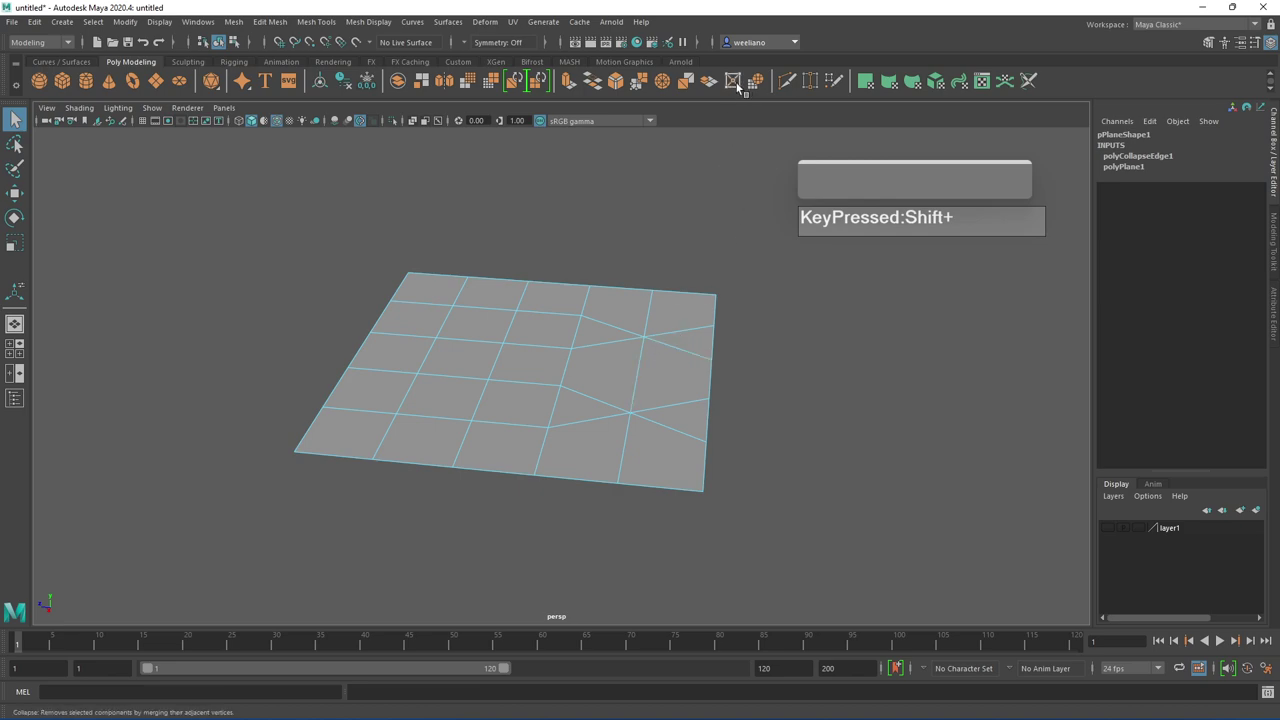
{"action": "left_click_drag", "start_coordinate": [649, 366], "coordinate": [737, 347]}
{"action": "left_click", "coordinate": [720, 342]}
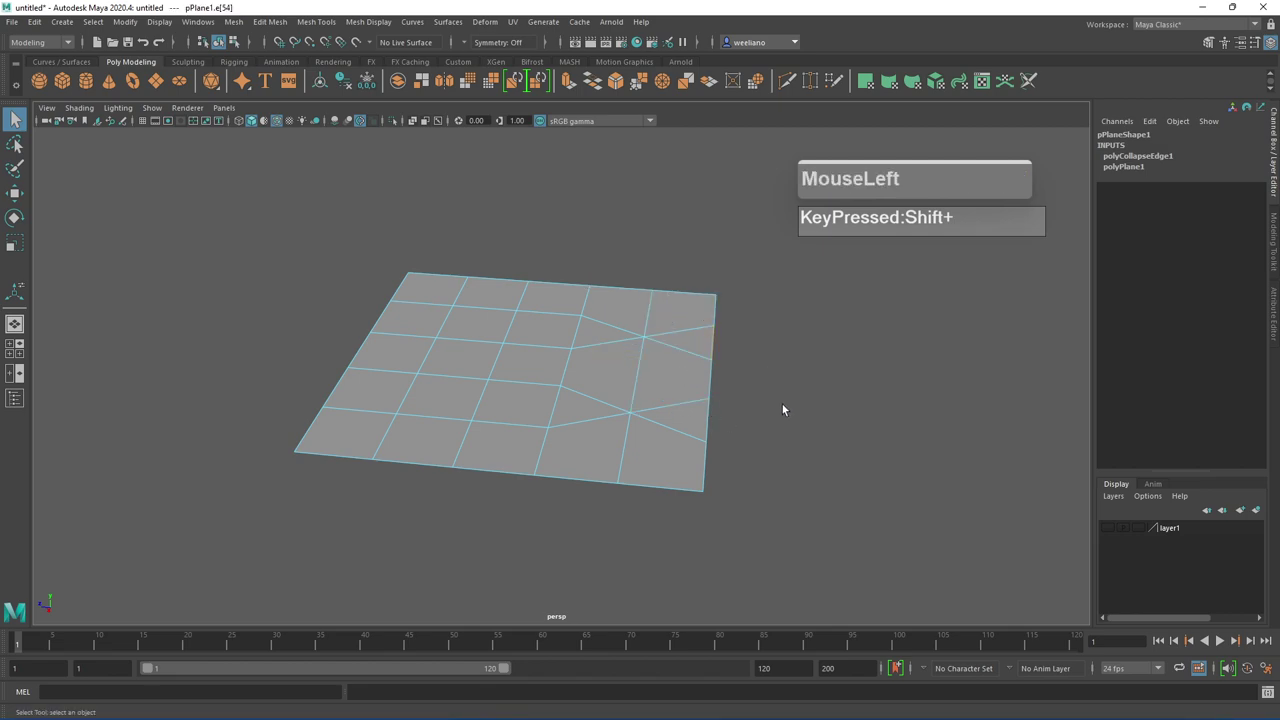
{"action": "left_click", "coordinate": [710, 416]}
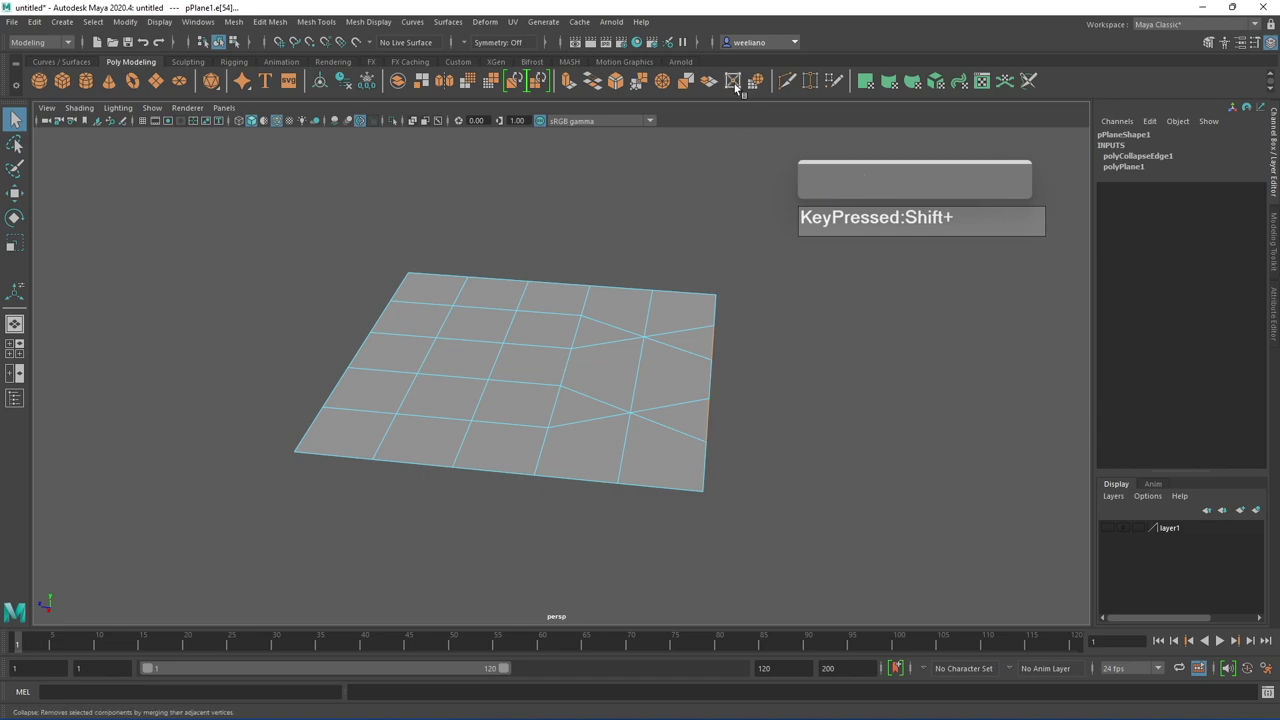
{"action": "left_click", "coordinate": [739, 83]}
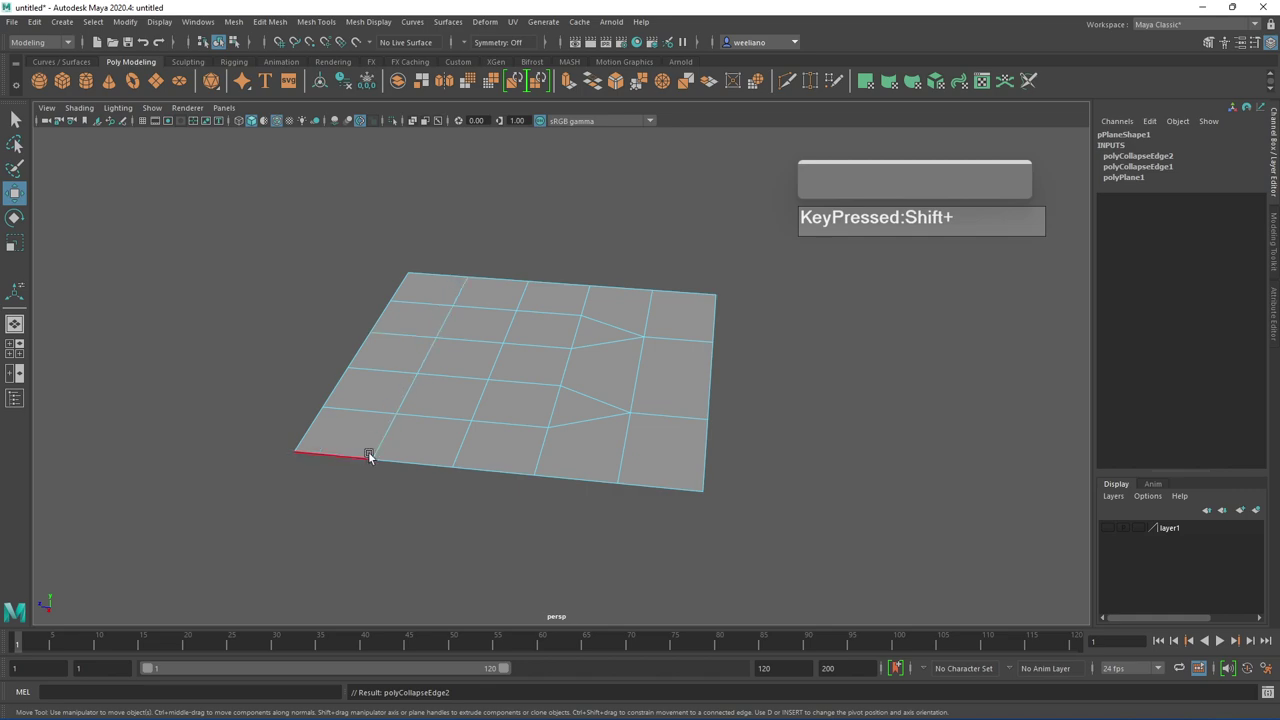
Select edges in the middle of the grid beside the upper wedge and collapse them into a point
{"action": "right_click", "coordinate": [692, 319]}
{"action": "left_click_drag", "start_coordinate": [694, 331], "coordinate": [675, 351]}
{"action": "left_click_drag", "start_coordinate": [686, 342], "coordinate": [816, 400]}
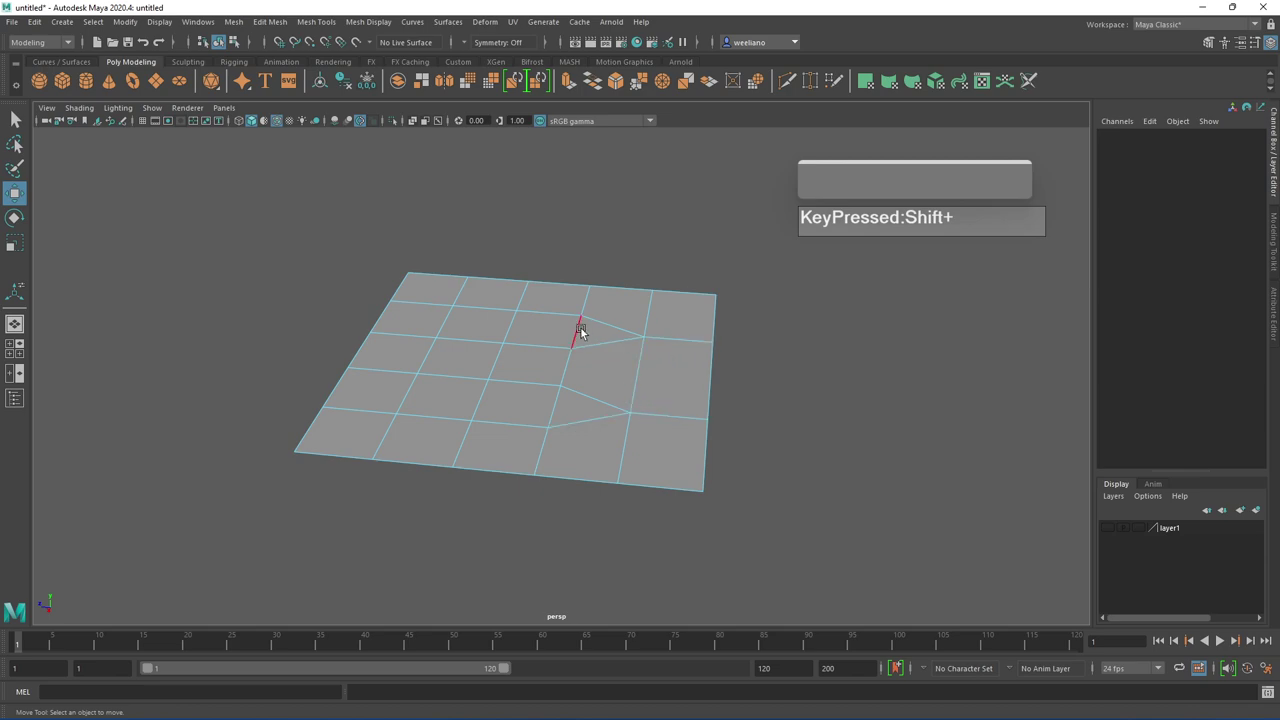
{"action": "left_click", "coordinate": [582, 331]}
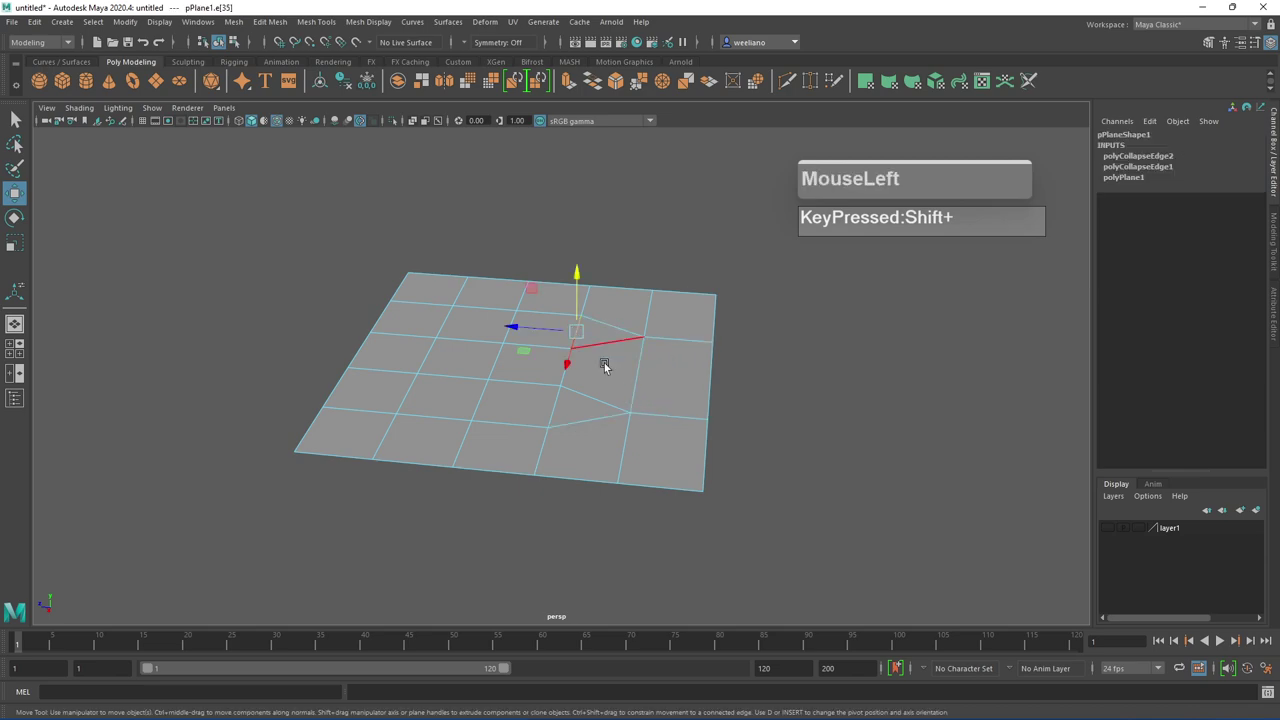
{"action": "left_click", "coordinate": [561, 407]}
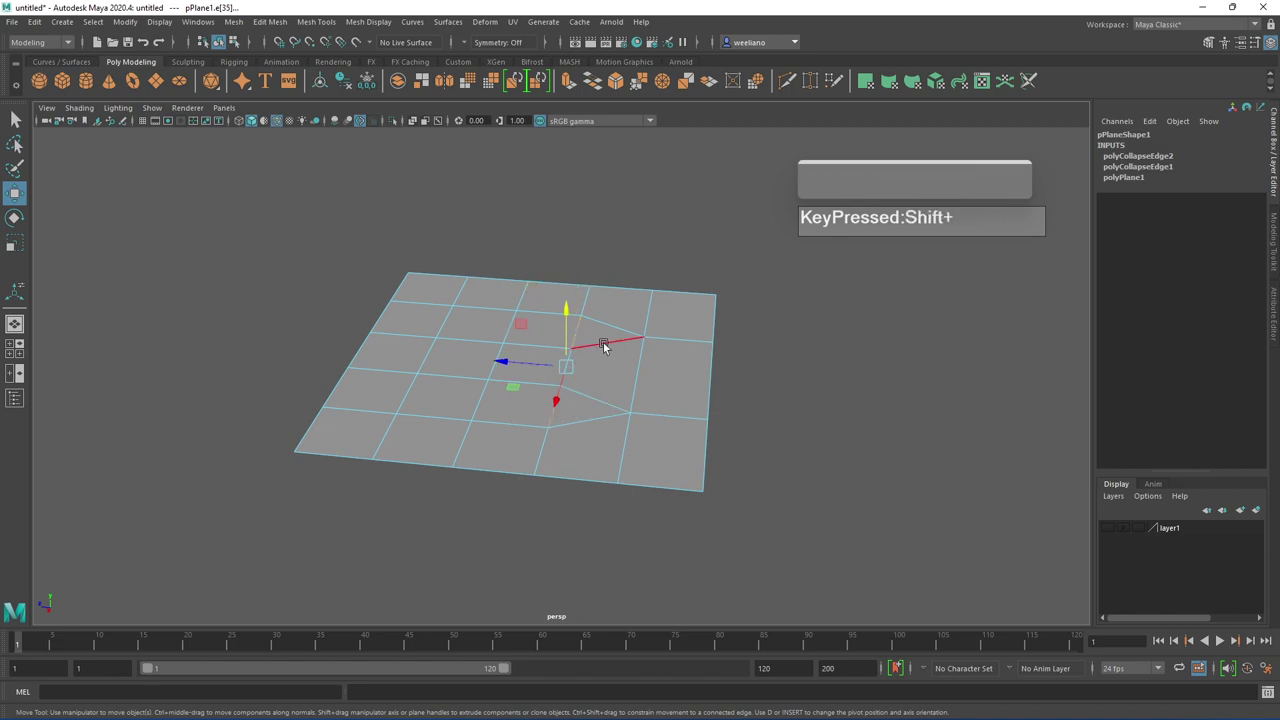
{"action": "left_click", "coordinate": [735, 83]}
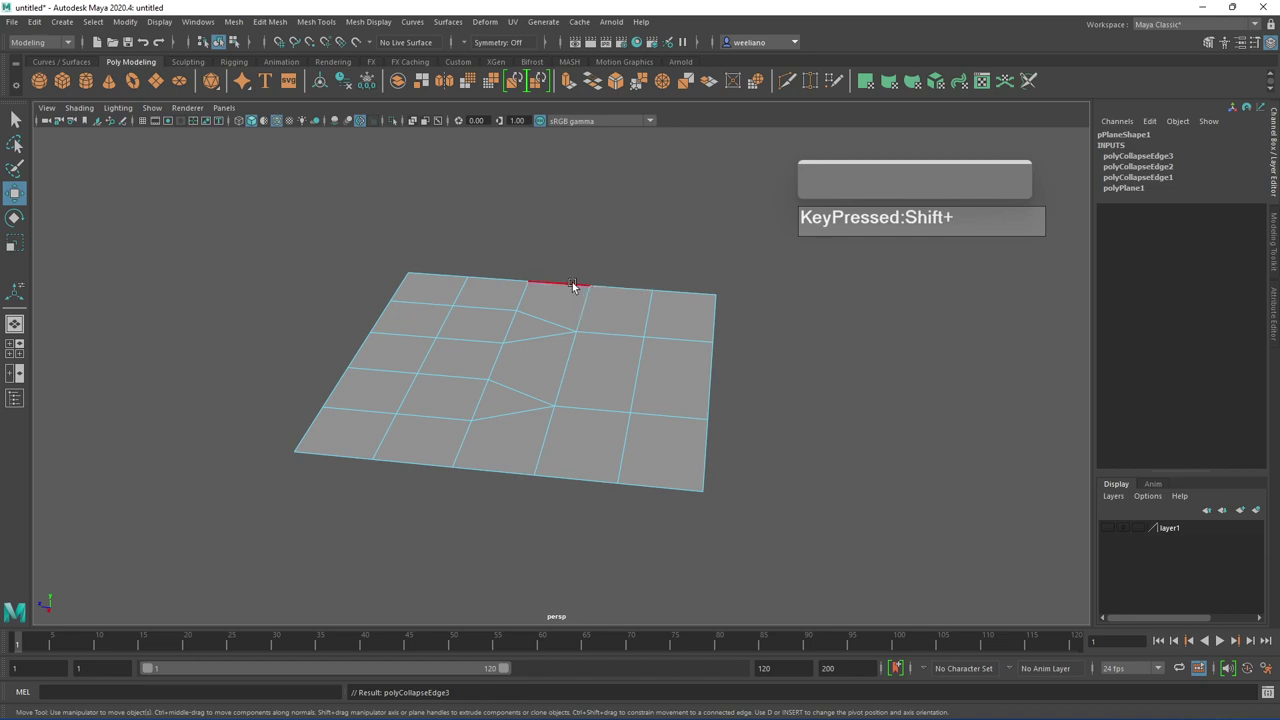
Select the edges forming the lower taper and collapse them into a point
{"action": "left_click_drag", "start_coordinate": [575, 282], "coordinate": [538, 473]}
{"action": "left_click", "coordinate": [499, 471]}
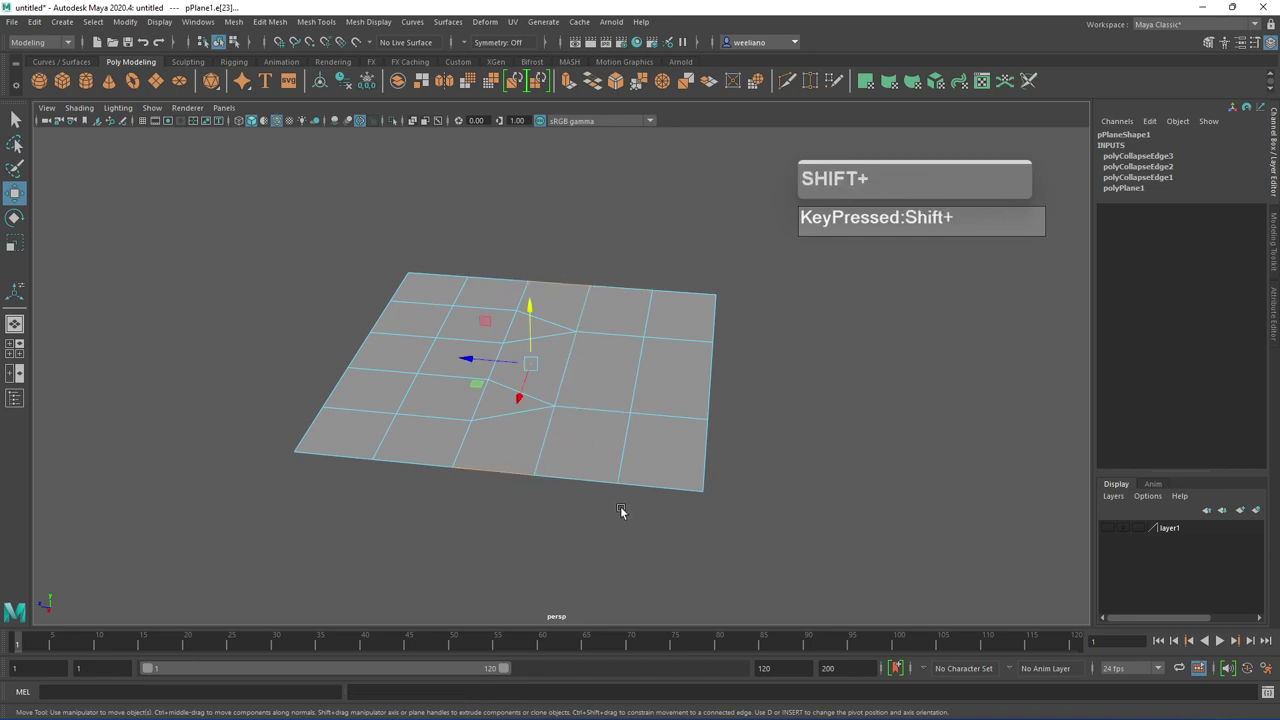
{"action": "left_click", "coordinate": [741, 79]}
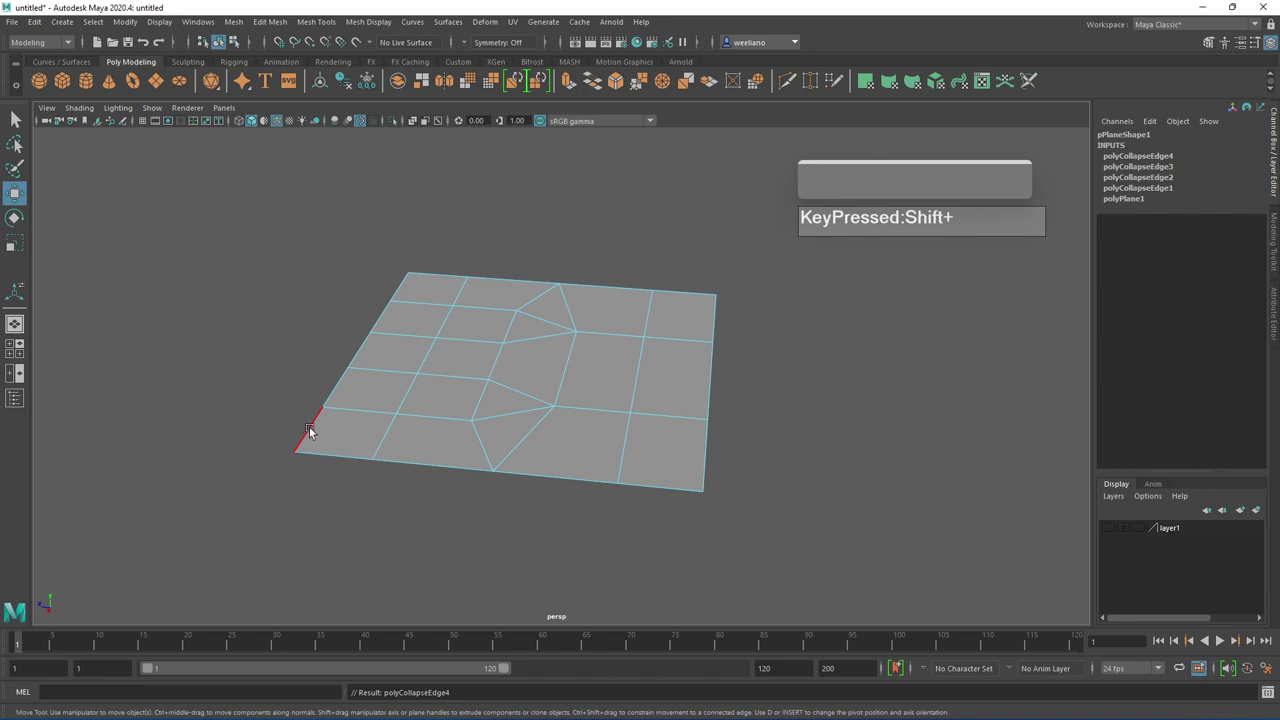
Reposition an edge along the taper and delete the unwanted stray edge
{"action": "scroll", "scroll_direction": "down", "scroll_amount": 3}
{"action": "left_click", "coordinate": [583, 431]}
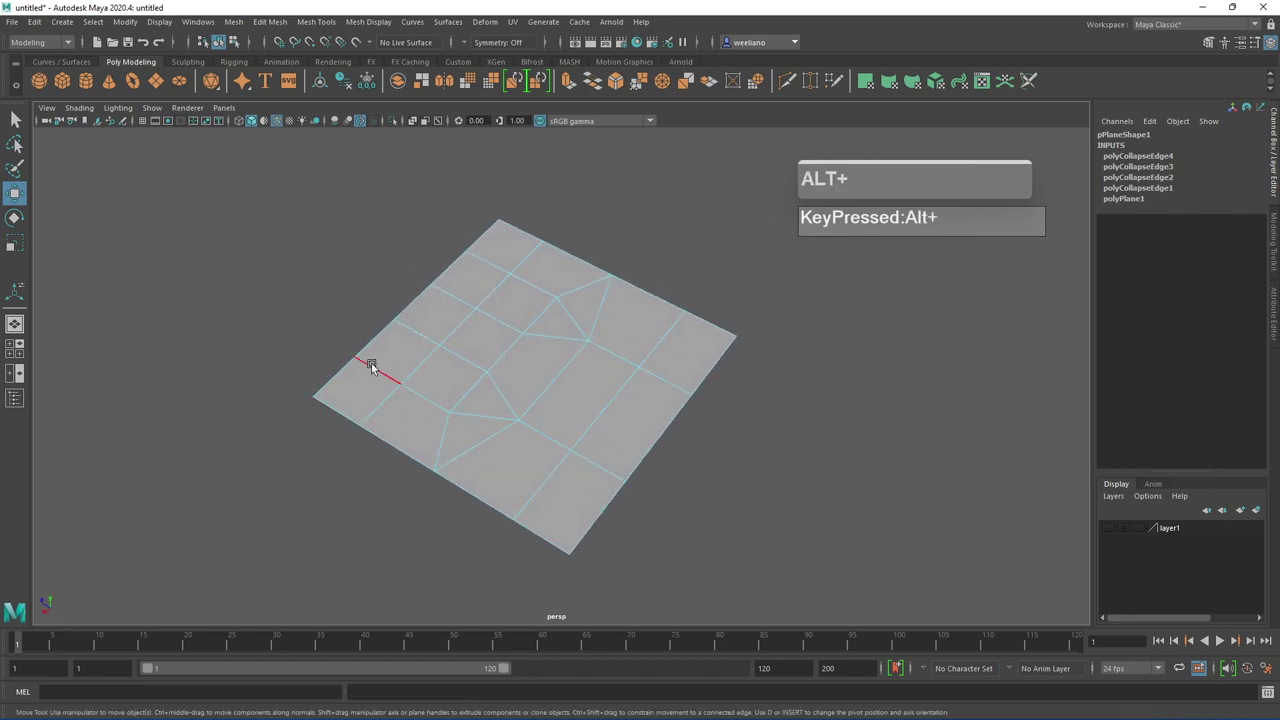
{"action": "left_click", "coordinate": [470, 389]}
{"action": "scroll", "scroll_direction": "up", "scroll_amount": 3}
{"action": "left_click", "coordinate": [493, 425]}
{"action": "left_click", "coordinate": [572, 312]}
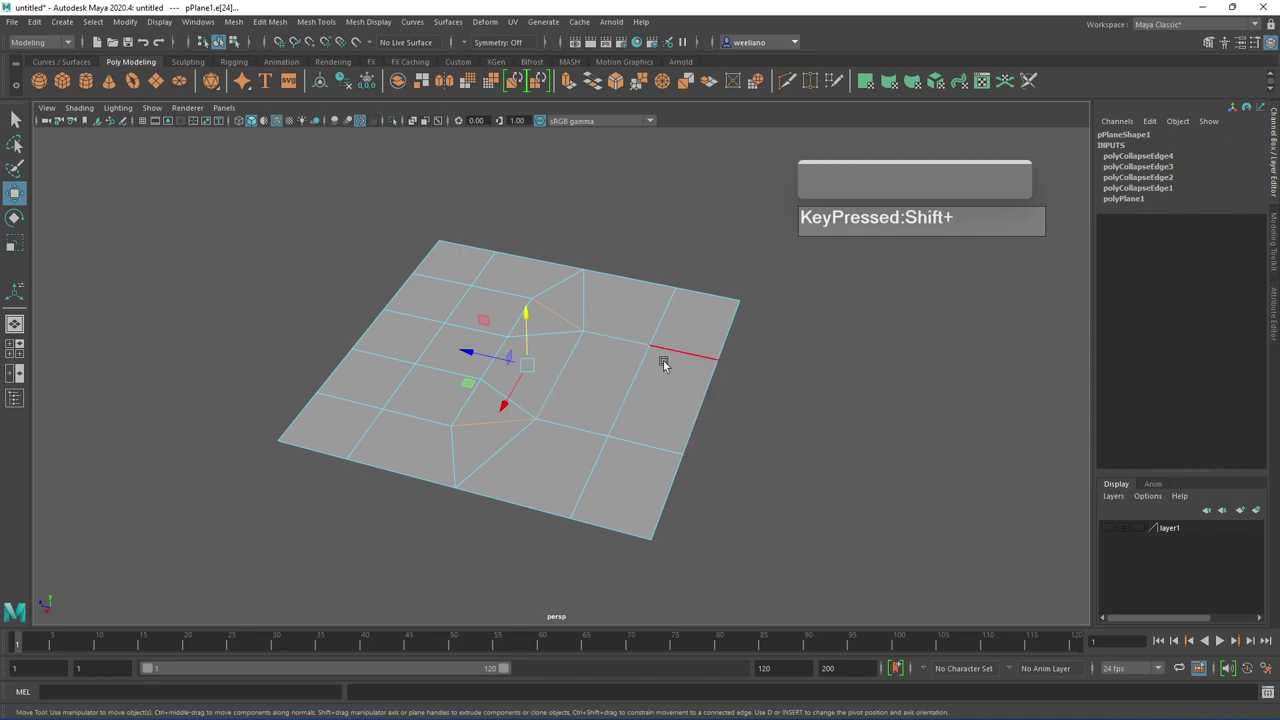
{"action": "key", "text": "ctrl+Delete"}
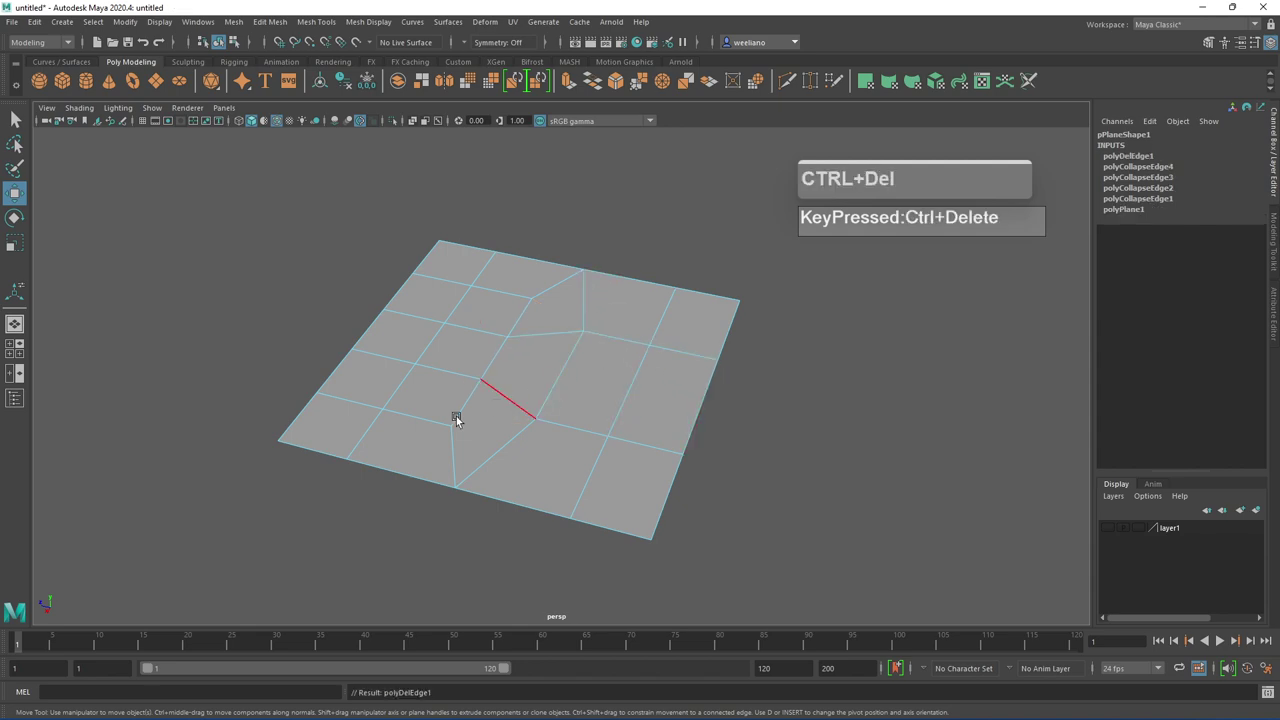
Switch to face mode and select faces on the plane's left side
{"action": "right_click", "coordinate": [402, 423]}
{"action": "left_click", "coordinate": [332, 427]}
{"action": "left_click", "coordinate": [394, 449]}
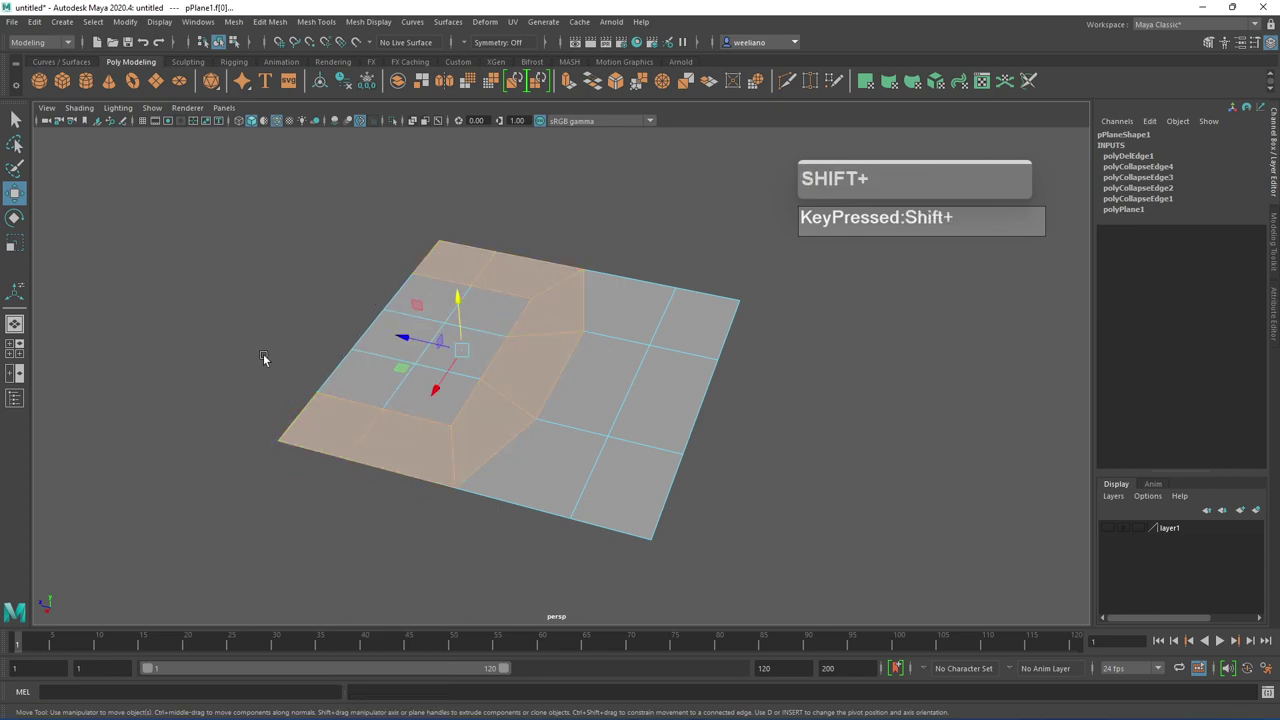
{"action": "left_click", "coordinate": [718, 414]}
{"action": "left_click", "coordinate": [809, 399]}
Select the right-hand column of faces and scale it narrower into a slim handle tab
{"action": "left_click_drag", "start_coordinate": [697, 515], "coordinate": [650, 517]}
{"action": "left_click", "coordinate": [654, 513]}
{"action": "right_click", "coordinate": [720, 322]}
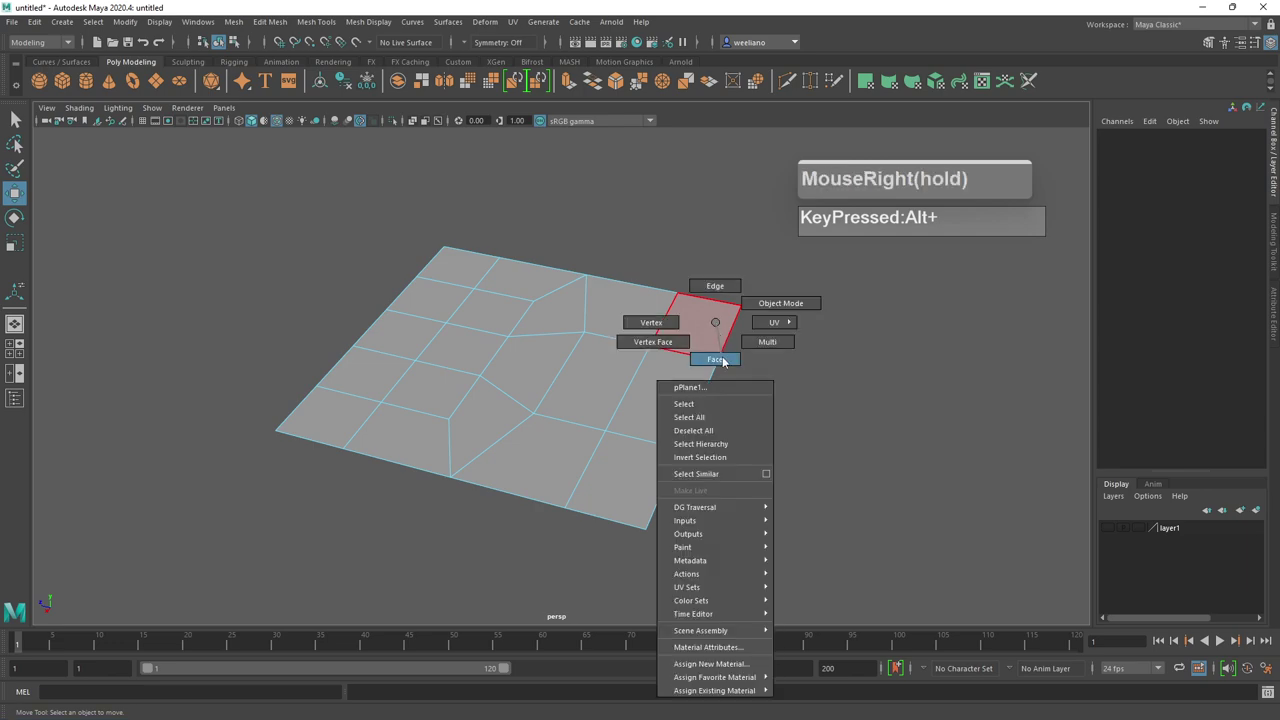
{"action": "left_click", "coordinate": [718, 331]}
{"action": "left_click", "coordinate": [687, 391]}
{"action": "left_click", "coordinate": [645, 467]}
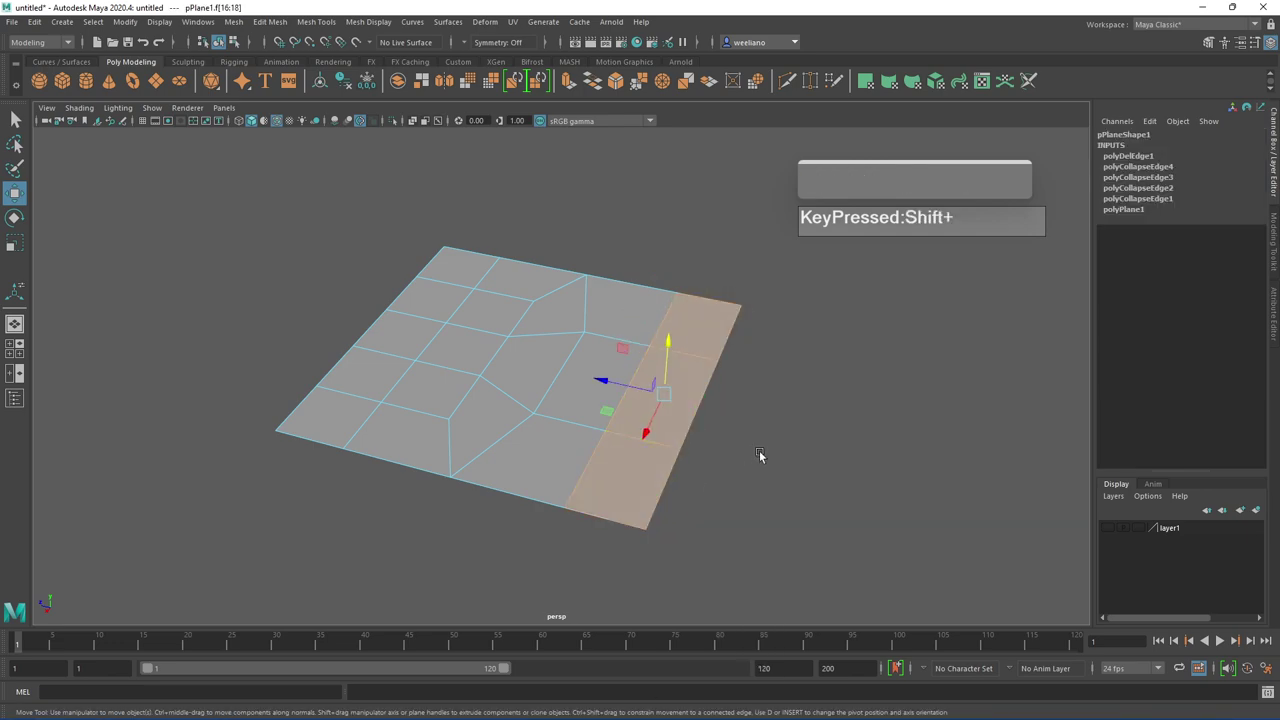
{"action": "key", "text": "r"}
{"action": "left_click_drag", "start_coordinate": [648, 431], "coordinate": [682, 437]}
Deselect and tumble the camera to look at the plane from above
{"action": "left_click", "coordinate": [691, 447]}
{"action": "left_click", "coordinate": [741, 408]}
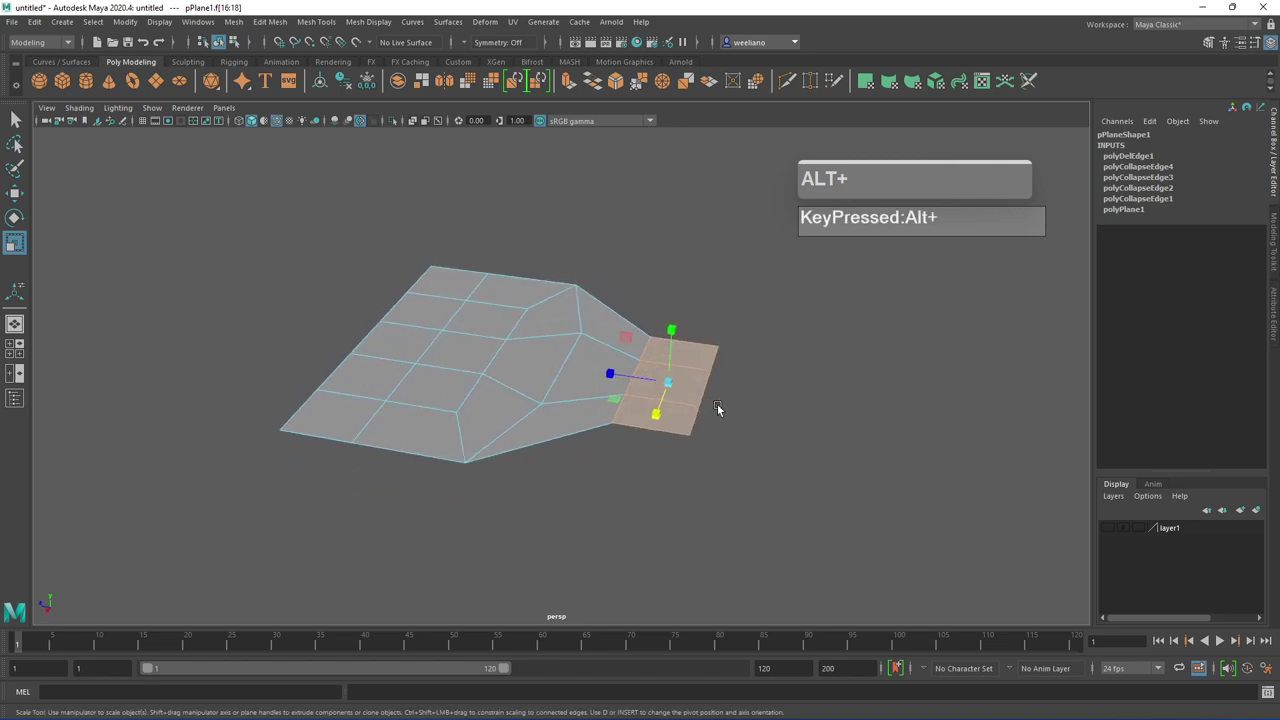
{"action": "scroll", "scroll_direction": "down", "scroll_amount": 3}
{"action": "middle_click", "coordinate": [712, 419]}
{"action": "left_click_drag", "start_coordinate": [545, 347], "coordinate": [535, 334]}
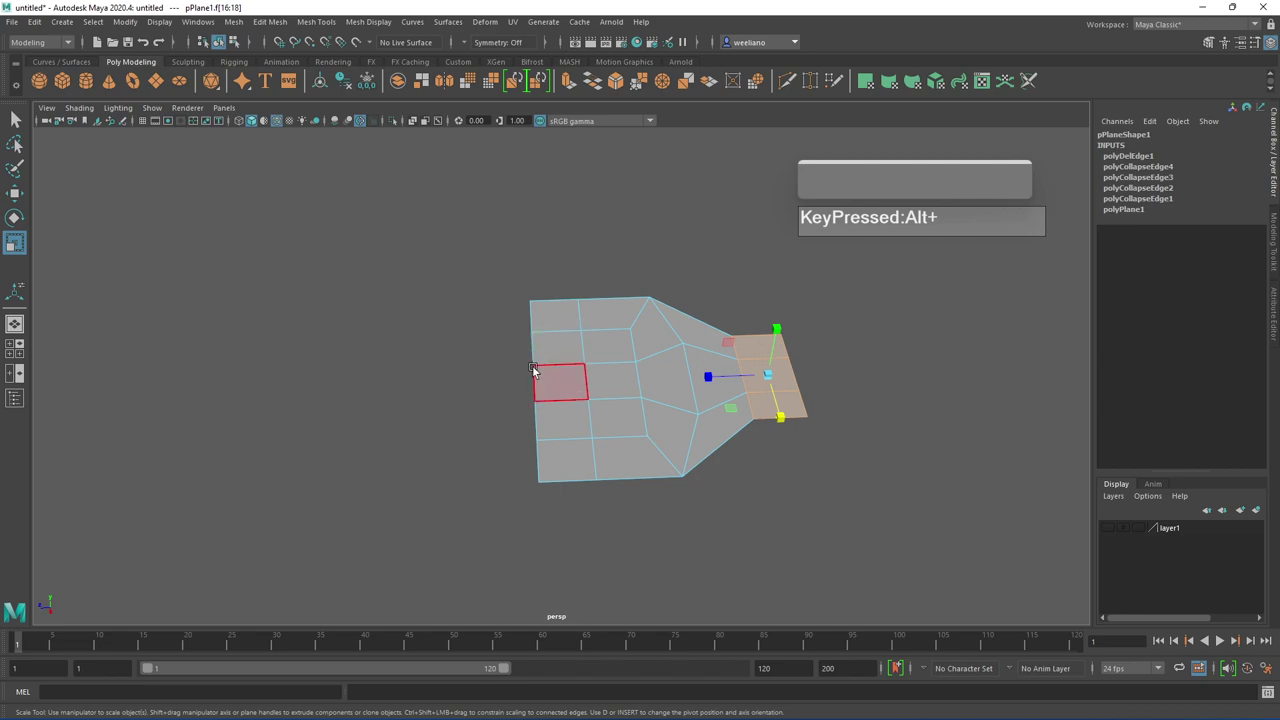
{"action": "left_click_drag", "start_coordinate": [546, 331], "coordinate": [535, 318]}
Straighten the left border vertically and select the entire left border edge loop
{"action": "left_click", "coordinate": [535, 318]}
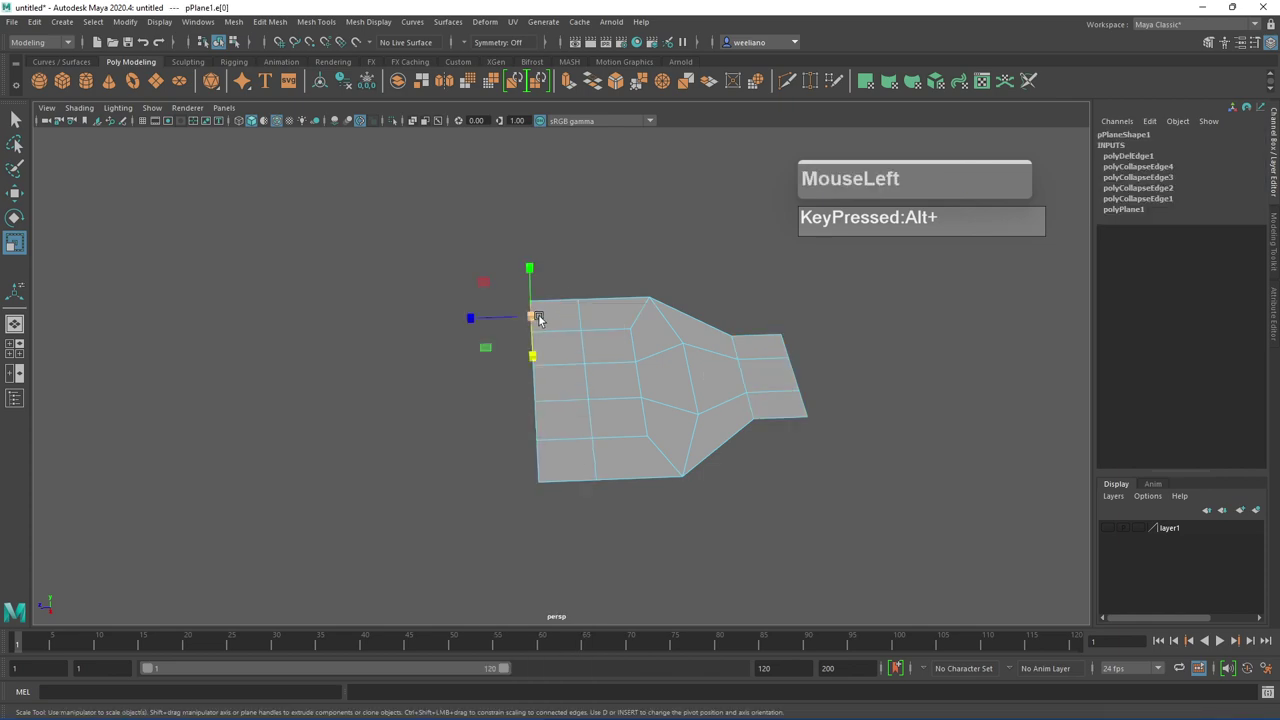
{"action": "key", "text": "q"}
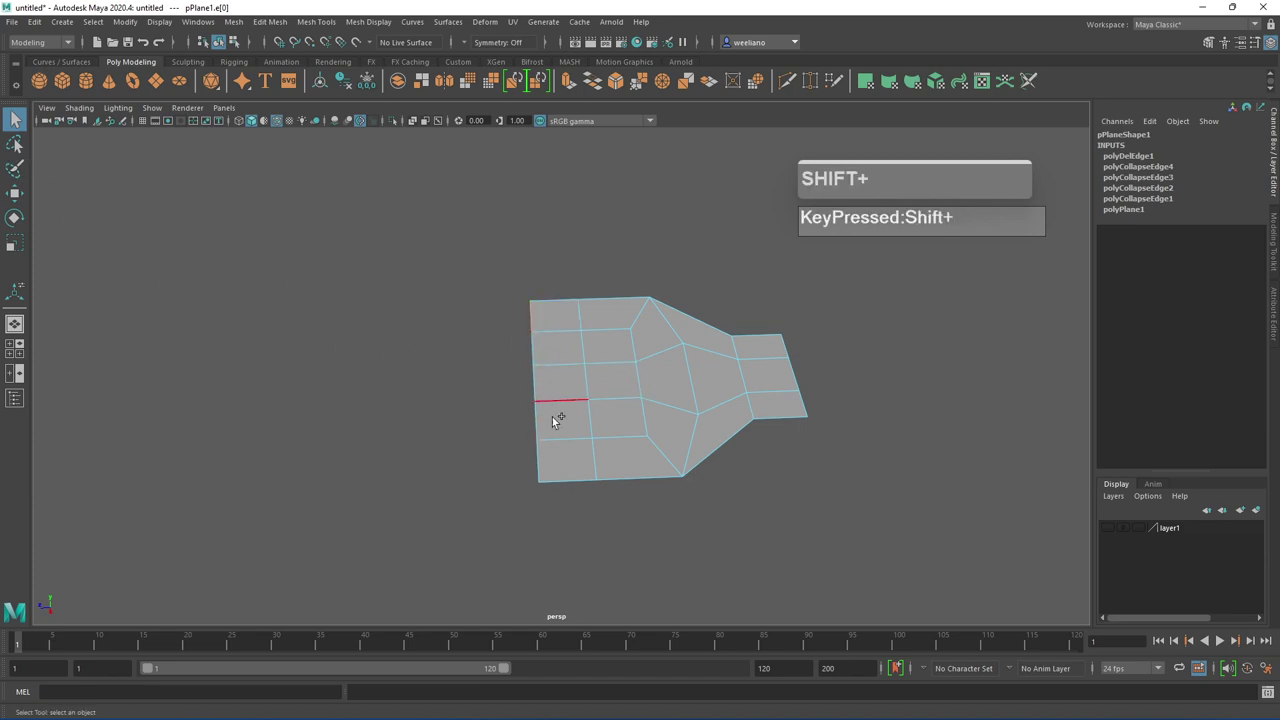
{"action": "double_click", "coordinate": [541, 459]}
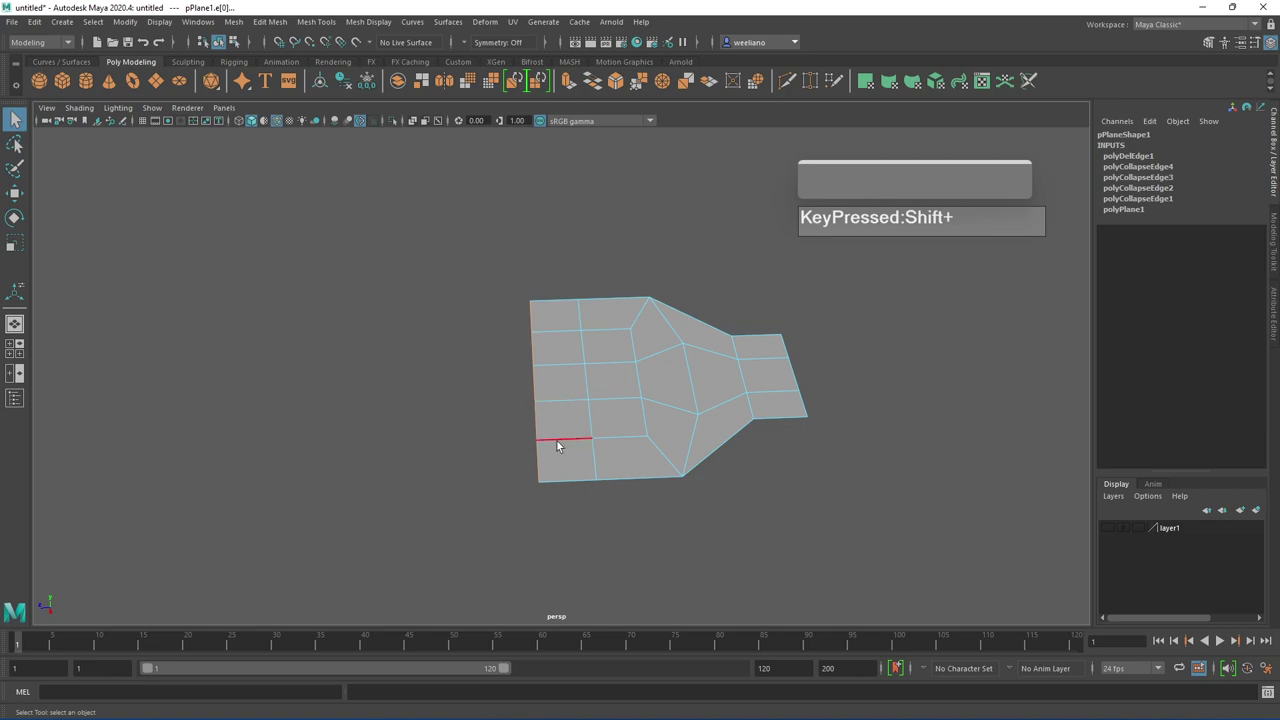
Extrude the left border outward with Keep Faces Together off, forming separate tine stubs, and preview smoothed
{"action": "key", "text": "ctrl+e"}
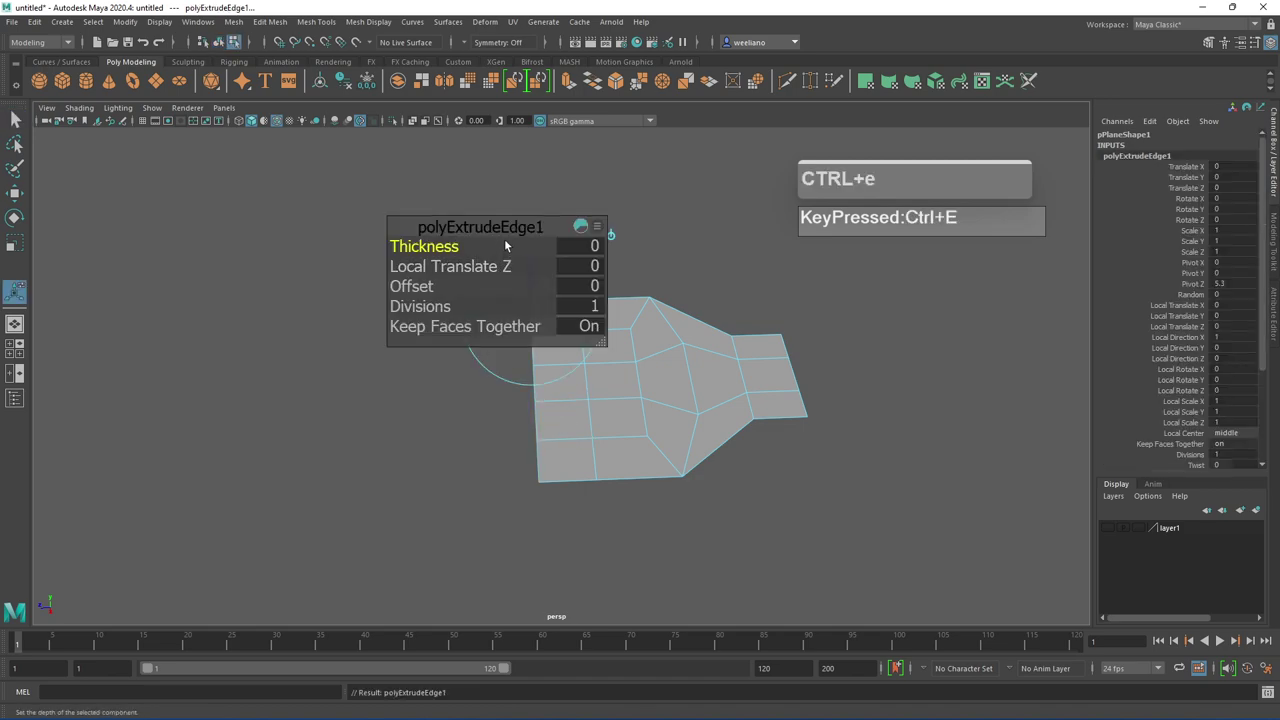
{"action": "left_click_drag", "start_coordinate": [509, 233], "coordinate": [326, 202]}
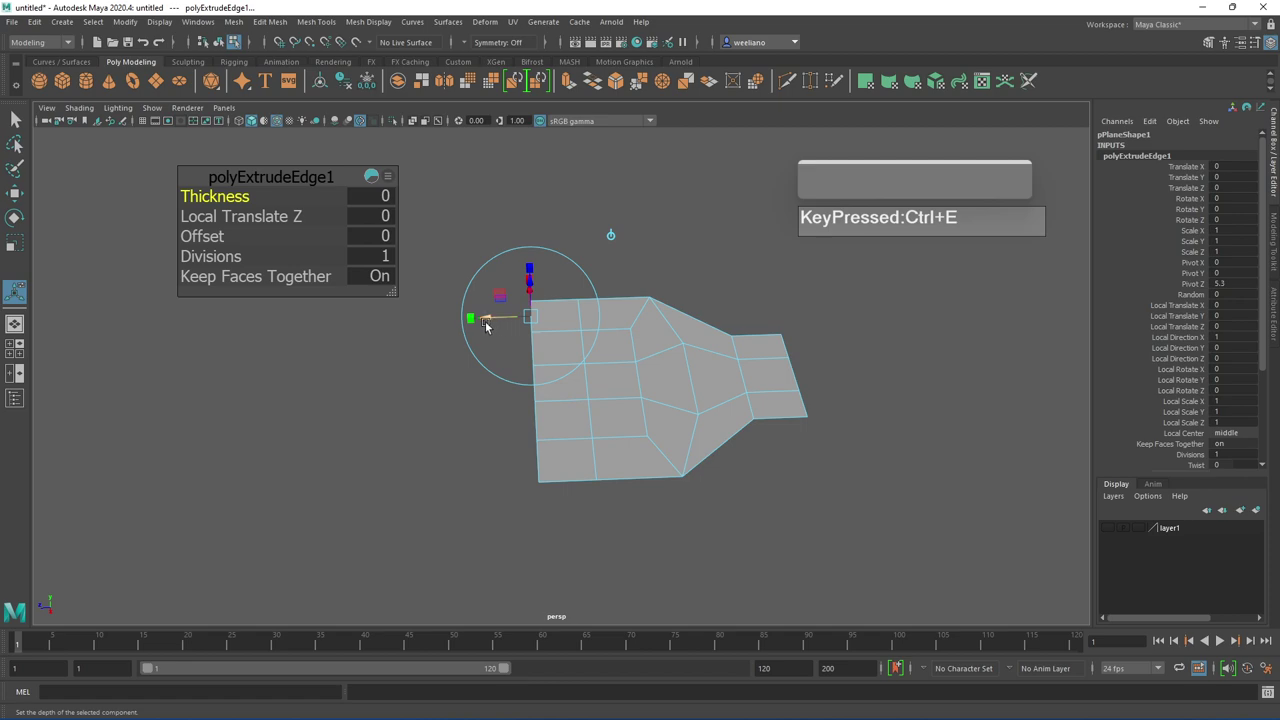
{"action": "left_click_drag", "start_coordinate": [489, 317], "coordinate": [720, 443]}
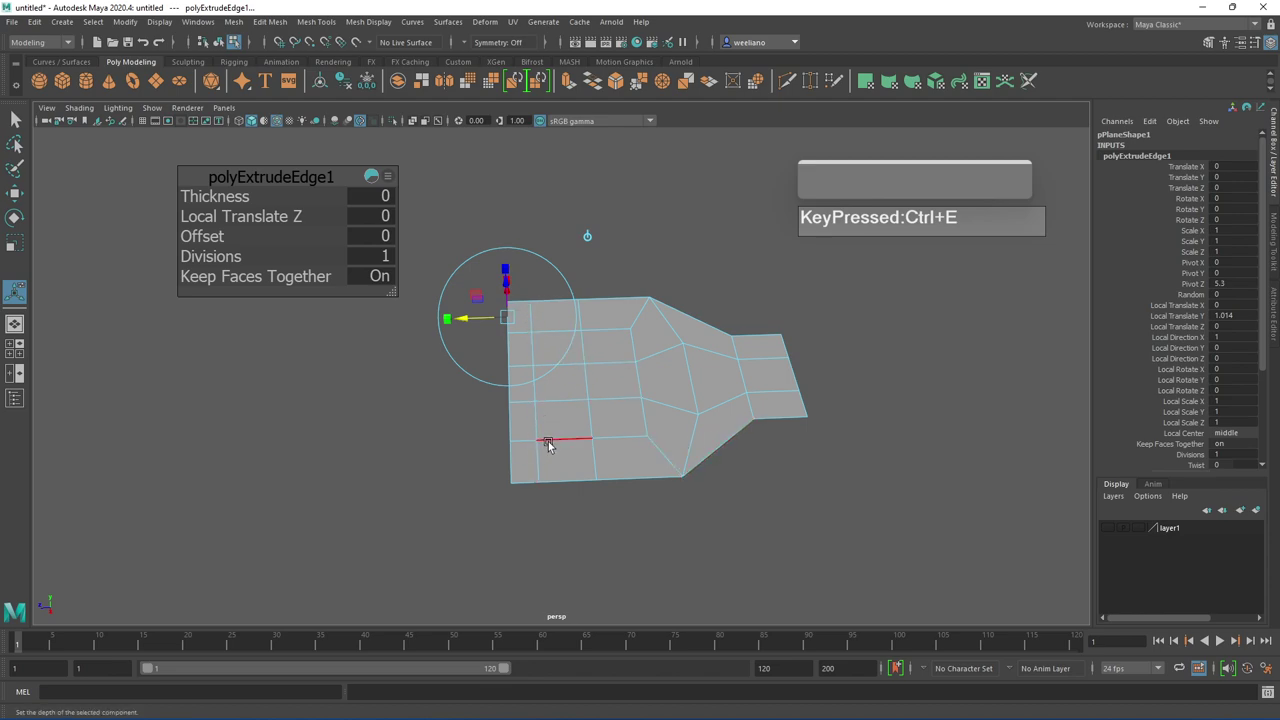
{"action": "key", "text": "3"}
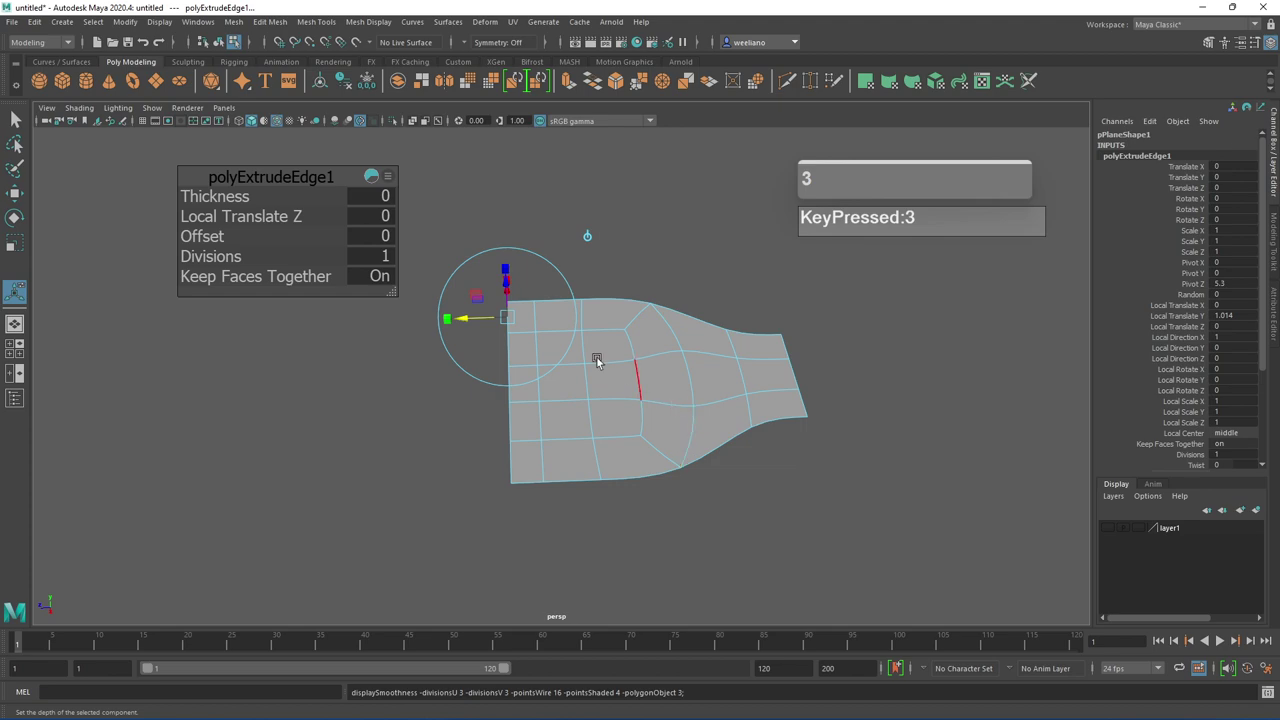
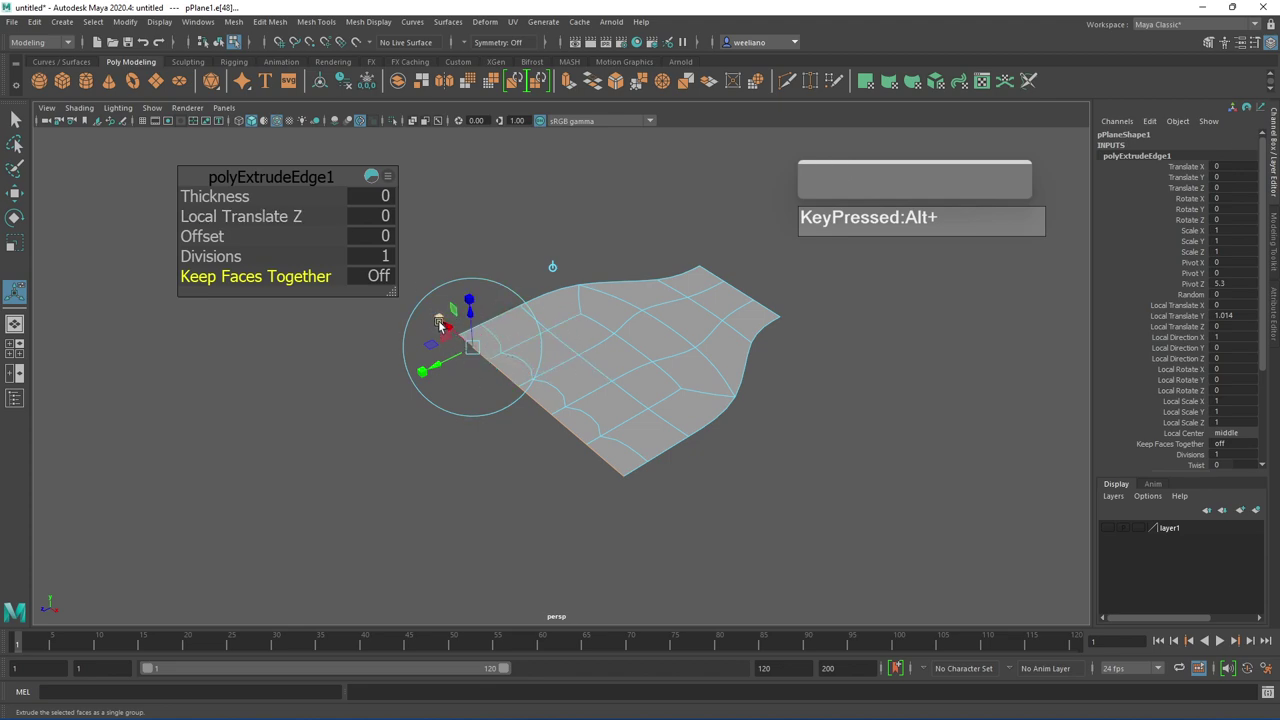
{"action": "left_click", "coordinate": [440, 321]}
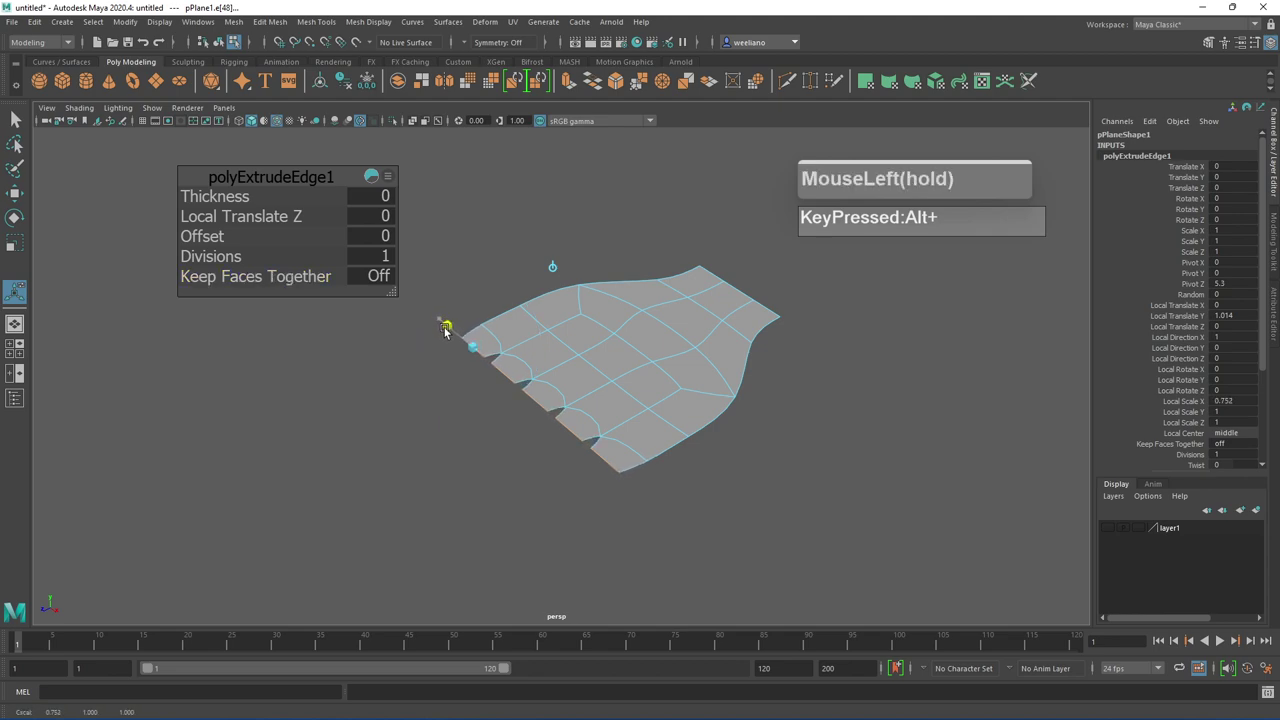
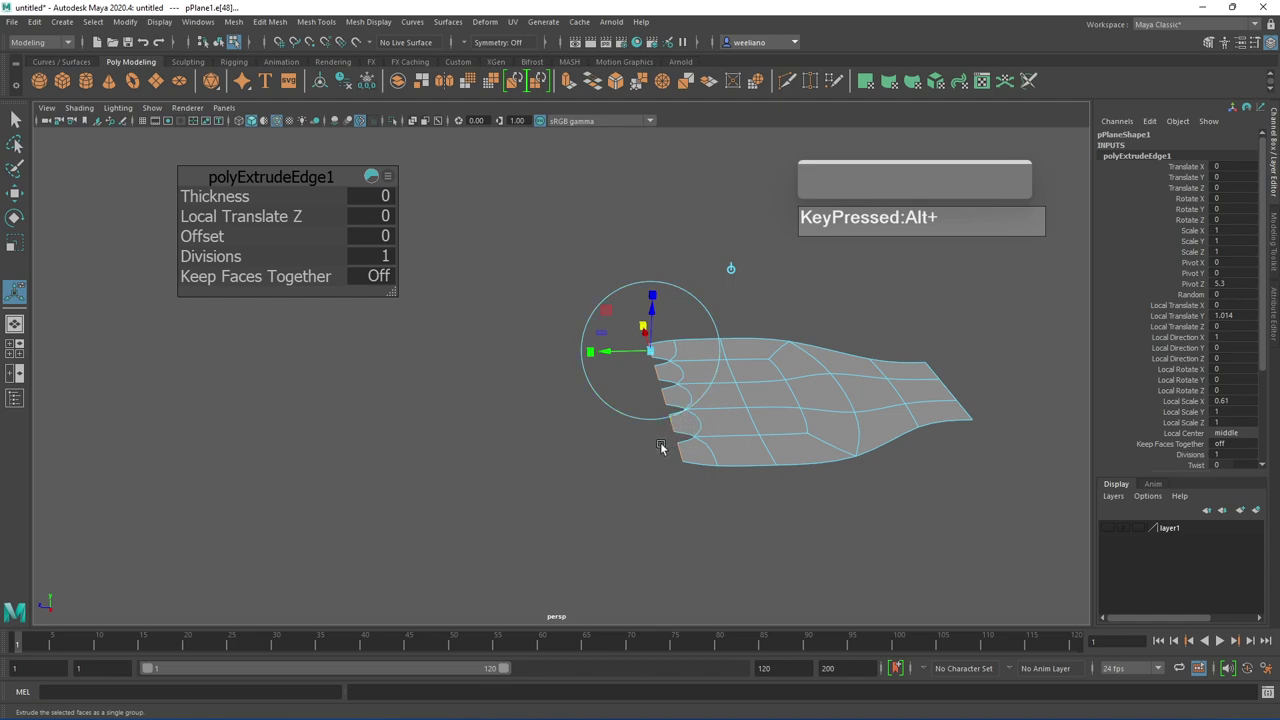
Extrude the tine ends again, pull them out longer and taper the tips narrower
{"action": "key", "text": "ctrl+e"}
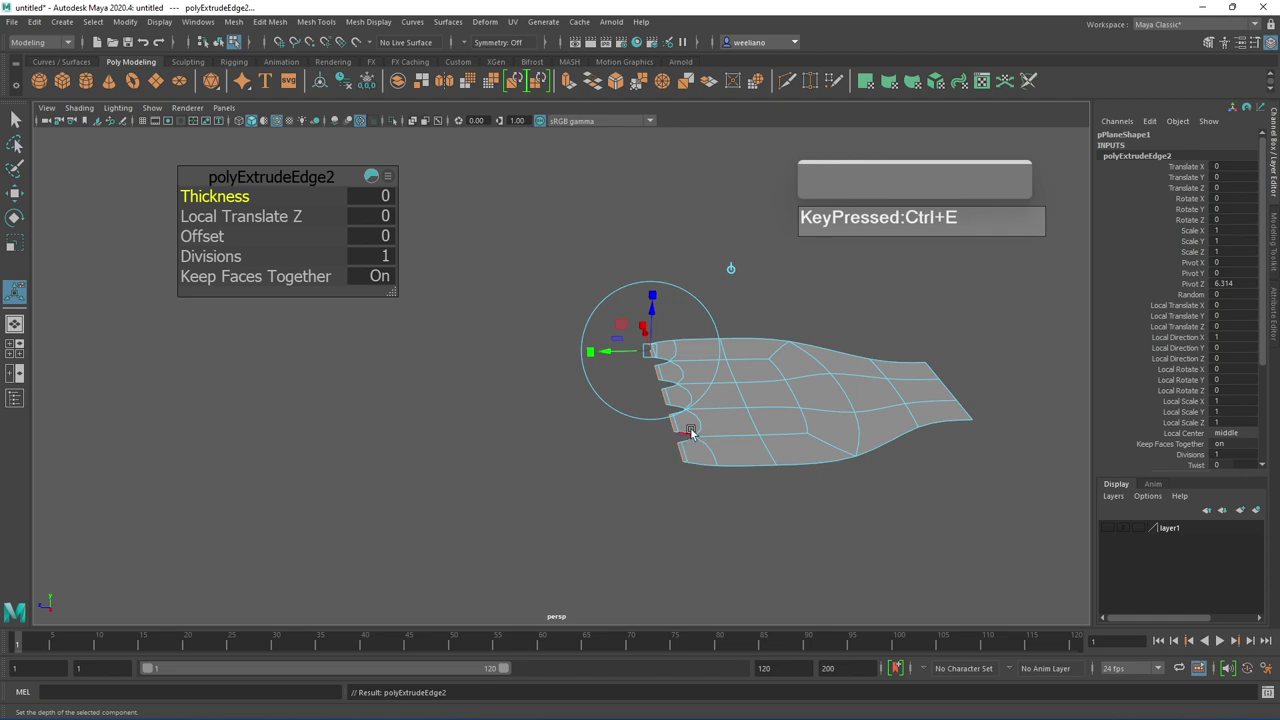
{"action": "left_click_drag", "start_coordinate": [611, 355], "coordinate": [651, 416]}
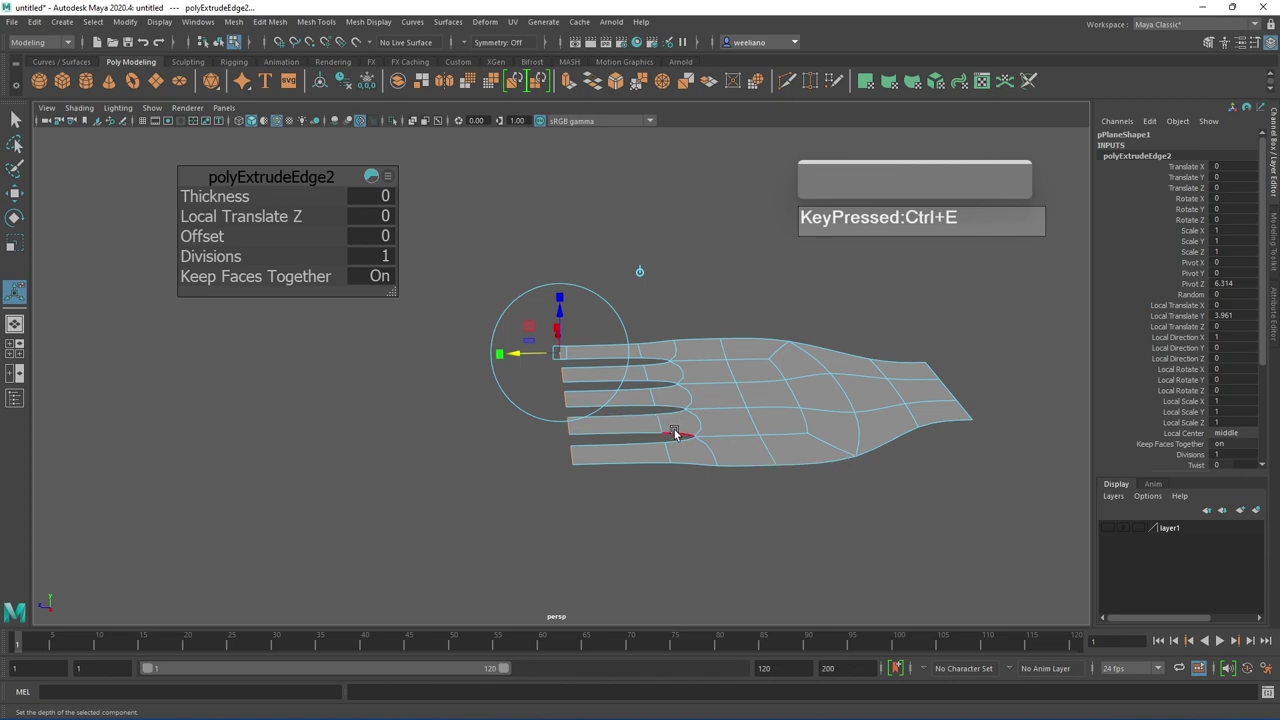
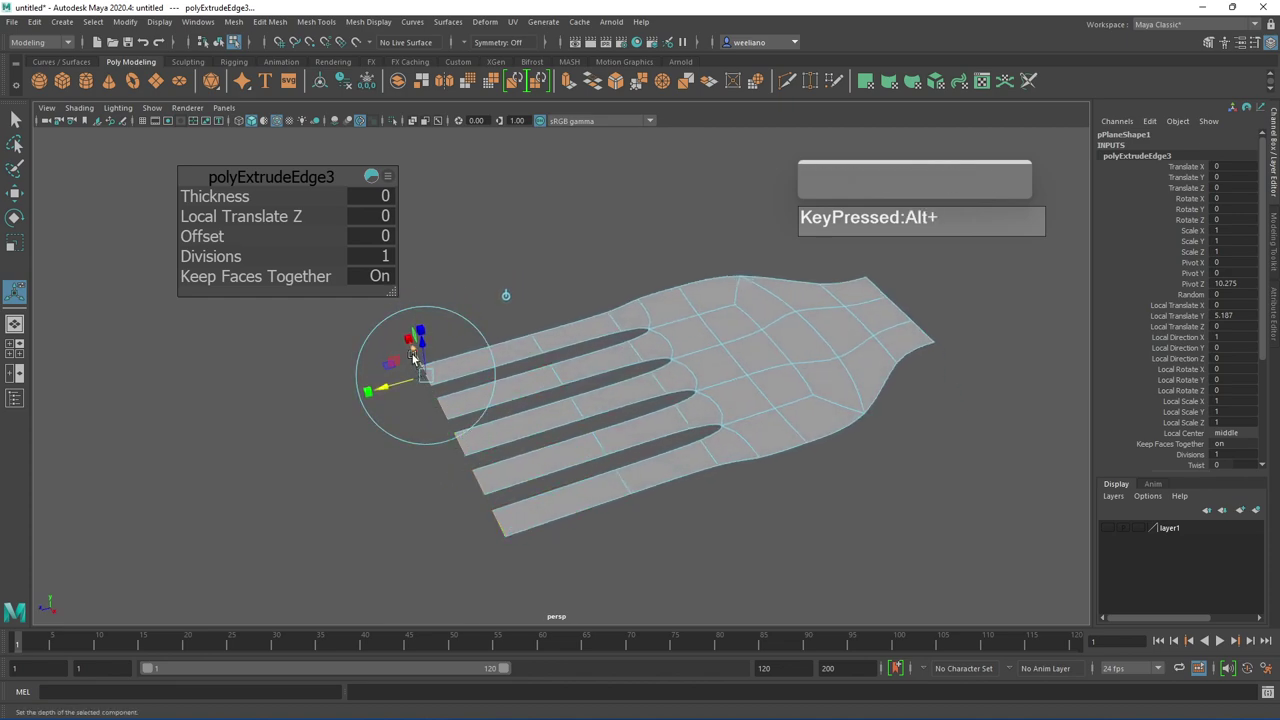
{"action": "left_click_drag", "start_coordinate": [411, 342], "coordinate": [475, 396]}
{"action": "left_click", "coordinate": [603, 465]}
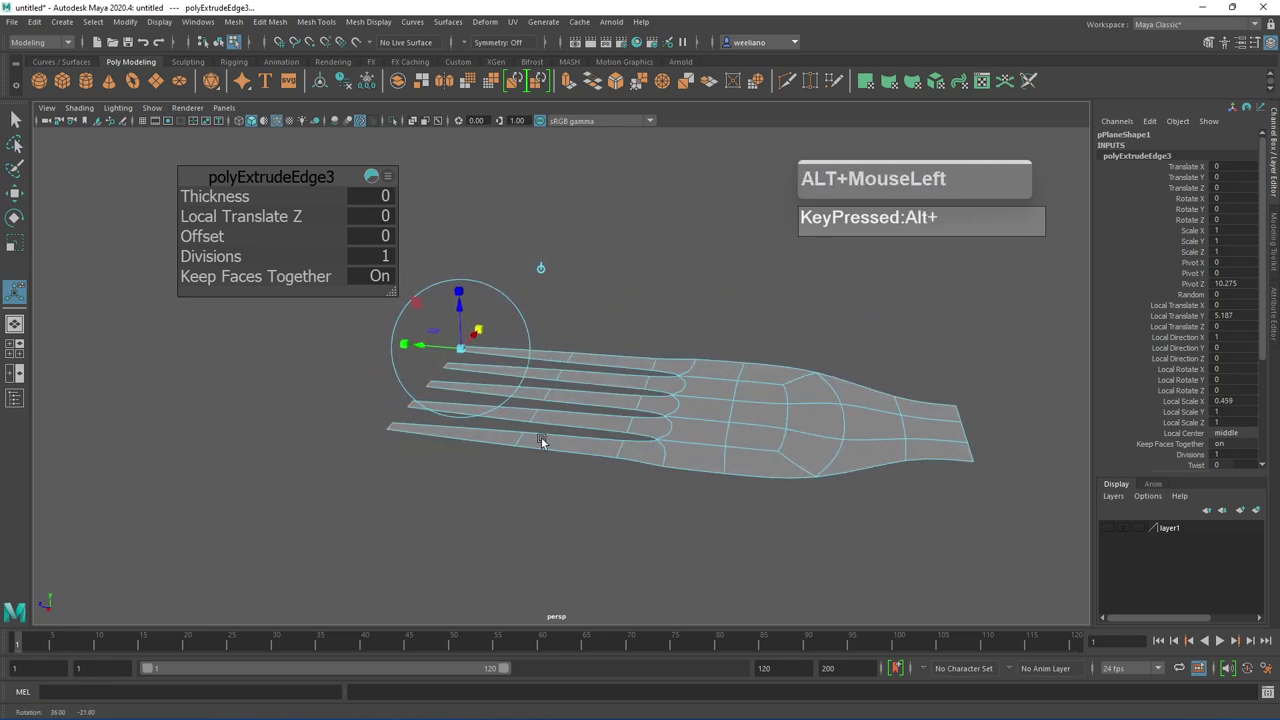
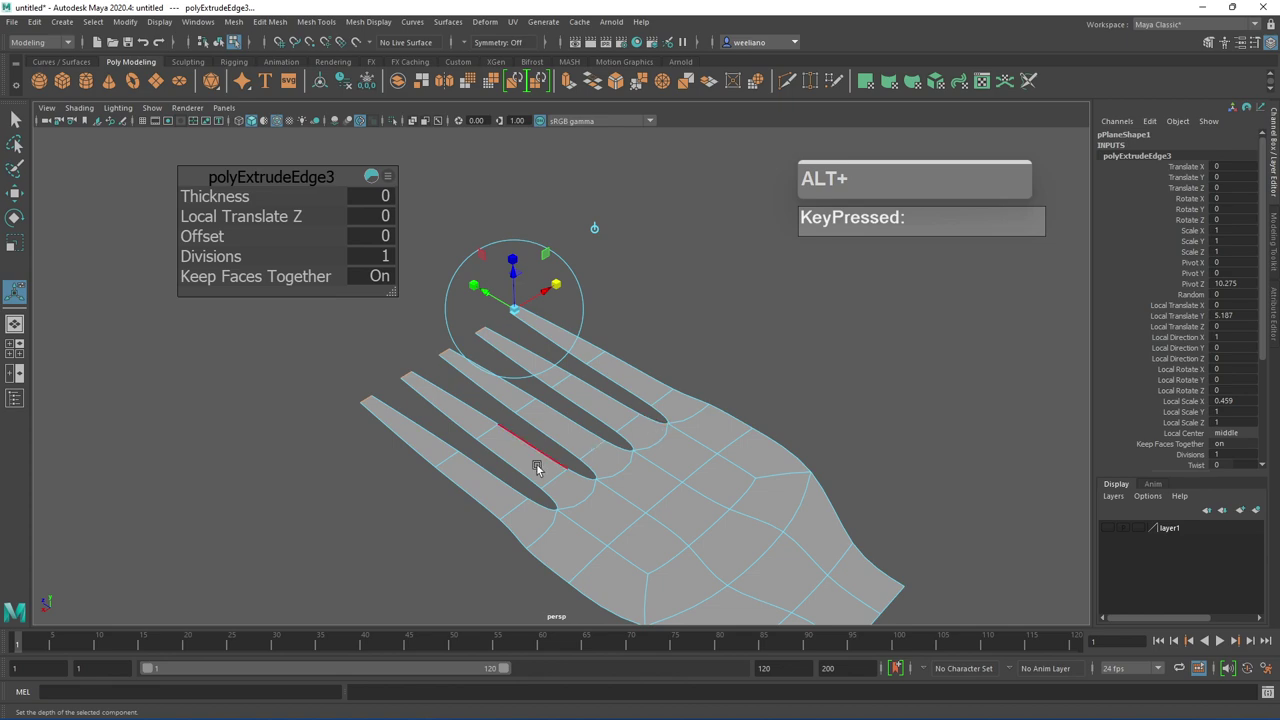
{"action": "scroll", "scroll_direction": "down", "scroll_amount": 3}
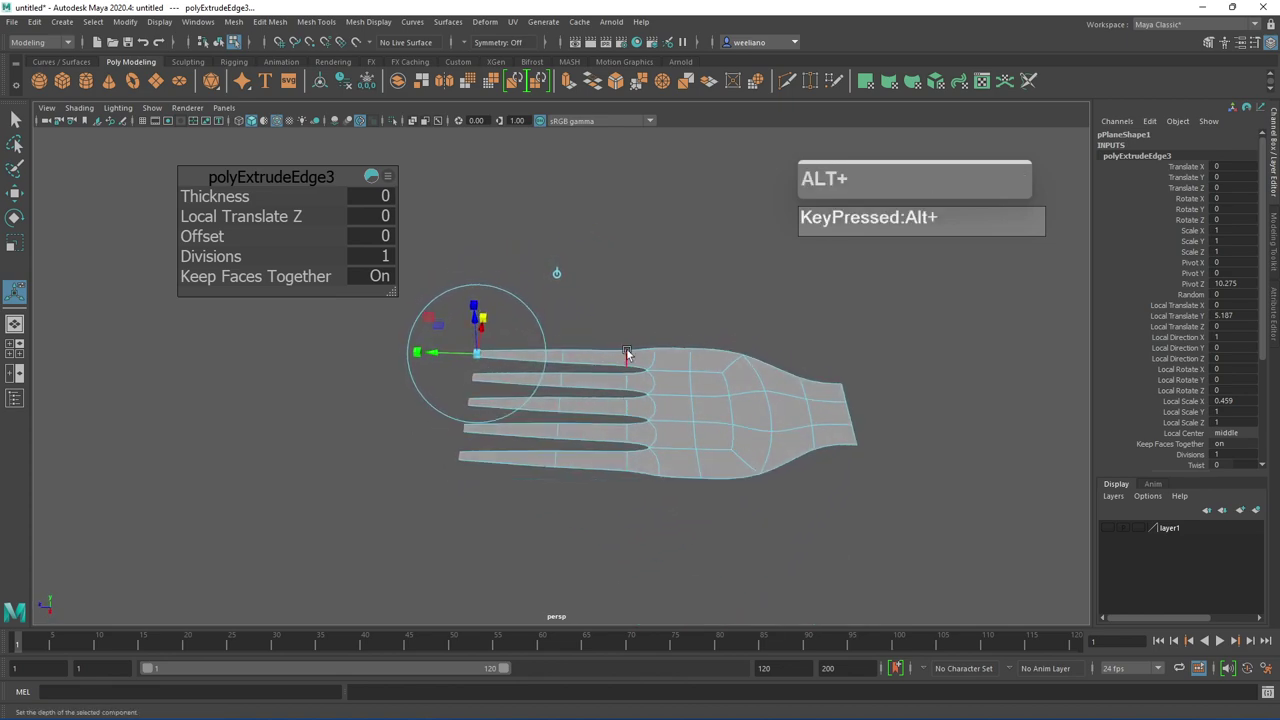
Select a vertex row across the tines and scale it to even out the tine spacing
{"action": "right_click", "coordinate": [633, 351]}
{"action": "left_click_drag", "start_coordinate": [616, 343], "coordinate": [636, 503]}
{"action": "key", "text": "r"}
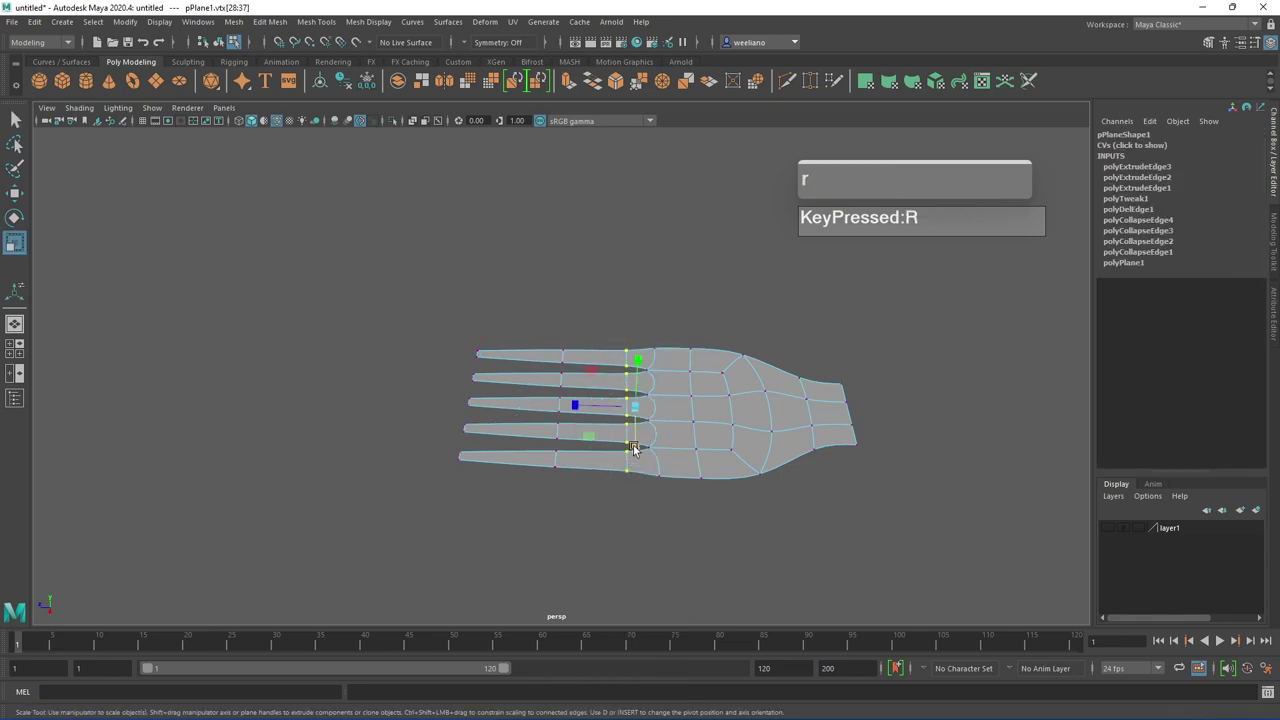
{"action": "left_click_drag", "start_coordinate": [638, 445], "coordinate": [712, 522]}
{"action": "left_click", "coordinate": [754, 498]}
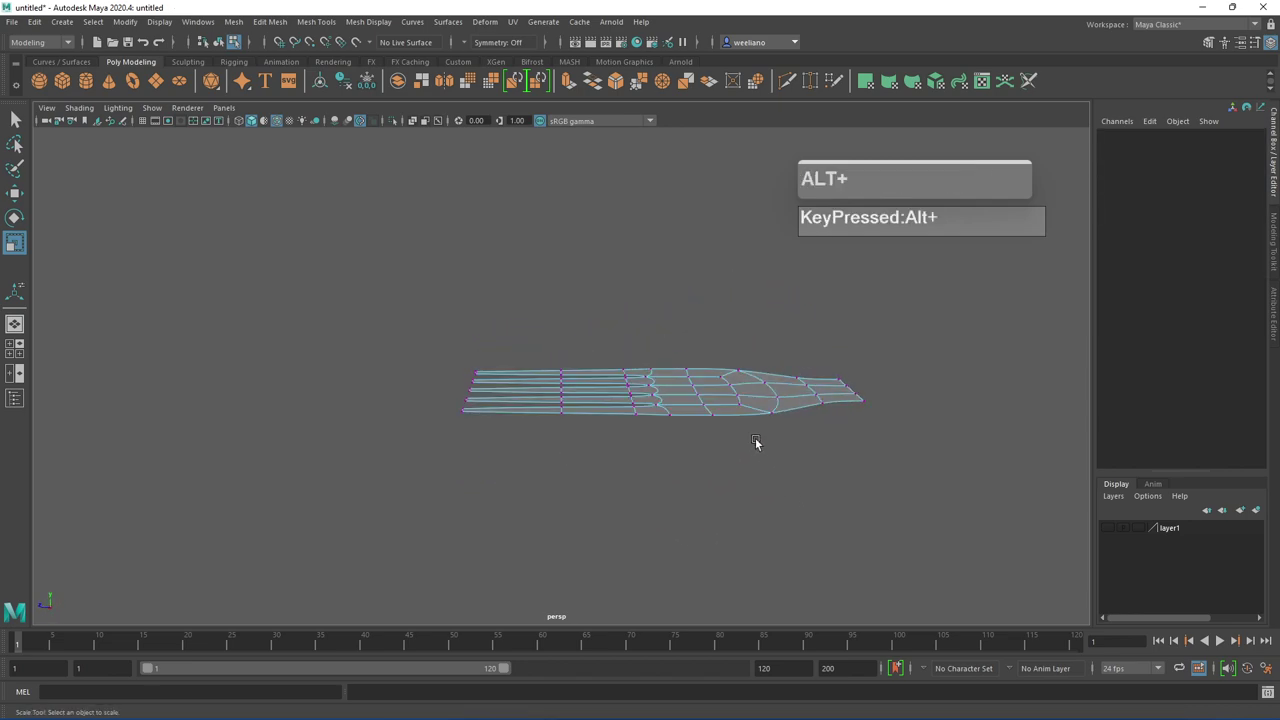
{"action": "middle_click", "coordinate": [797, 454]}
{"action": "left_click", "coordinate": [721, 484]}
{"action": "middle_click", "coordinate": [711, 473]}
{"action": "left_click", "coordinate": [559, 453]}
{"action": "left_click", "coordinate": [702, 458]}
Select the neck-end edge and scale it down into a straight narrow handle stub
{"action": "right_click", "coordinate": [632, 381]}
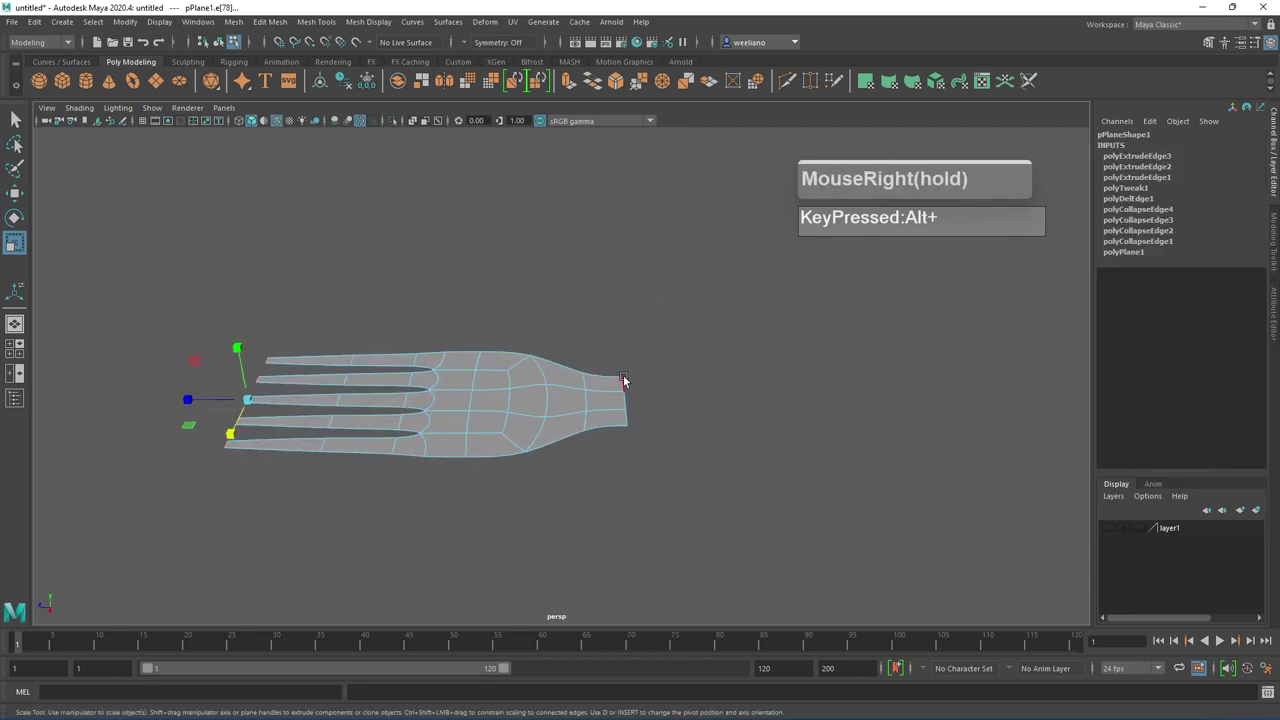
{"action": "left_click", "coordinate": [628, 382]}
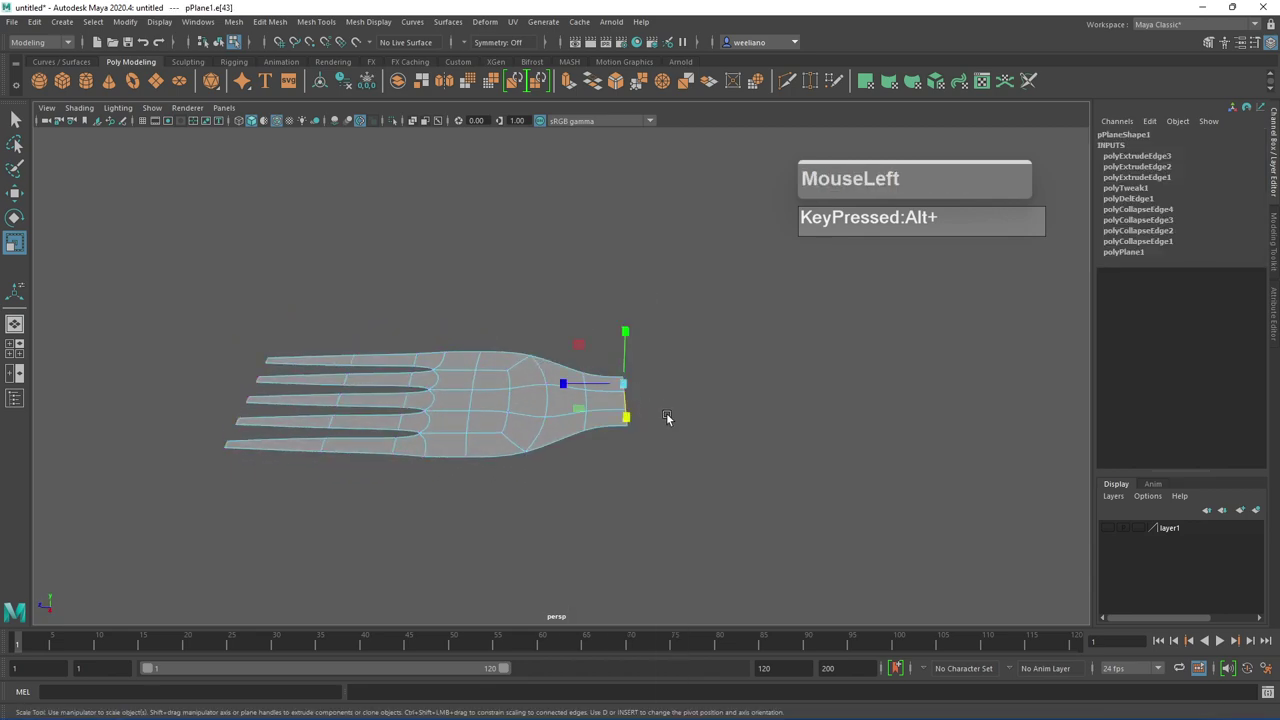
{"action": "key", "text": "q"}
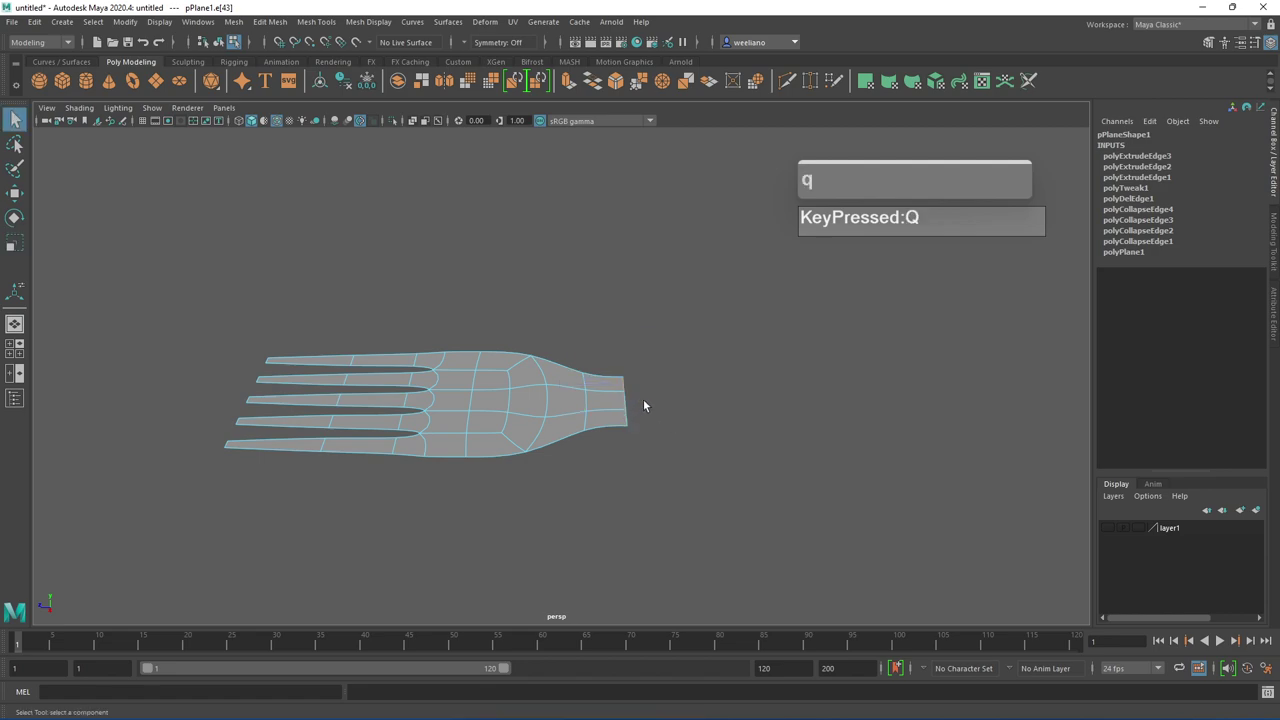
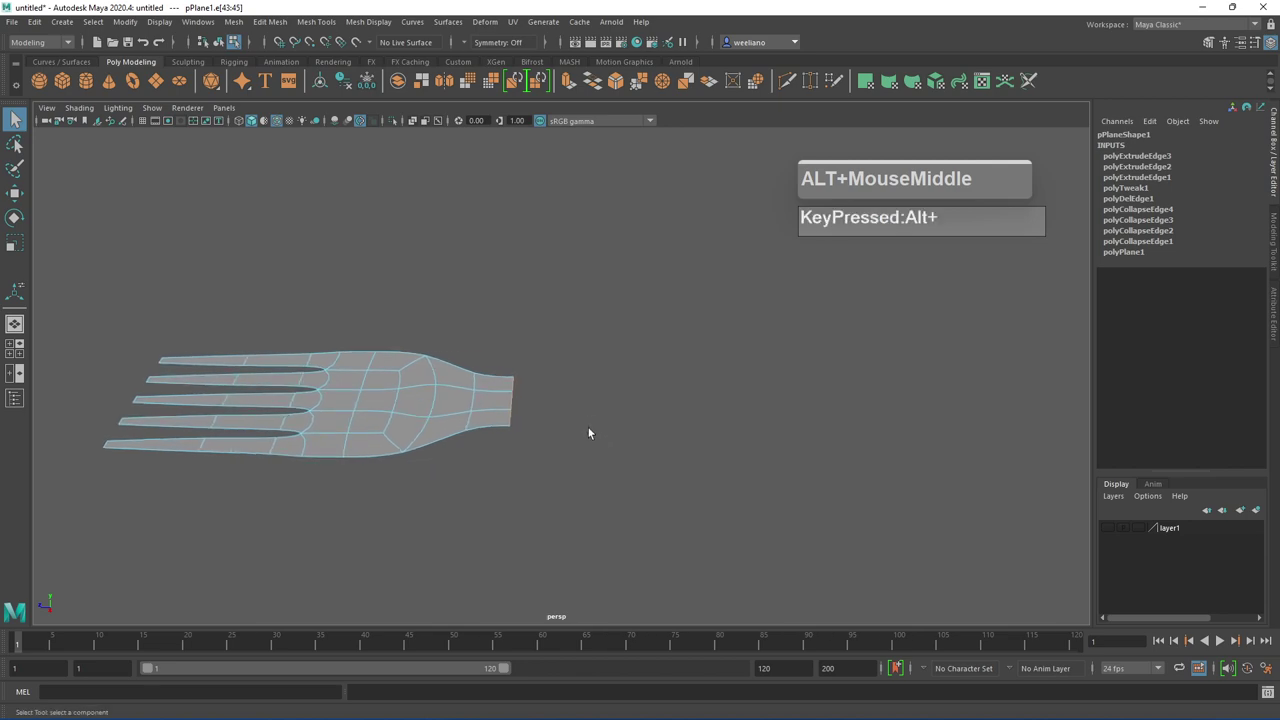
{"action": "left_click", "coordinate": [529, 391]}
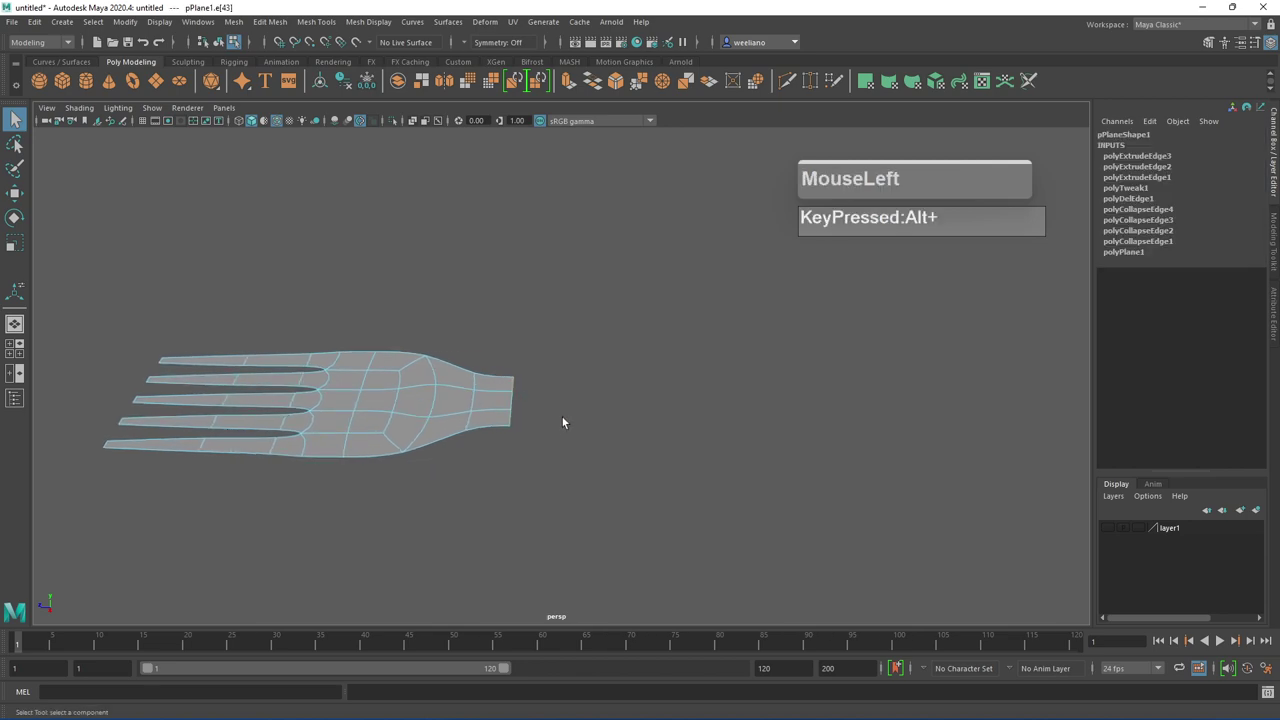
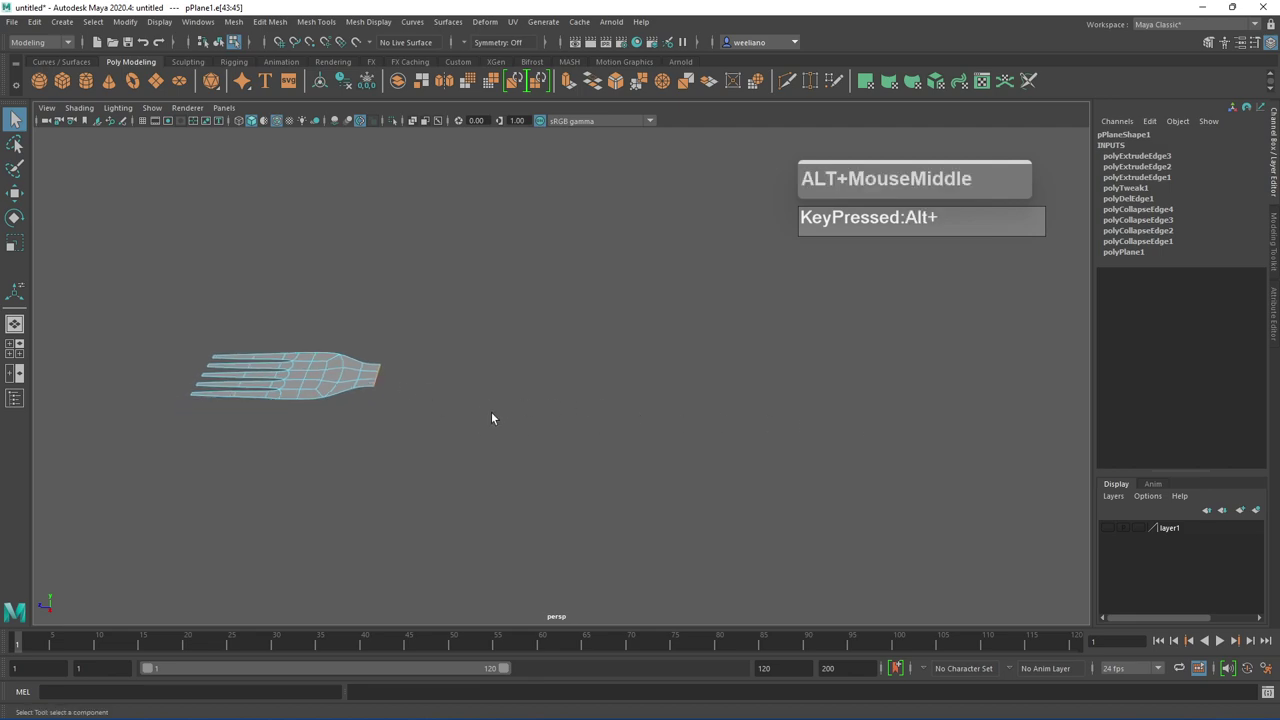
Extrude the neck edge into a first handle section and lengthen it with Move and Scale
{"action": "key", "text": "w"}
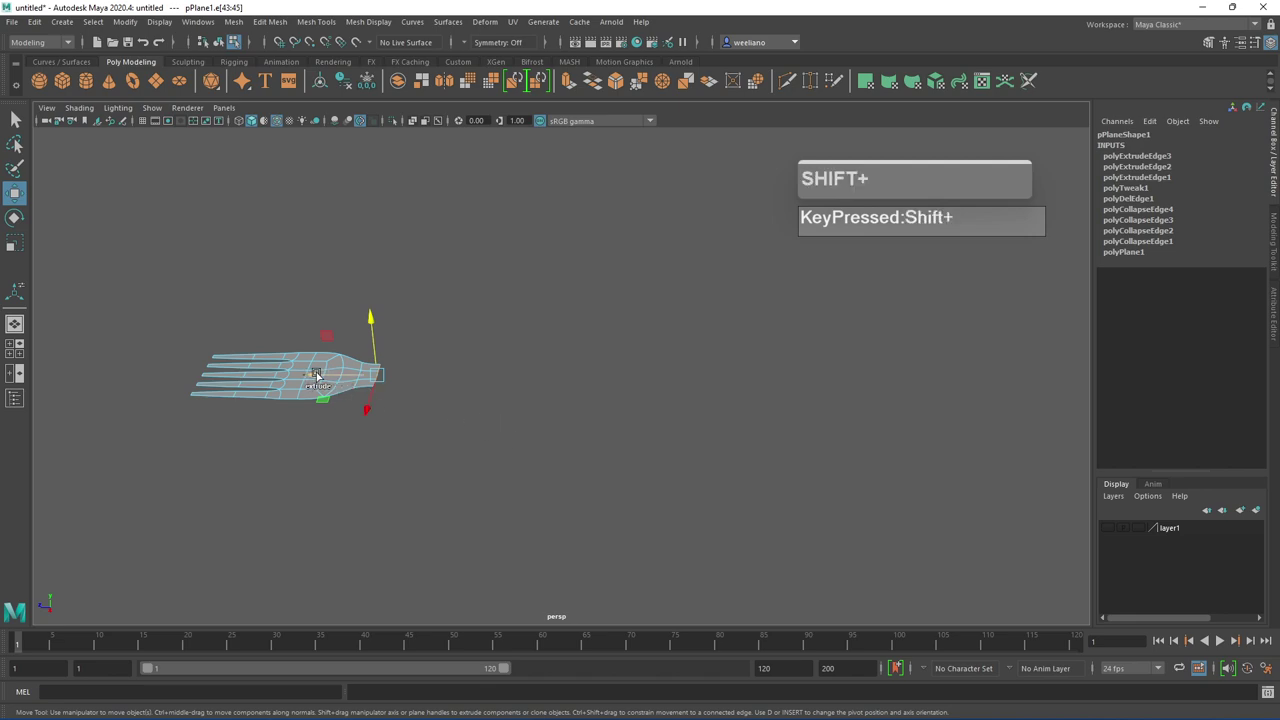
{"action": "left_click_drag", "start_coordinate": [317, 380], "coordinate": [592, 411]}
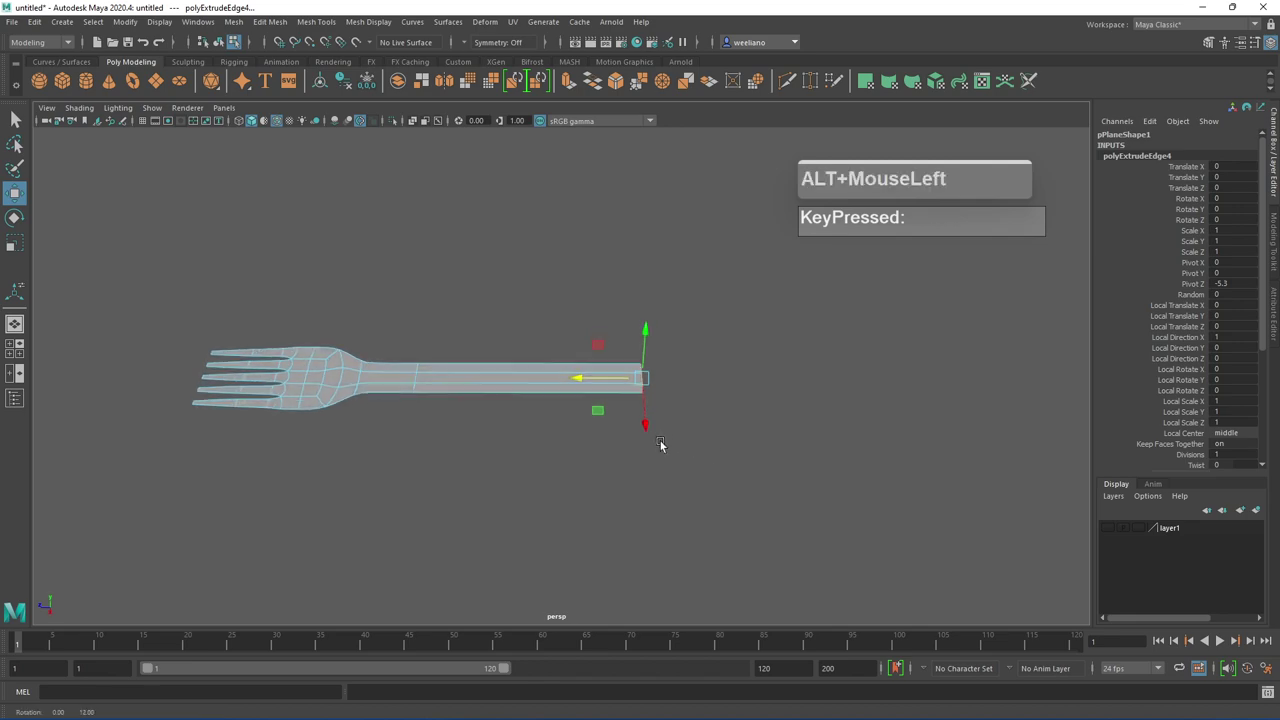
{"action": "left_click", "coordinate": [662, 444]}
{"action": "middle_click", "coordinate": [680, 431]}
{"action": "left_click_drag", "start_coordinate": [638, 456], "coordinate": [630, 438]}
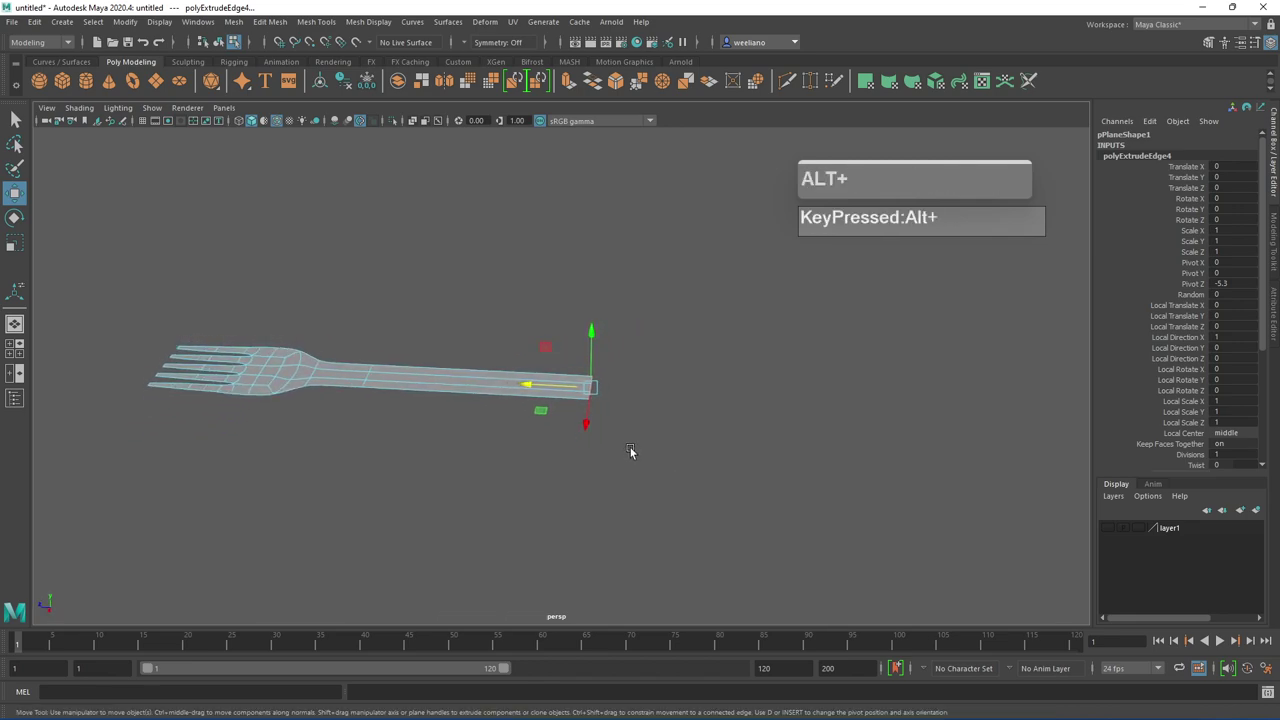
{"action": "key", "text": "e"}
{"action": "key", "text": "r"}
{"action": "left_click_drag", "start_coordinate": [594, 423], "coordinate": [614, 453]}
Extrude two more handle sections from the end edge to form a long straight shaft
{"action": "key", "text": "ctrl+e"}
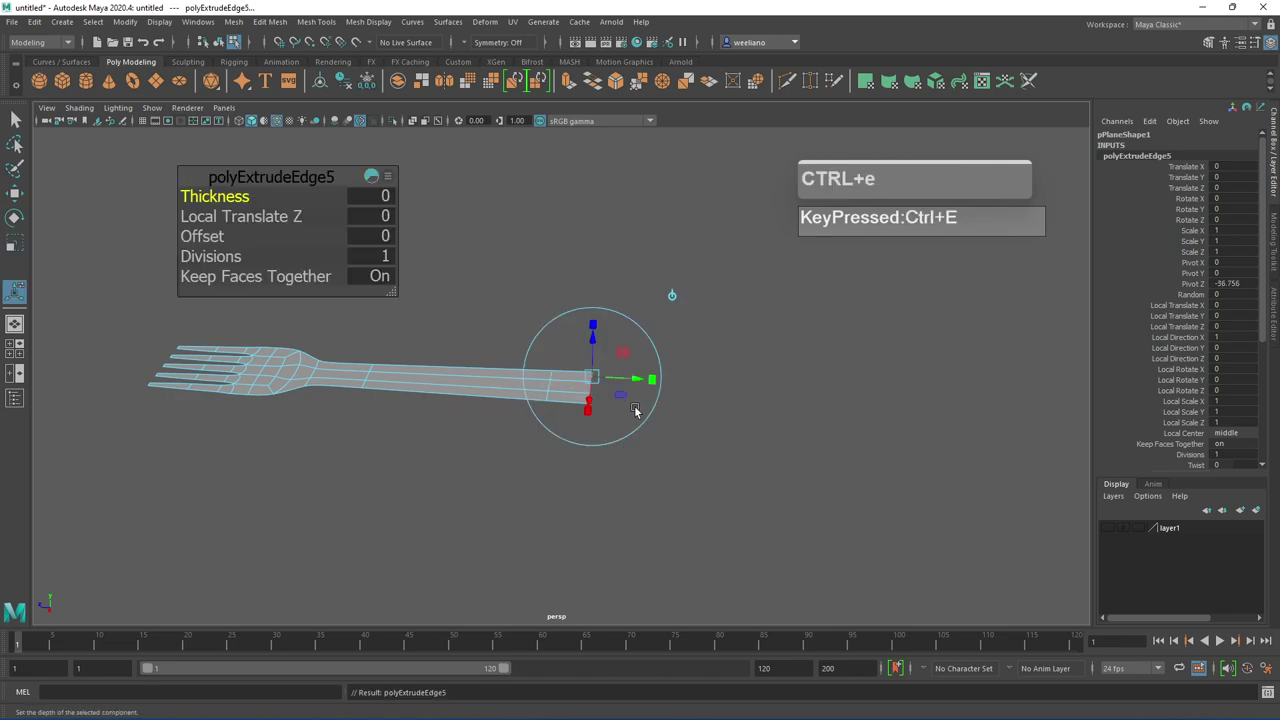
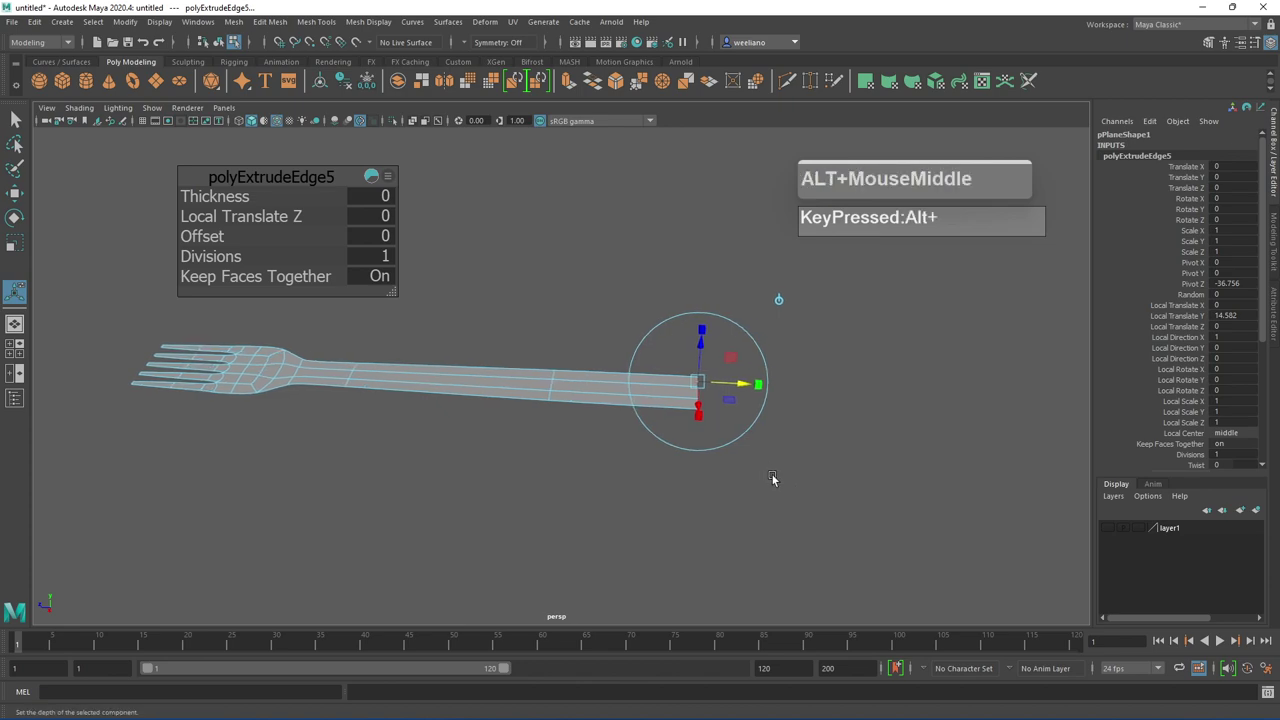
{"action": "key", "text": "g"}
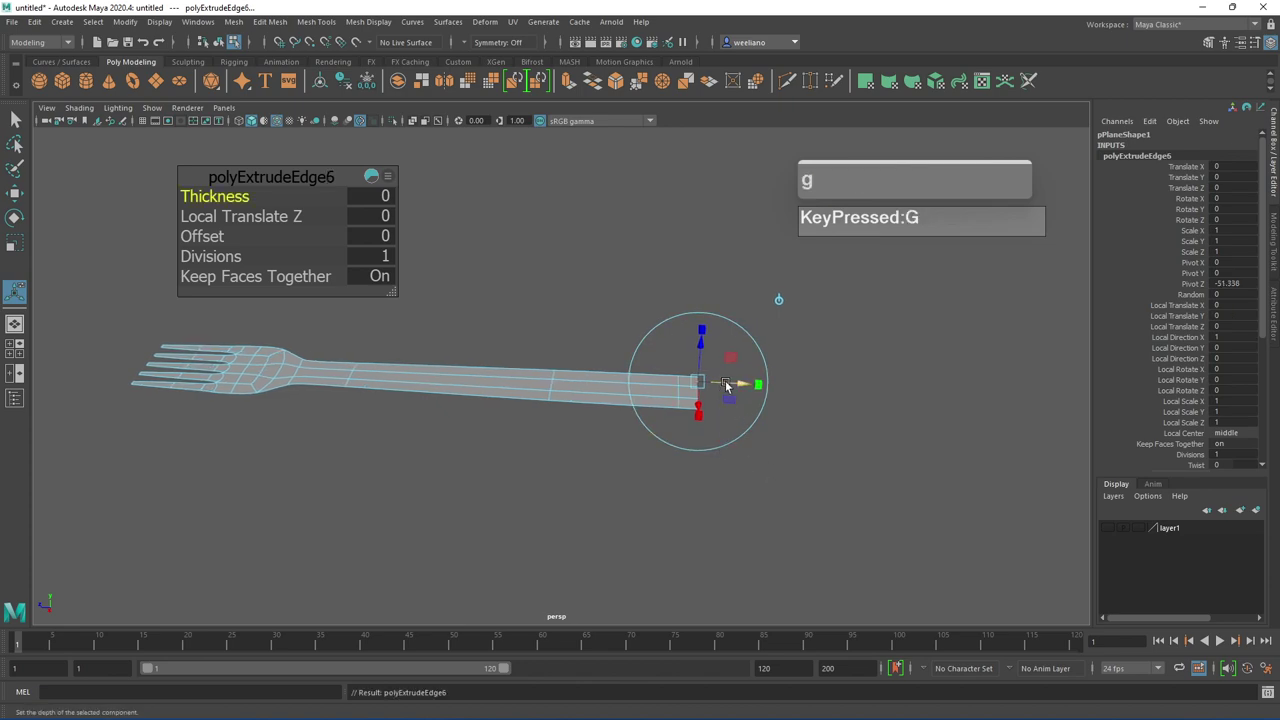
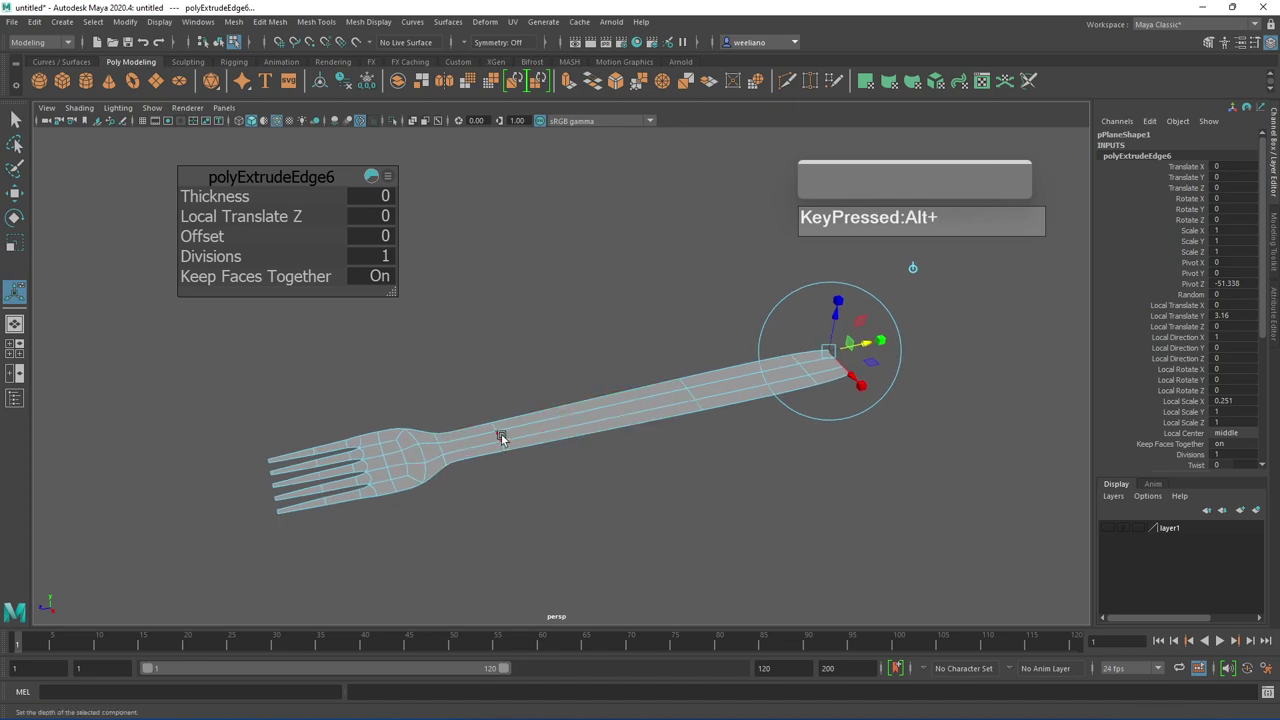
Scale the handle vertex rows near the neck so the handle stays slim there
{"action": "left_click", "coordinate": [549, 440]}
{"action": "left_click_drag", "start_coordinate": [514, 431], "coordinate": [482, 399]}
{"action": "left_click_drag", "start_coordinate": [482, 399], "coordinate": [711, 540]}
{"action": "key", "text": "r"}
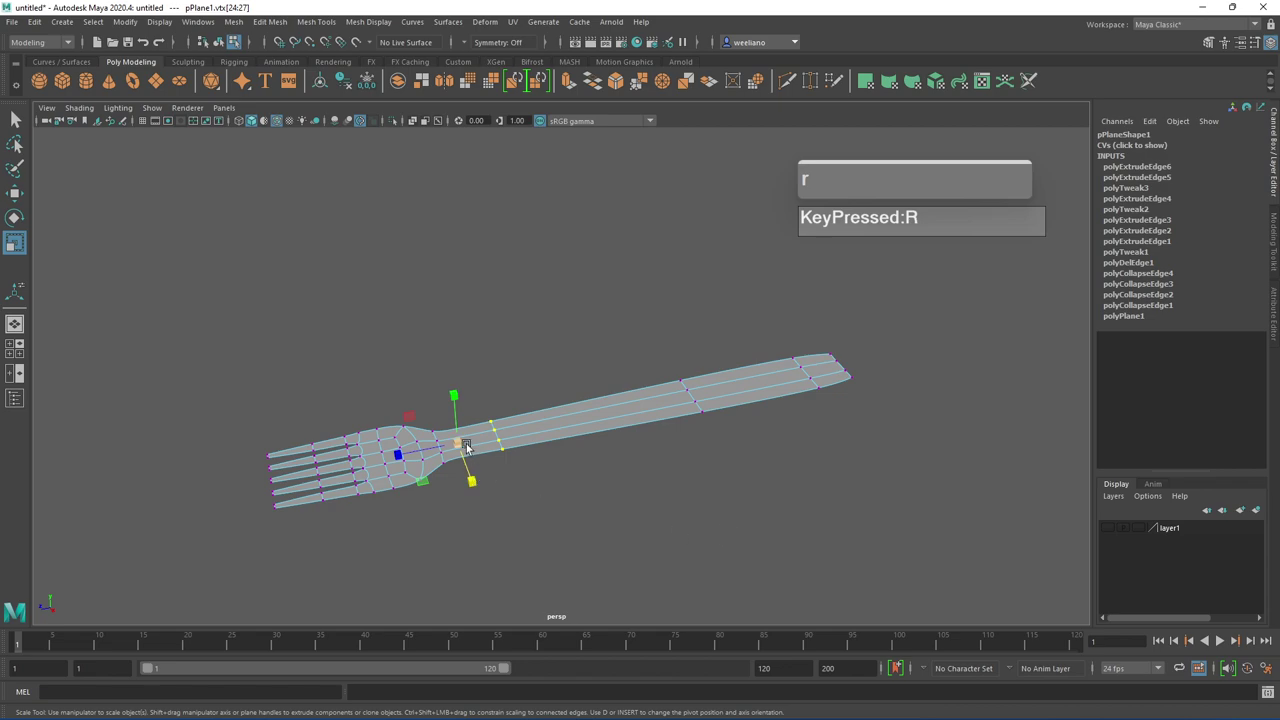
{"action": "left_click_drag", "start_coordinate": [475, 480], "coordinate": [510, 475]}
{"action": "left_click_drag", "start_coordinate": [528, 479], "coordinate": [554, 497]}
{"action": "left_click_drag", "start_coordinate": [626, 481], "coordinate": [615, 468]}
{"action": "middle_click", "coordinate": [660, 456]}
{"action": "left_click", "coordinate": [607, 401]}
{"action": "middle_click", "coordinate": [615, 421]}
{"action": "left_click", "coordinate": [620, 452]}
{"action": "left_click", "coordinate": [543, 446]}
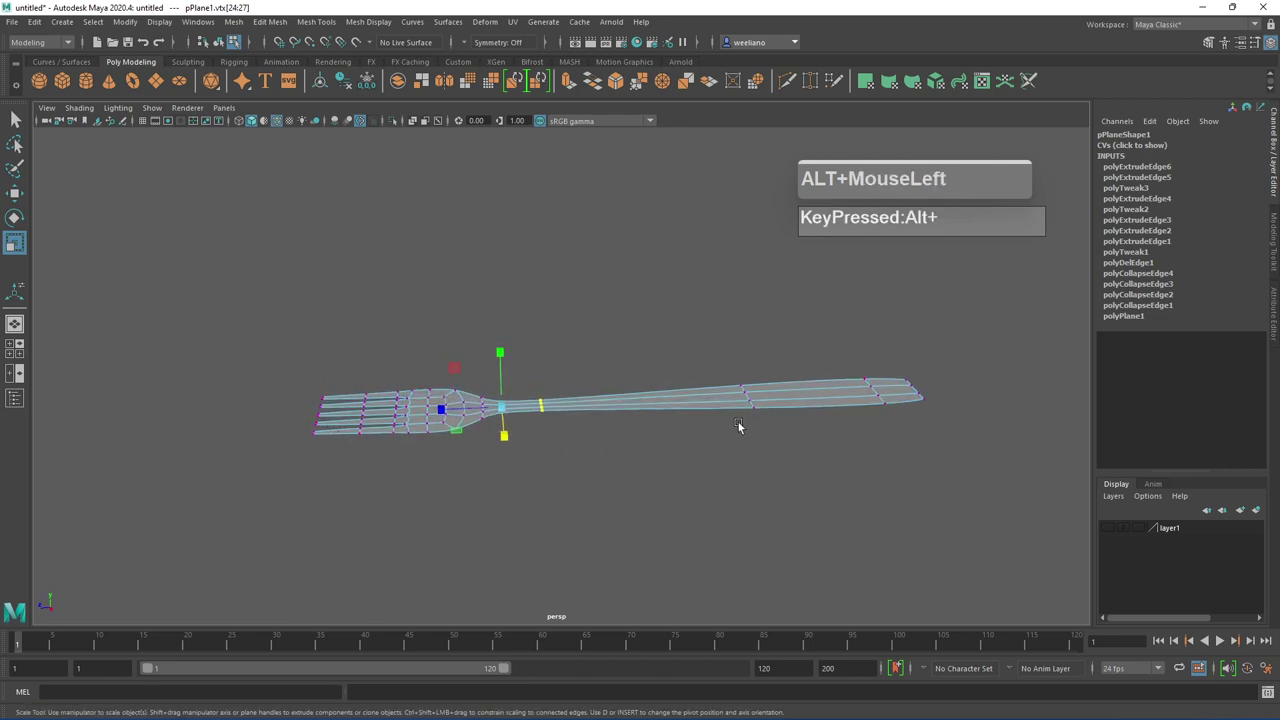
Select the vertex rows at the handle end and scale them into a broad flat tip
{"action": "left_click", "coordinate": [679, 437]}
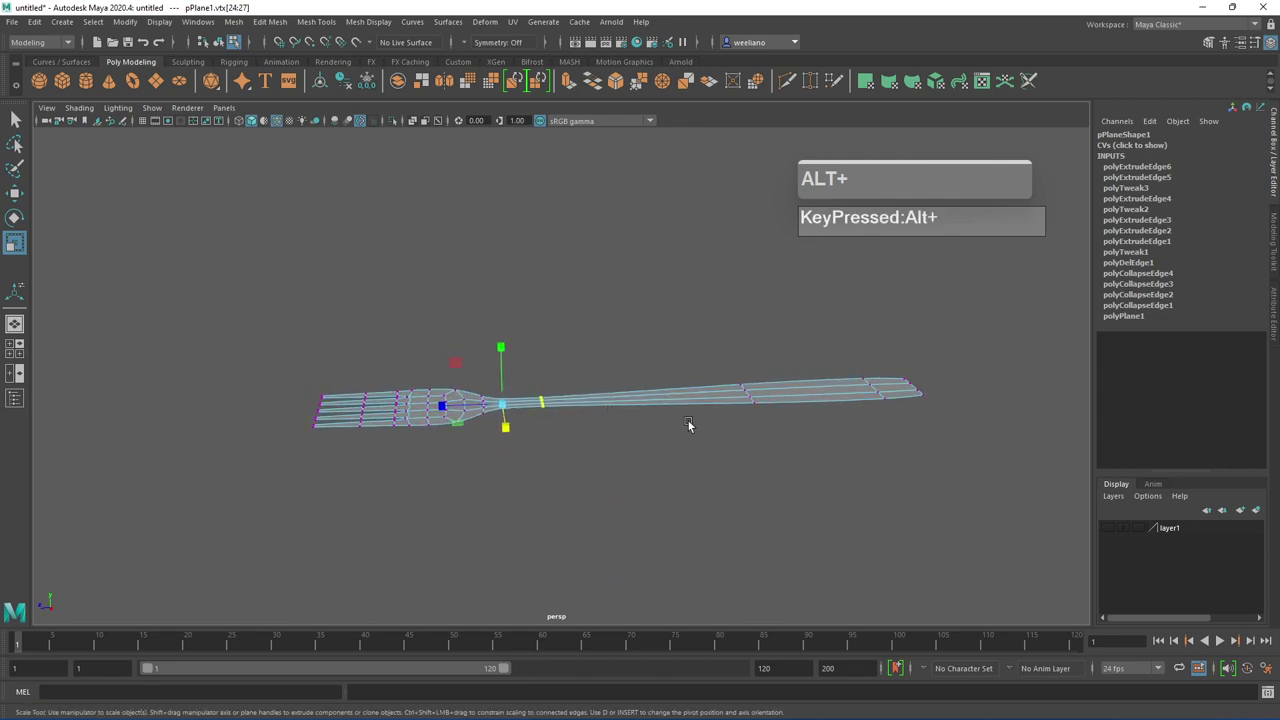
{"action": "left_click", "coordinate": [527, 294]}
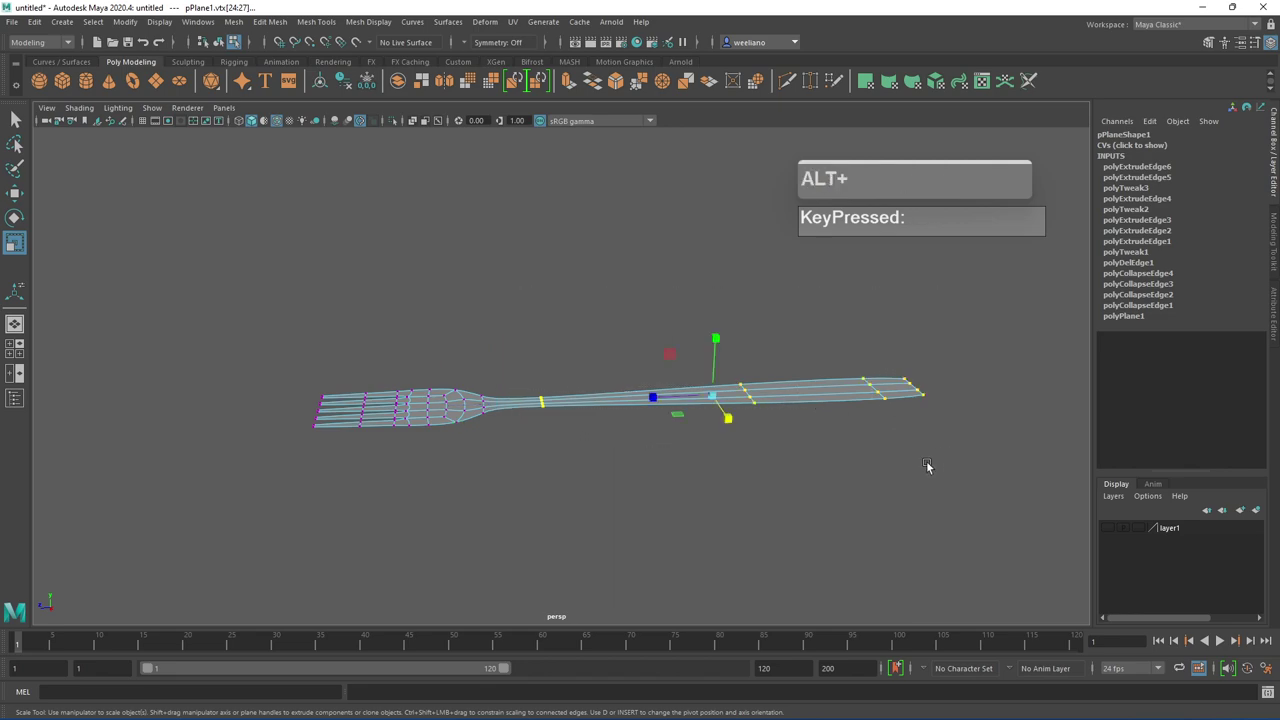
{"action": "left_click", "coordinate": [874, 458]}
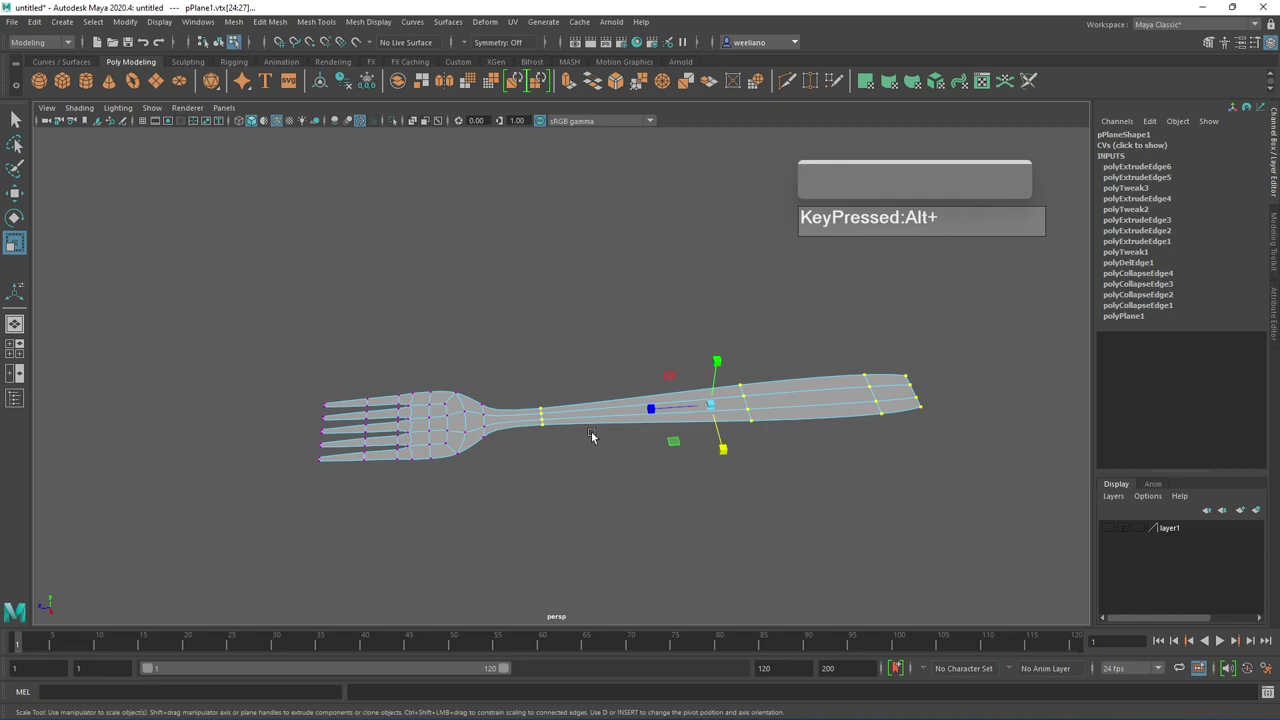
{"action": "key", "text": "1"}
{"action": "left_click_drag", "start_coordinate": [673, 451], "coordinate": [829, 420]}
{"action": "left_click", "coordinate": [766, 436]}
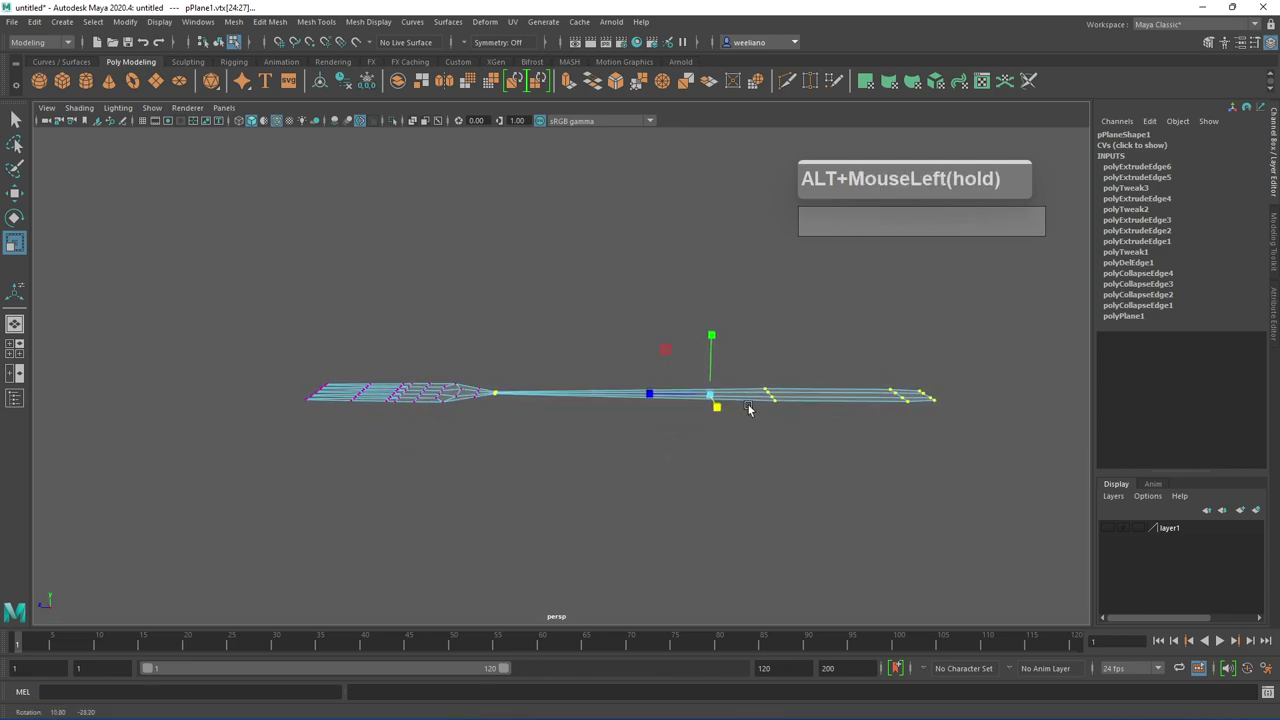
Rotate and move the handle-end vertices downward so the shaft bends toward its tip
{"action": "key", "text": "alt+e"}
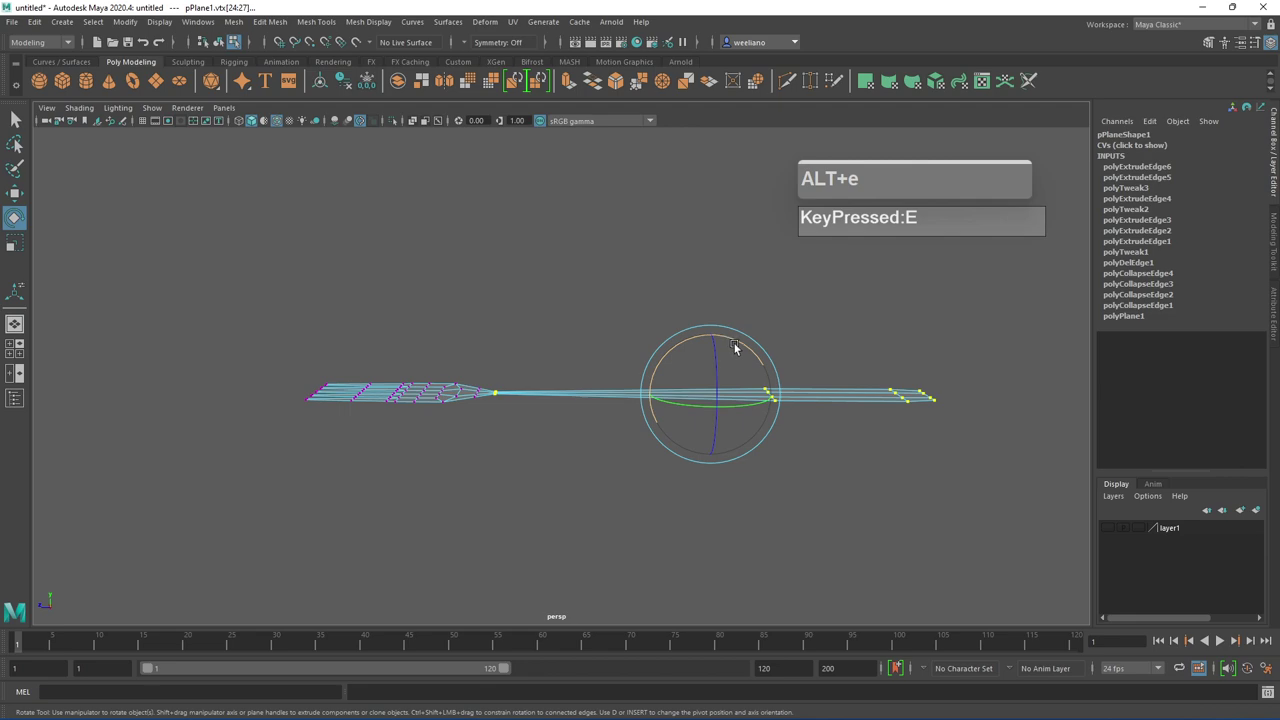
{"action": "left_click_drag", "start_coordinate": [741, 346], "coordinate": [917, 388]}
{"action": "key", "text": "w"}
{"action": "left_click_drag", "start_coordinate": [885, 432], "coordinate": [869, 474]}
{"action": "key", "text": "3"}
{"action": "left_click", "coordinate": [873, 472]}
{"action": "left_click", "coordinate": [897, 424]}
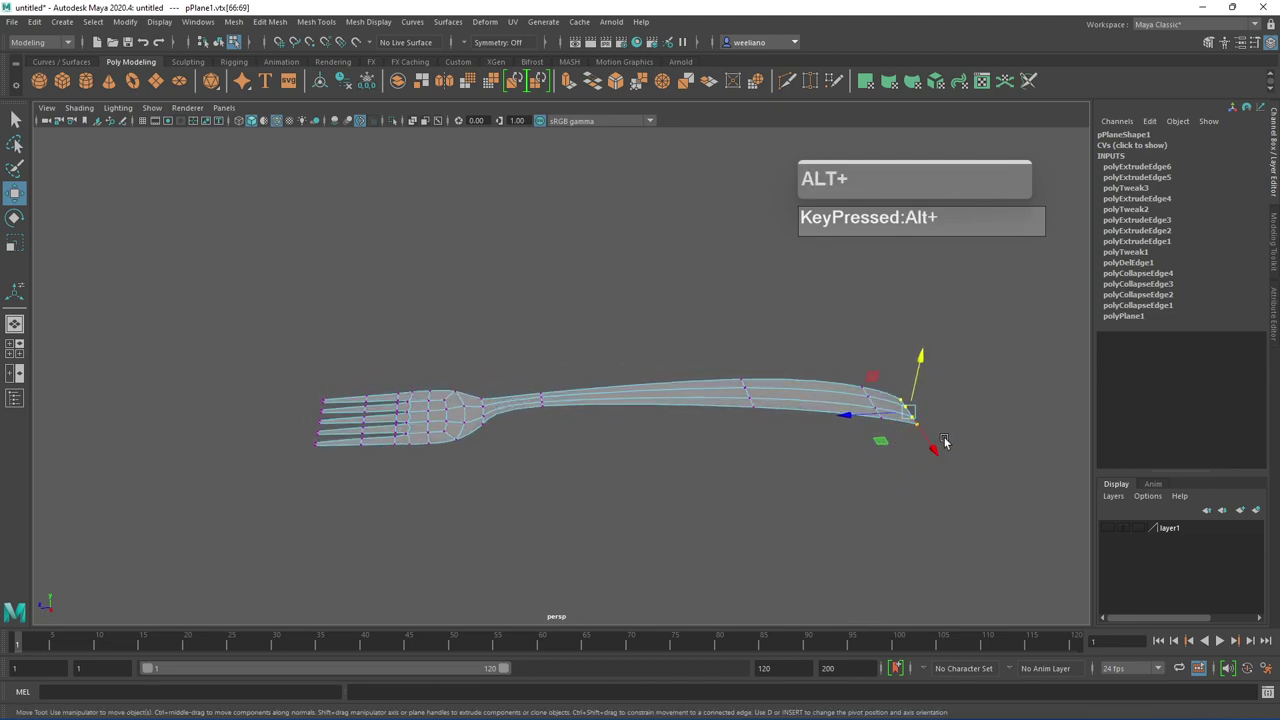
Reselect the handle-tip vertices and inspect the bend from several angles
{"action": "left_click", "coordinate": [938, 453]}
{"action": "left_click", "coordinate": [936, 441]}
{"action": "left_click", "coordinate": [678, 426]}
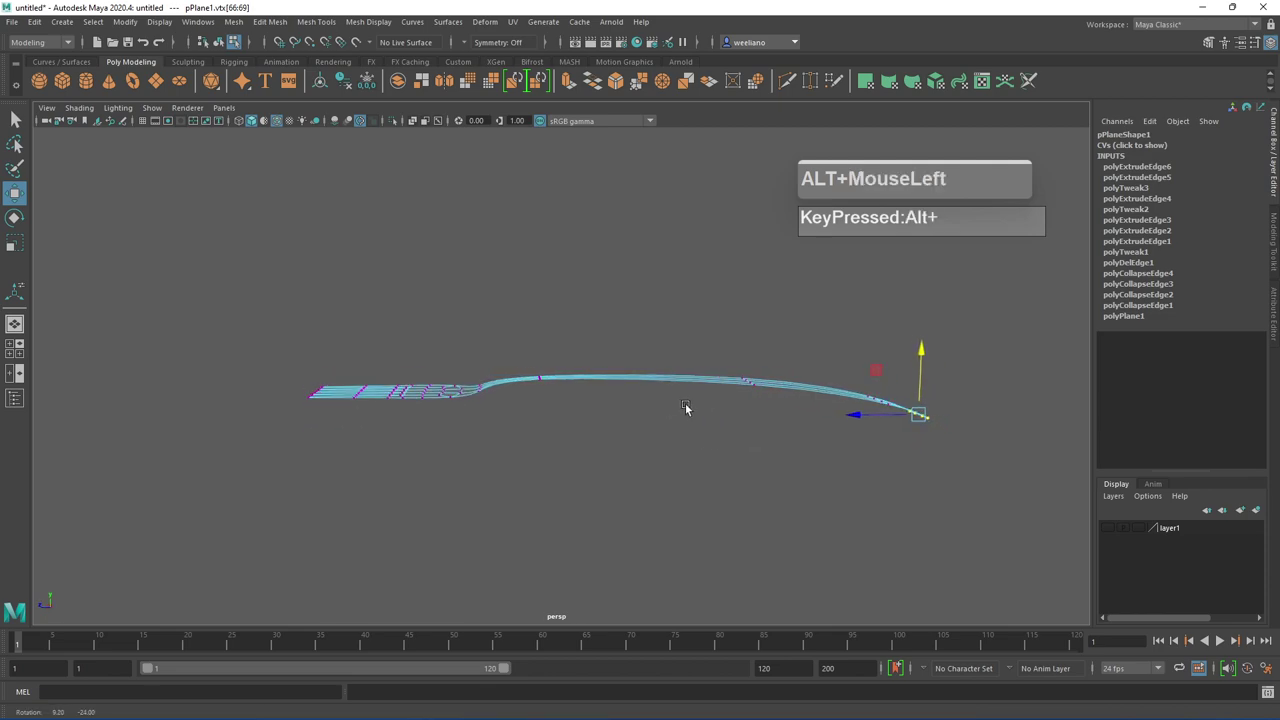
{"action": "middle_click", "coordinate": [677, 423]}
{"action": "scroll", "scroll_direction": "up", "scroll_amount": 3}
{"action": "middle_click", "coordinate": [745, 444]}
{"action": "scroll", "scroll_direction": "down", "scroll_amount": 3}
{"action": "left_click", "coordinate": [640, 439]}
{"action": "middle_click", "coordinate": [639, 436]}
{"action": "left_click", "coordinate": [683, 442]}
{"action": "left_click", "coordinate": [698, 432]}
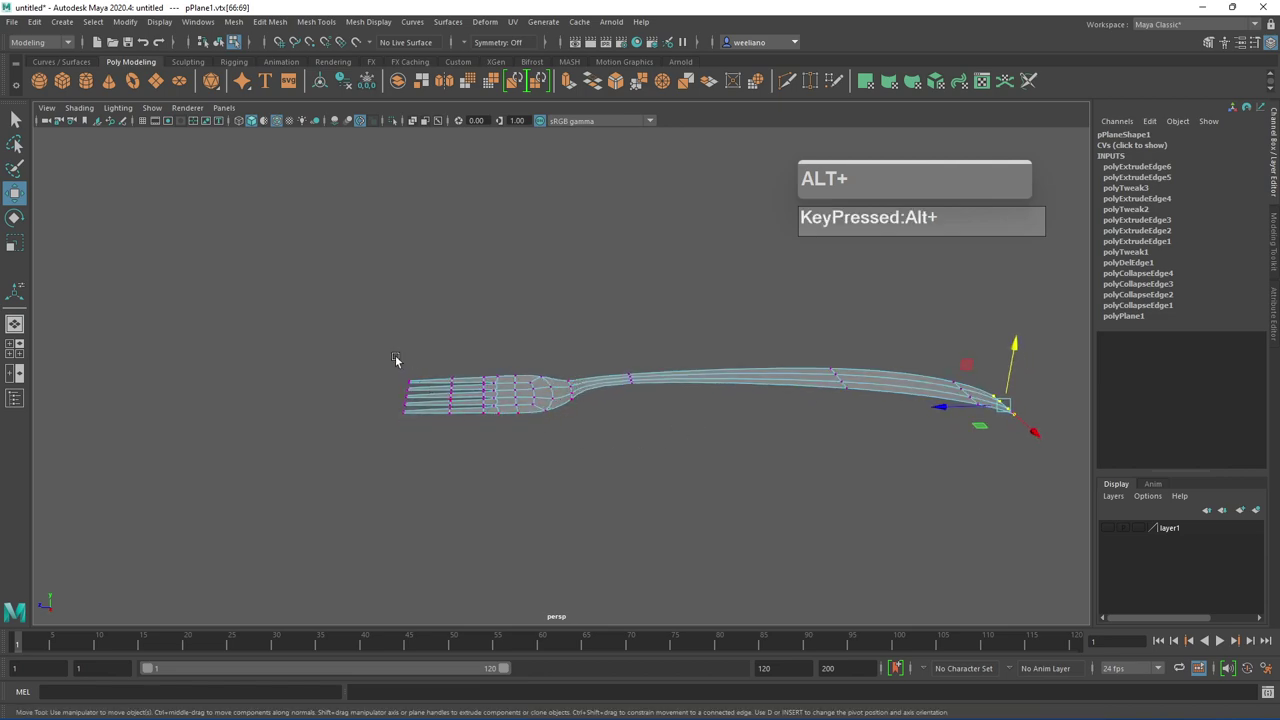
{"action": "scroll", "scroll_direction": "up", "scroll_amount": 3}
{"action": "middle_click", "coordinate": [525, 426]}
{"action": "left_click", "coordinate": [558, 455]}
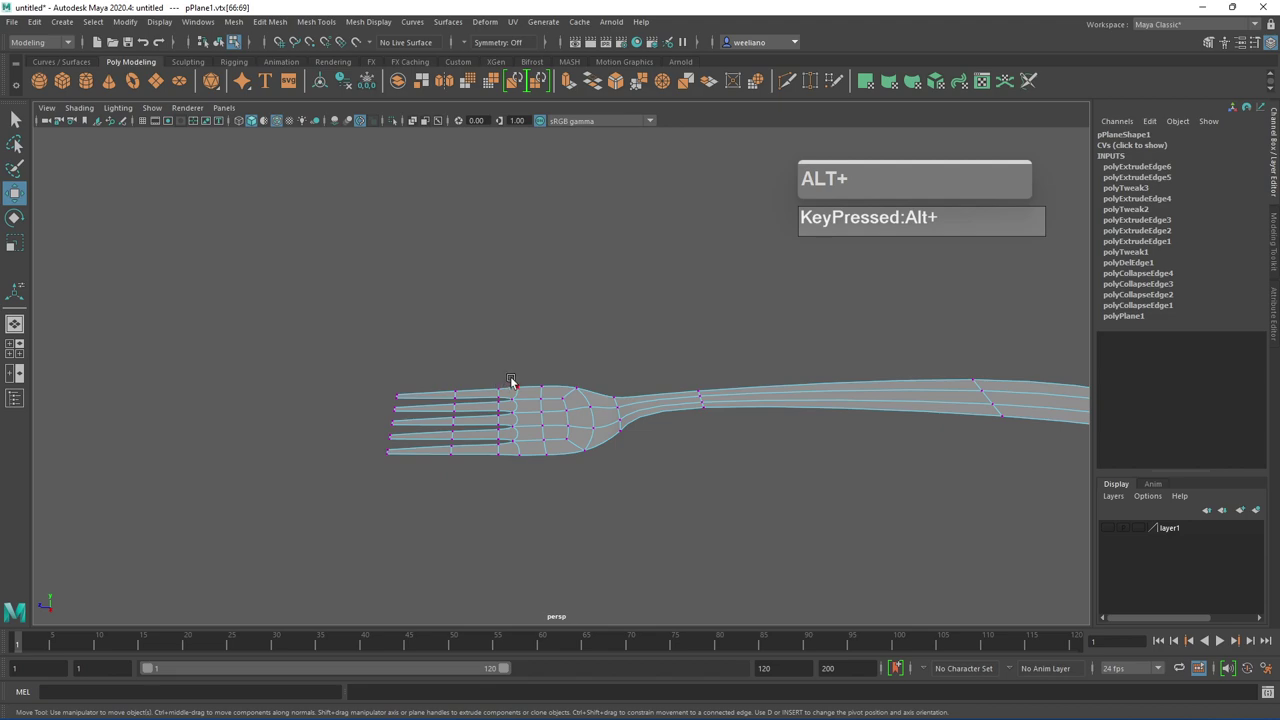
Select the vertex row across the tines and adjust the soft-selection falloff with B
{"action": "left_click_drag", "start_coordinate": [512, 380], "coordinate": [565, 496]}
{"action": "key", "text": "b"}
{"action": "left_click", "coordinate": [613, 498]}
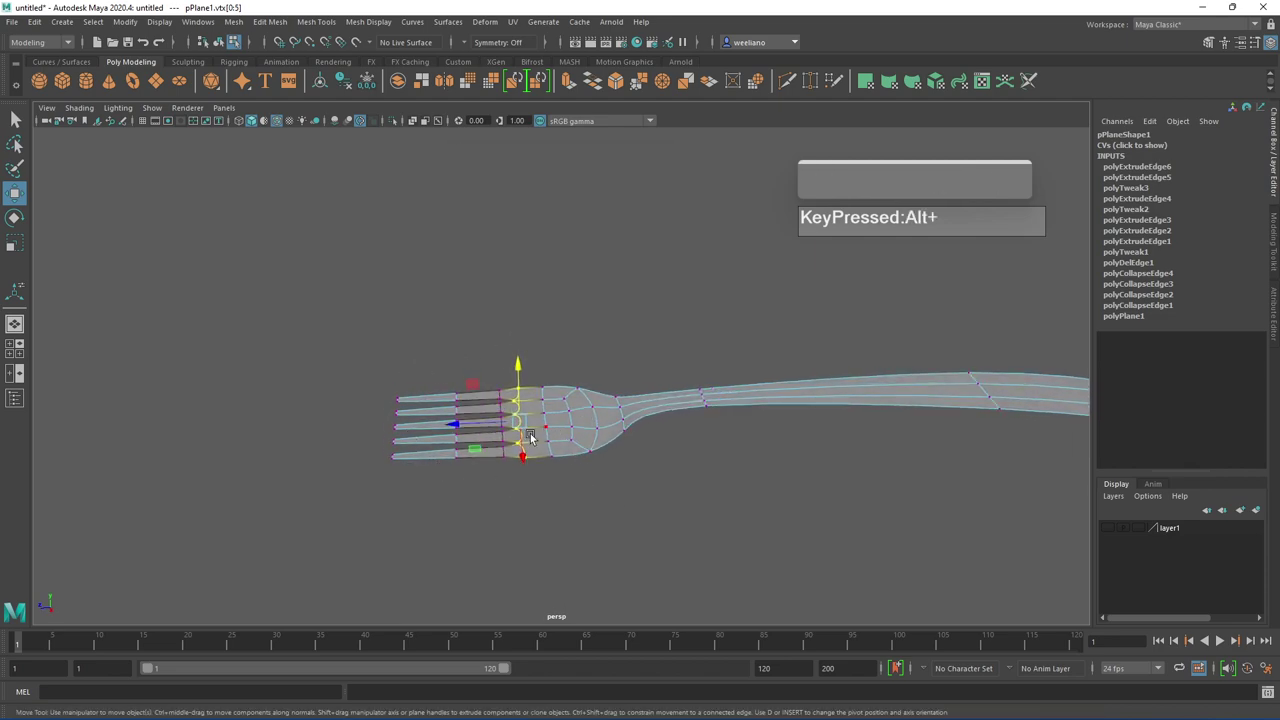
{"action": "scroll", "scroll_direction": "up", "scroll_amount": 3}
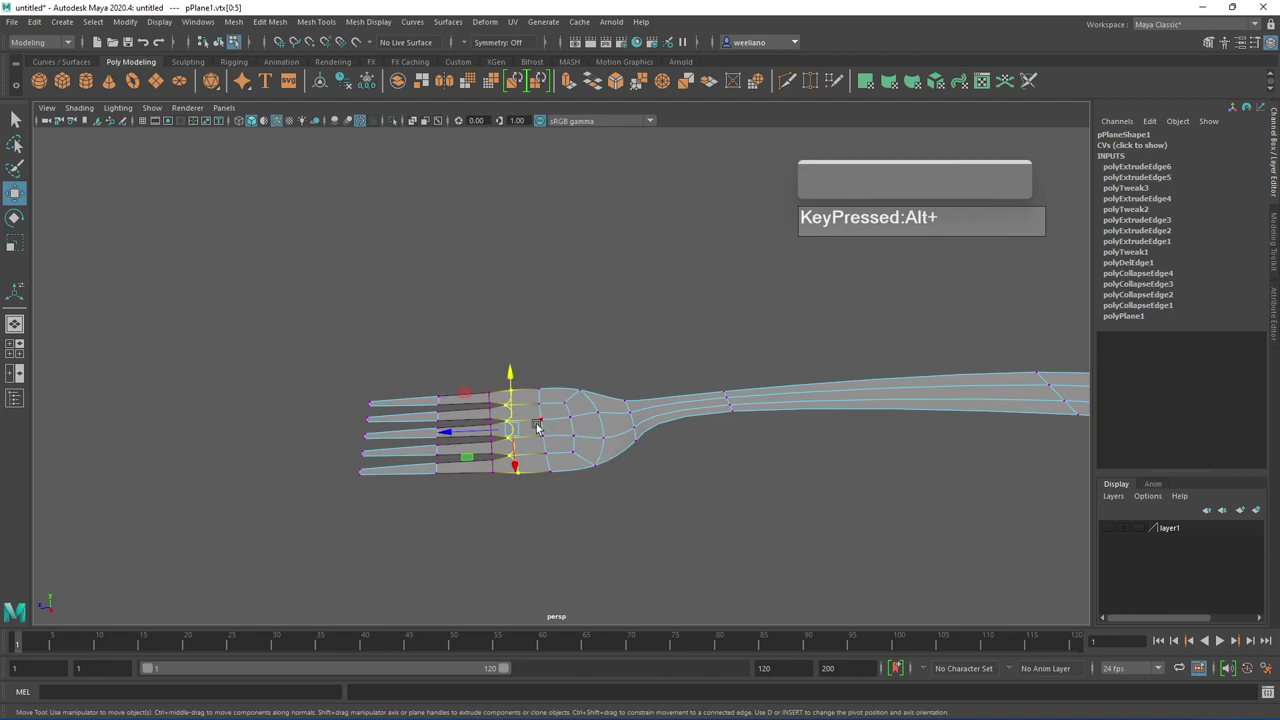
{"action": "type", "text": "bb"}
{"action": "middle_click", "coordinate": [533, 428]}
{"action": "type", "text": "MouseMiddlebbbbbb(holc"}
{"action": "key", "text": "b"}
{"action": "key", "text": "b"}
From a side view, move the tine-tip vertices down so the tines curve away from the head
{"action": "left_click_drag", "start_coordinate": [603, 431], "coordinate": [653, 488]}
{"action": "left_click", "coordinate": [624, 477]}
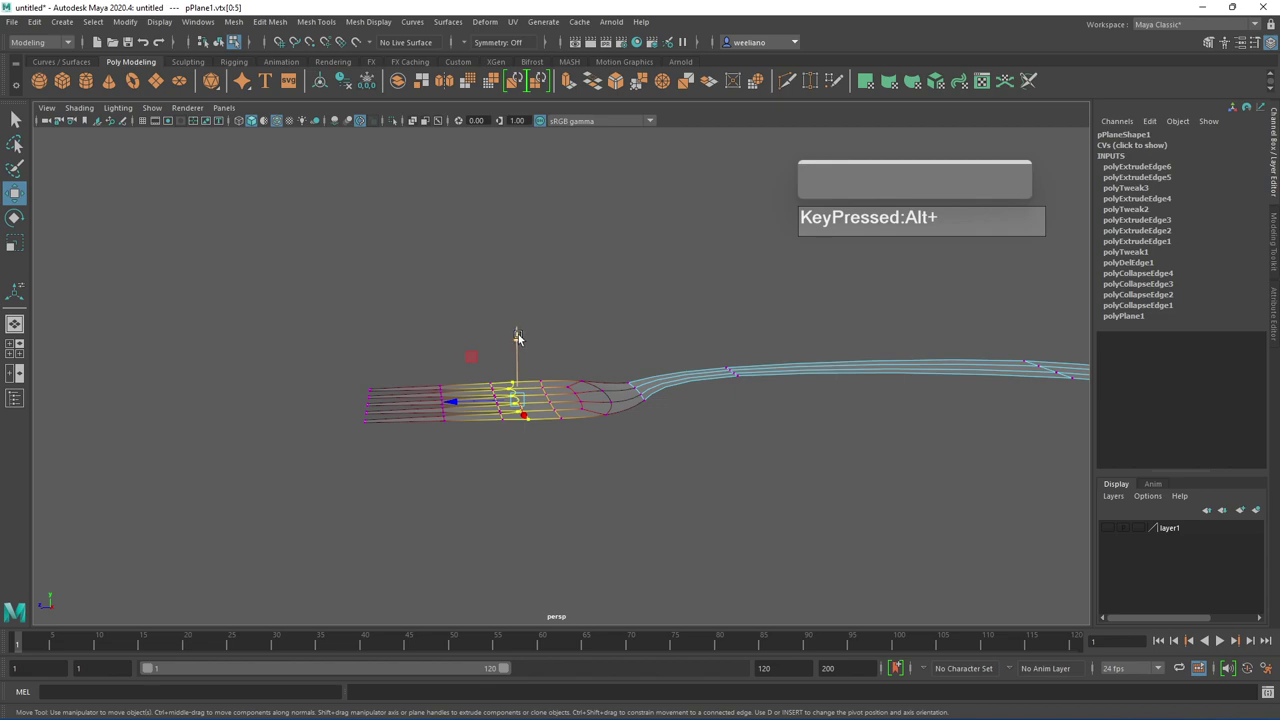
{"action": "left_click_drag", "start_coordinate": [523, 337], "coordinate": [525, 404]}
{"action": "left_click_drag", "start_coordinate": [512, 409], "coordinate": [444, 373]}
{"action": "left_click_drag", "start_coordinate": [507, 446], "coordinate": [507, 431]}
{"action": "scroll", "scroll_direction": "down", "scroll_amount": 3}
Select the handle-end vertex rows and raise them so the handle curves upward at its end
{"action": "left_click", "coordinate": [565, 446]}
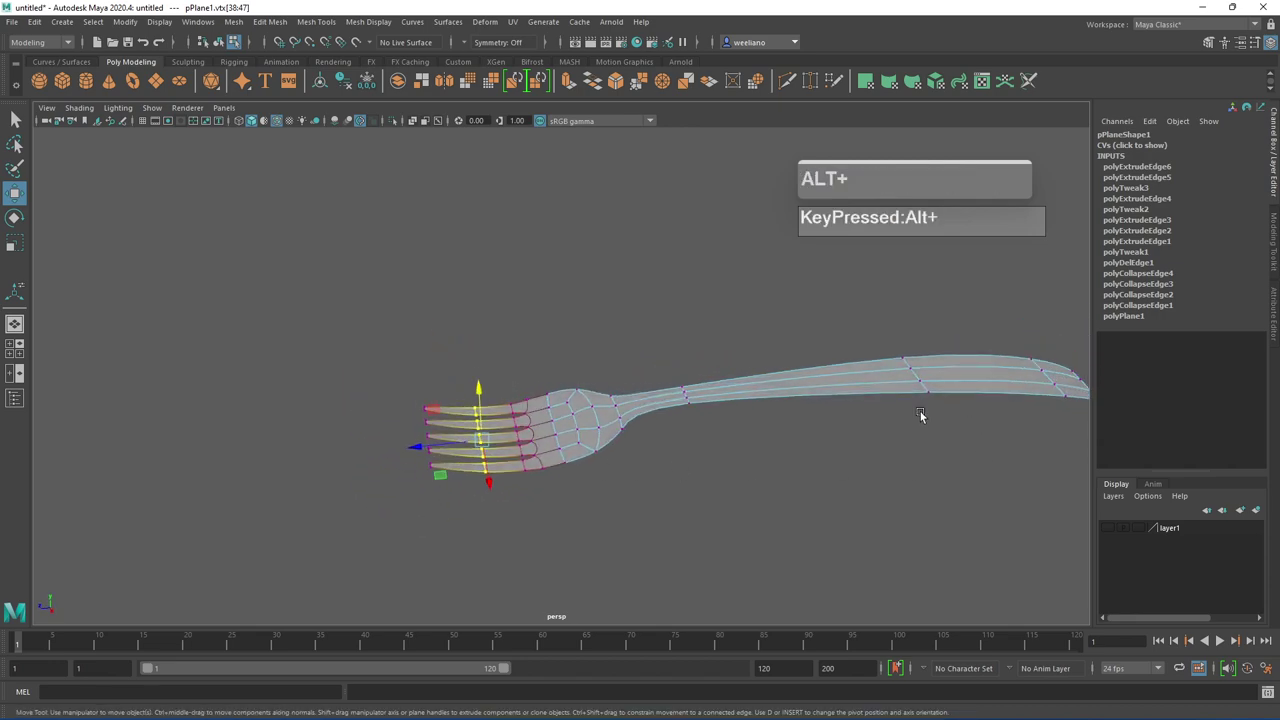
{"action": "scroll", "scroll_direction": "down", "scroll_amount": 3}
{"action": "left_click_drag", "start_coordinate": [669, 464], "coordinate": [677, 459]}
{"action": "scroll", "scroll_direction": "up", "scroll_amount": 3}
{"action": "left_click", "coordinate": [664, 429]}
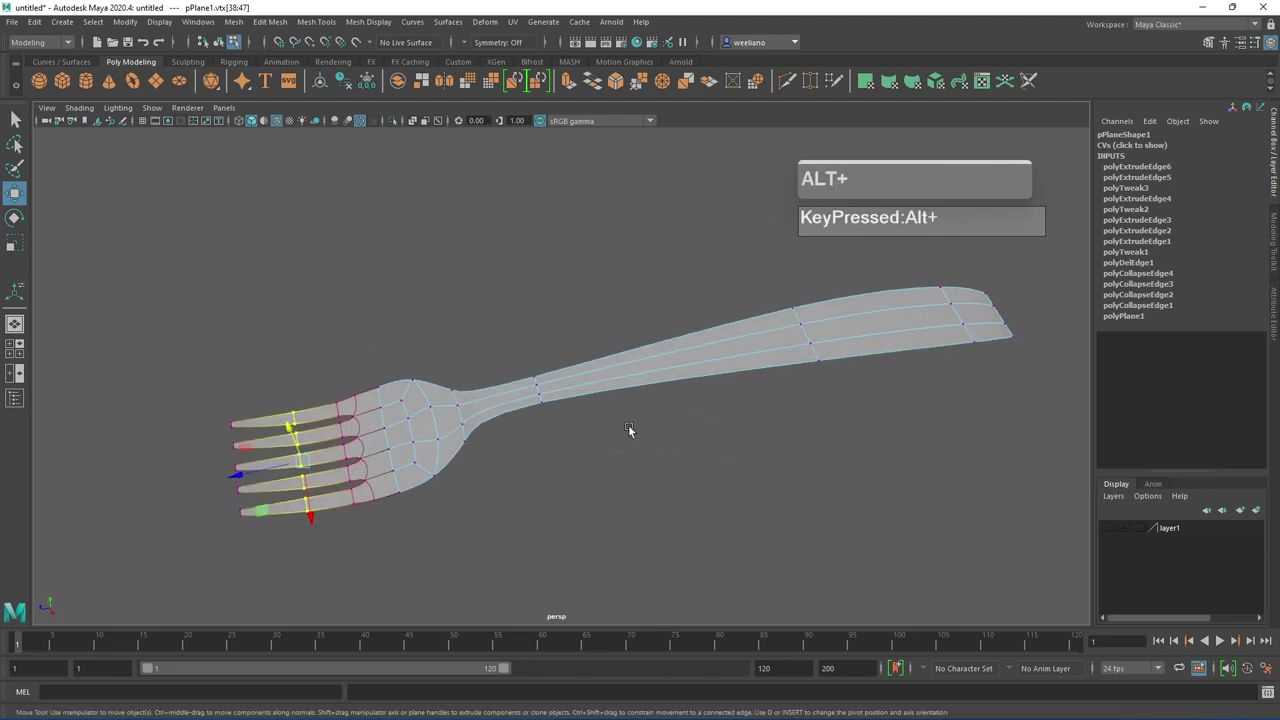
{"action": "left_click", "coordinate": [623, 448]}
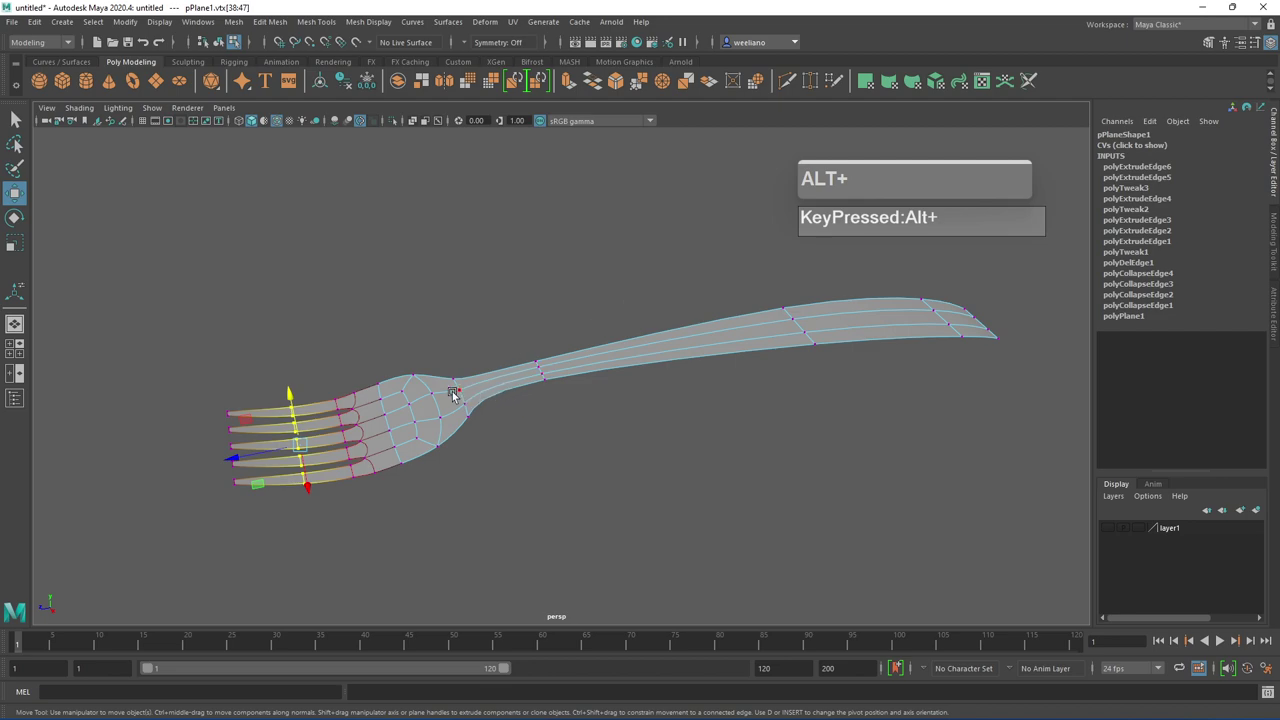
{"action": "left_click", "coordinate": [649, 421]}
{"action": "left_click", "coordinate": [638, 418]}
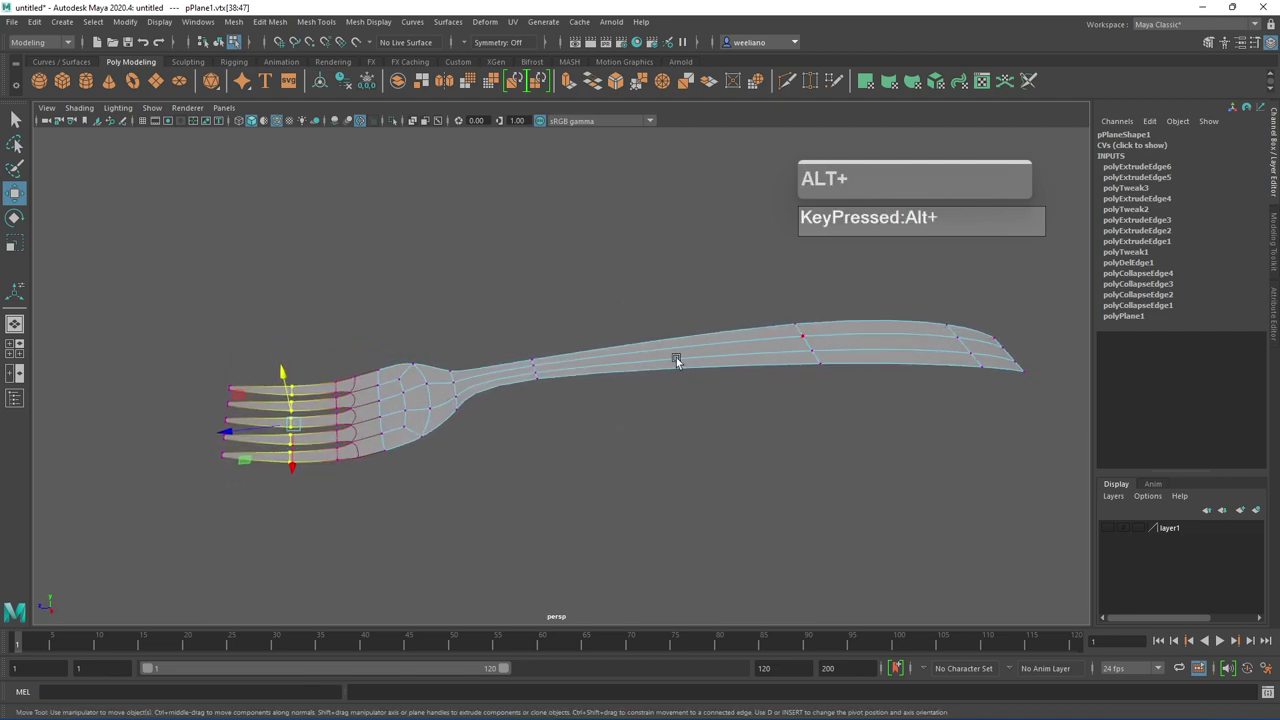
{"action": "left_click_drag", "start_coordinate": [688, 352], "coordinate": [715, 339]}
{"action": "left_click_drag", "start_coordinate": [705, 353], "coordinate": [695, 339]}
{"action": "middle_click", "coordinate": [590, 345]}
Nudge a few more handle vertices to smooth the curve, then select the fork-head faces
{"action": "scroll", "scroll_direction": "up", "scroll_amount": 3}
{"action": "left_click", "coordinate": [501, 394]}
{"action": "left_click", "coordinate": [483, 349]}
{"action": "middle_click", "coordinate": [526, 364]}
{"action": "left_click", "coordinate": [536, 397]}
{"action": "left_click_drag", "start_coordinate": [493, 359], "coordinate": [578, 366]}
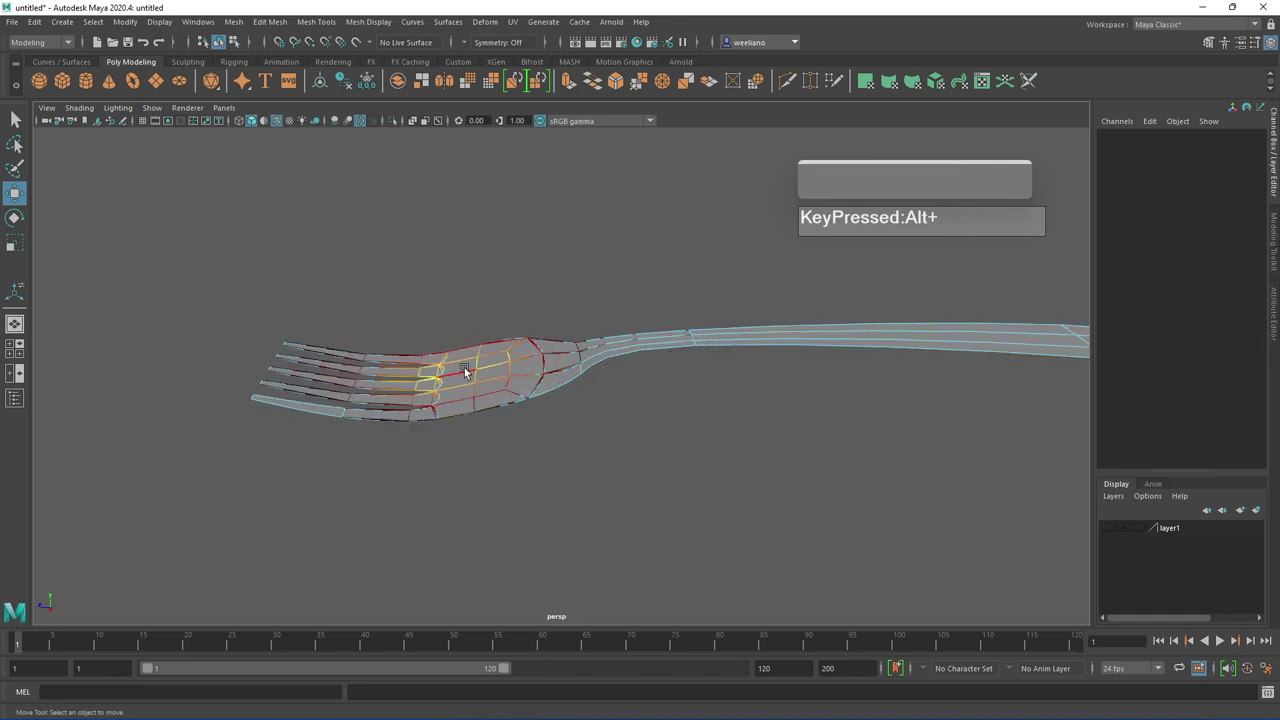
Select the edge loop and edges across the neck and move them to reshape the neck
{"action": "key", "text": "b"}
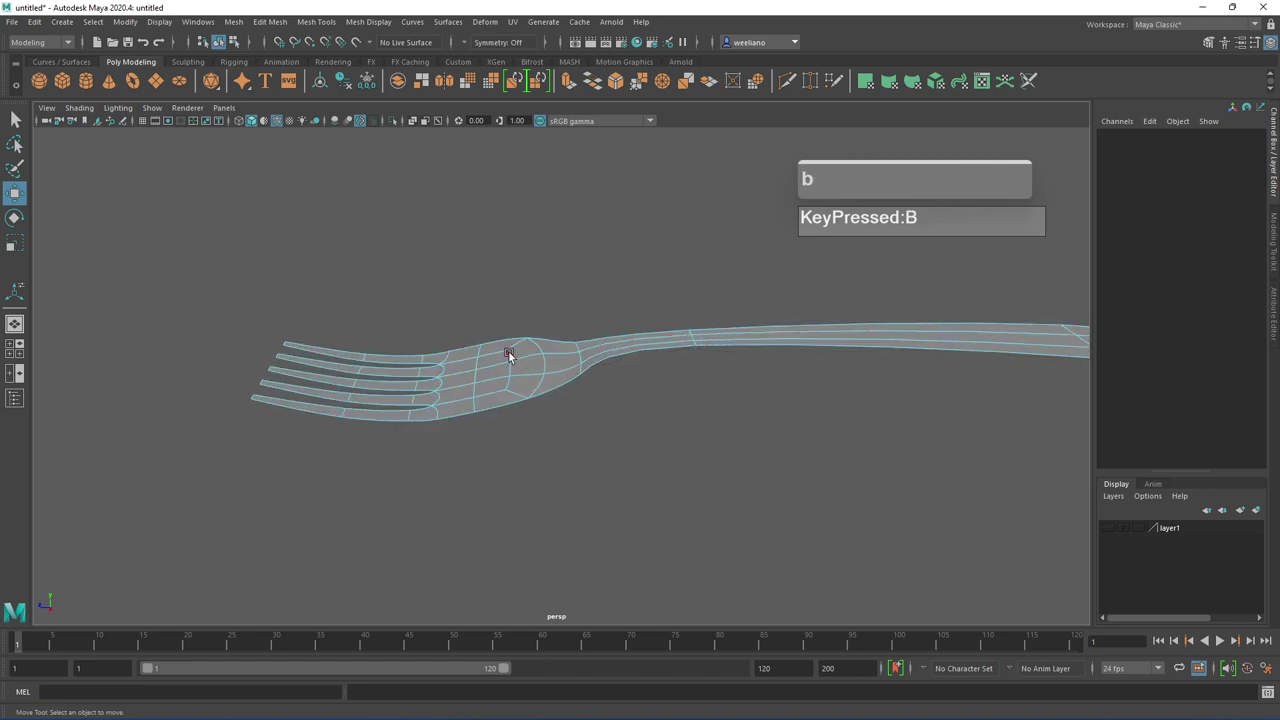
{"action": "left_click", "coordinate": [513, 353]}
{"action": "key", "text": "q"}
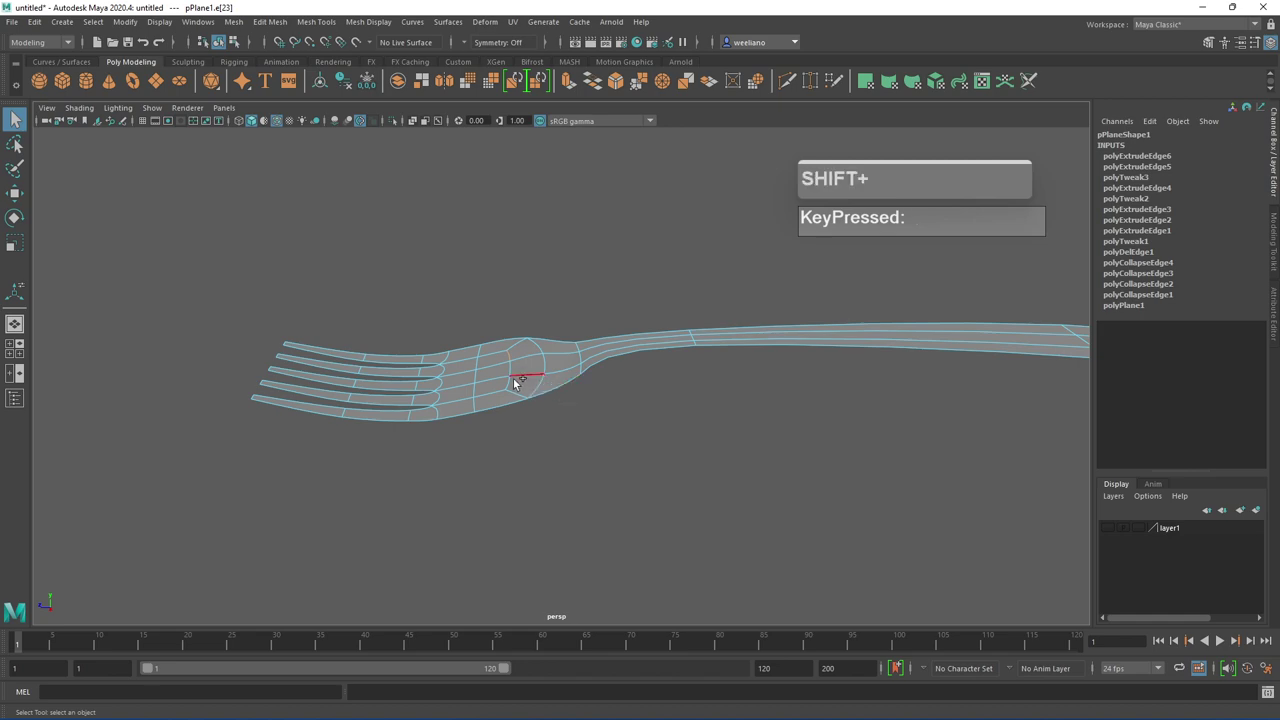
{"action": "double_click", "coordinate": [510, 387]}
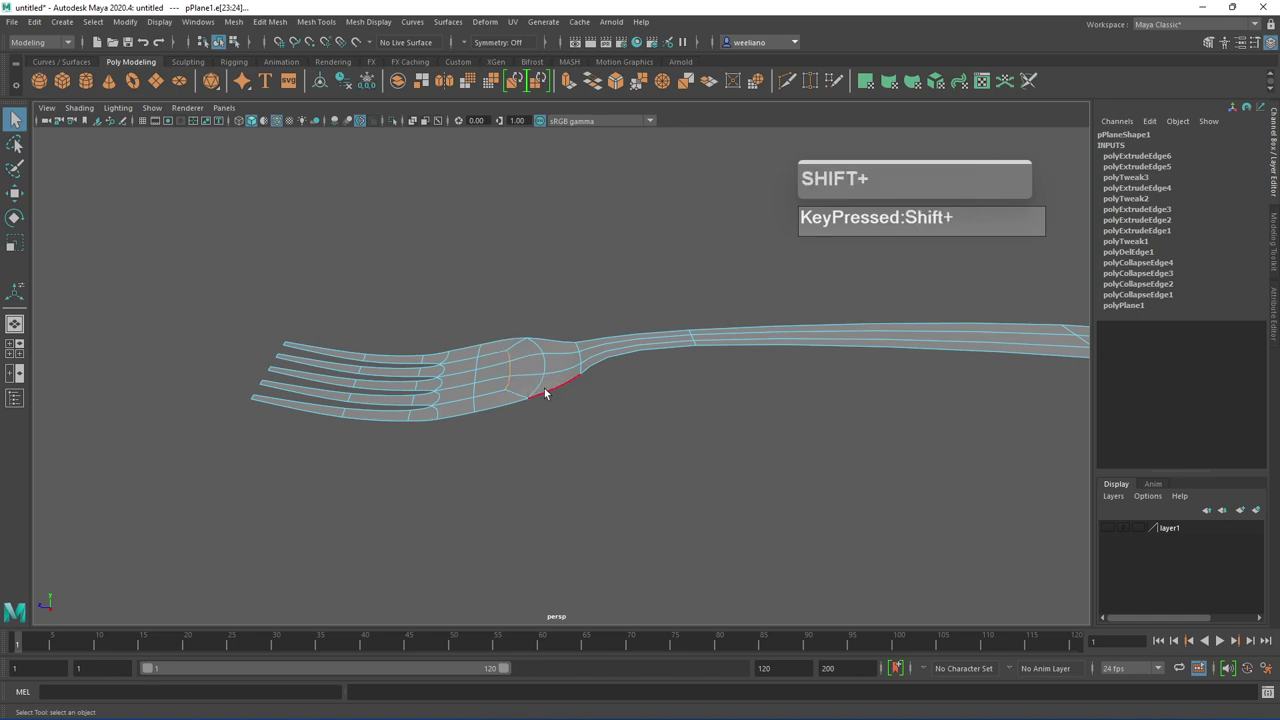
{"action": "key", "text": "w"}
{"action": "left_click", "coordinate": [513, 314]}
{"action": "left_click", "coordinate": [548, 344]}
{"action": "left_click", "coordinate": [481, 364]}
{"action": "left_click_drag", "start_coordinate": [486, 355], "coordinate": [609, 409]}
Pick edges along the handle, including its long edge, and move them to refine the shaft
{"action": "left_click", "coordinate": [597, 401]}
{"action": "scroll", "scroll_direction": "up", "scroll_amount": 3}
{"action": "left_click", "coordinate": [597, 400]}
{"action": "left_click", "coordinate": [541, 344]}
{"action": "left_click", "coordinate": [542, 312]}
{"action": "left_click", "coordinate": [550, 329]}
{"action": "scroll", "scroll_direction": "down", "scroll_amount": 3}
{"action": "left_click", "coordinate": [624, 398]}
{"action": "middle_click", "coordinate": [578, 395]}
{"action": "left_click", "coordinate": [518, 401]}
{"action": "scroll", "scroll_direction": "down", "scroll_amount": 3}
{"action": "left_click", "coordinate": [566, 396]}
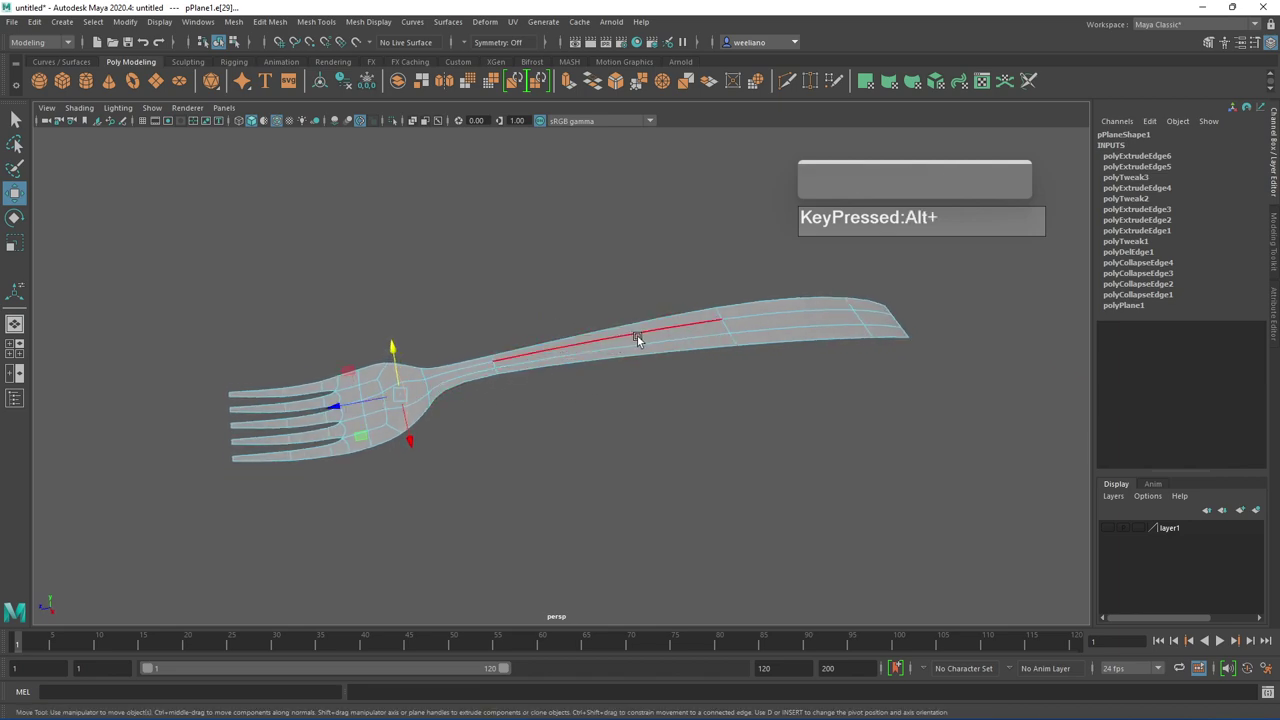
{"action": "left_click_drag", "start_coordinate": [646, 330], "coordinate": [419, 380]}
Marquee-select every face of the fork mesh as one piece for thickening
{"action": "left_click", "coordinate": [420, 387]}
{"action": "left_click_drag", "start_coordinate": [716, 370], "coordinate": [718, 377]}
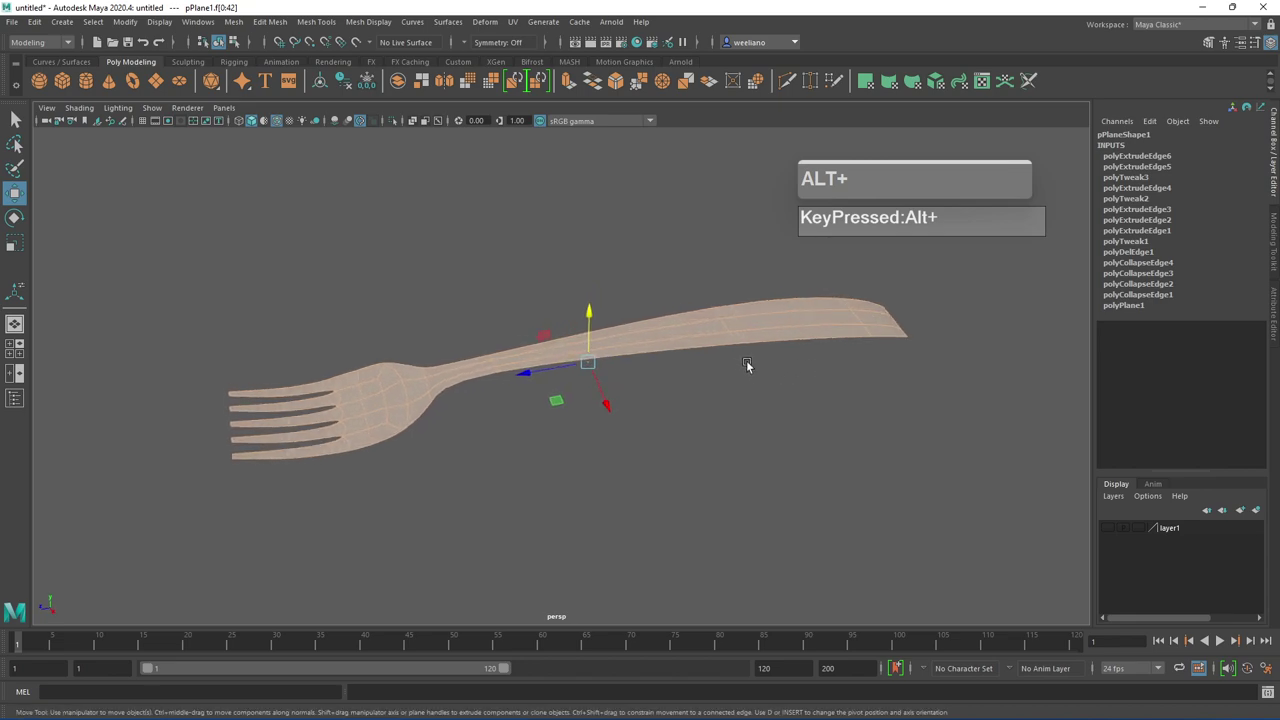
Extrude all the fork's faces for thickness, undoing the offset back to zero
{"action": "key", "text": "ctrl+e"}
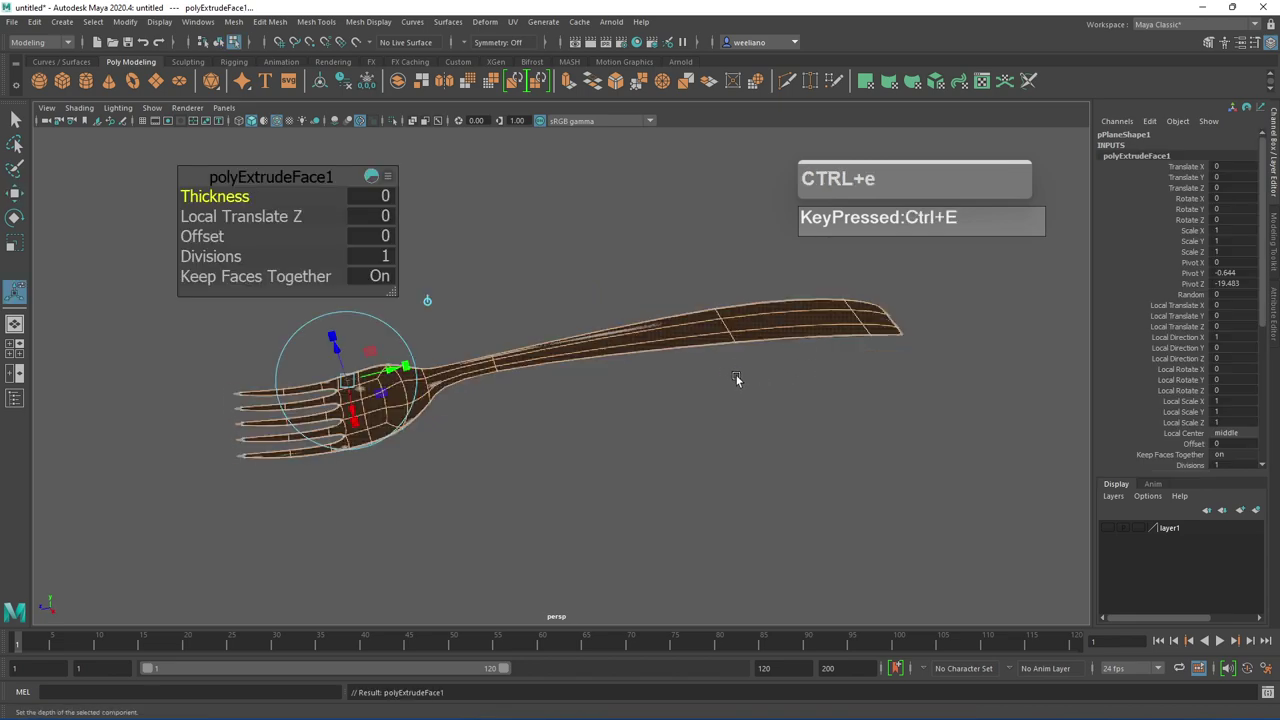
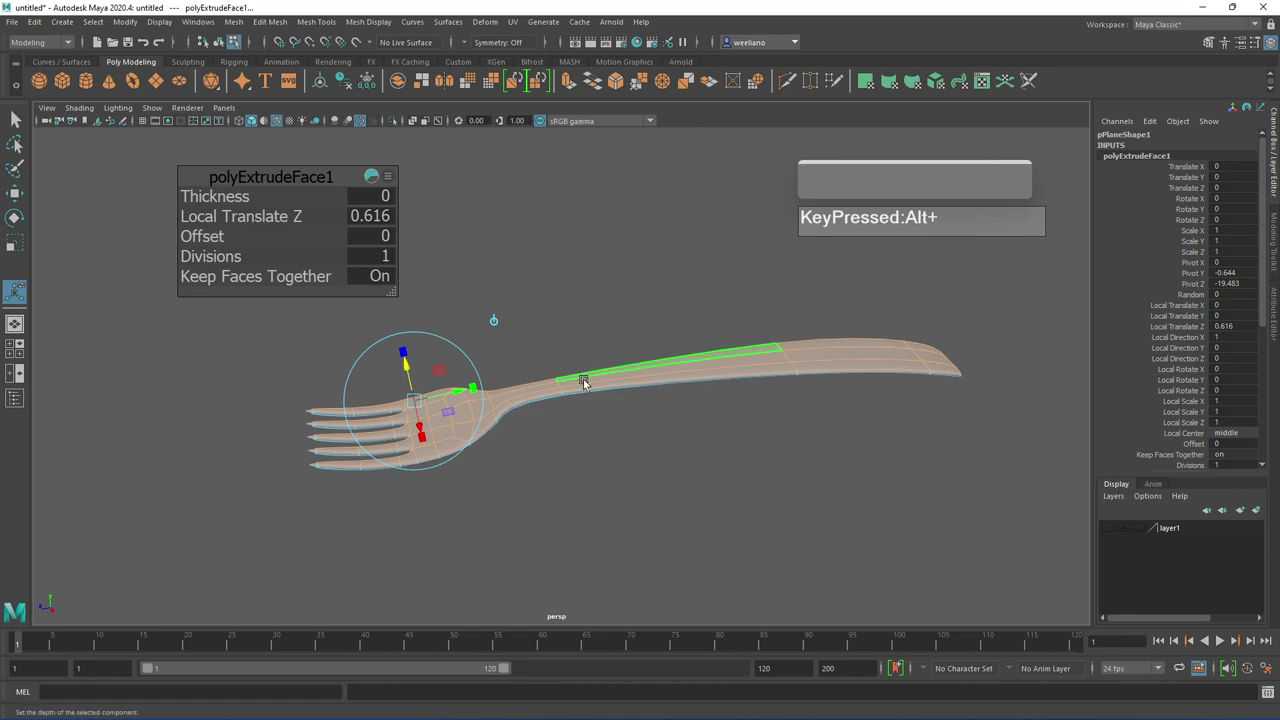
{"action": "key", "text": "ctrl+z"}
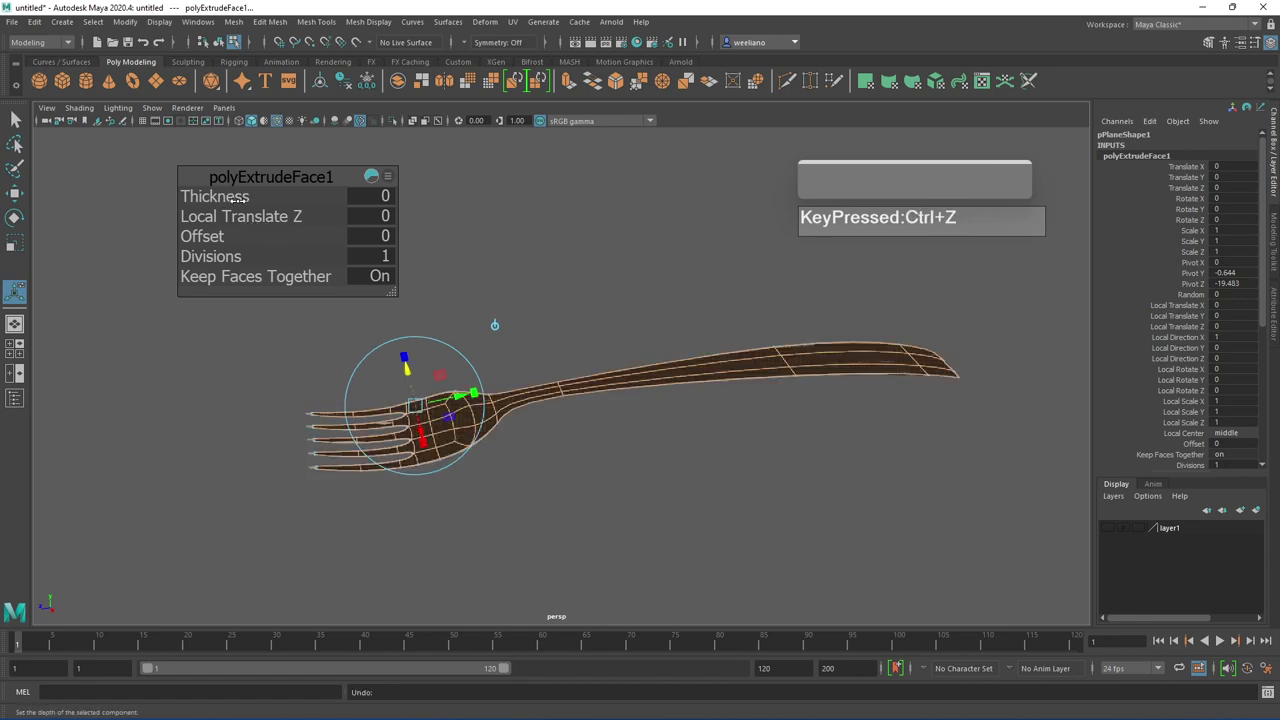
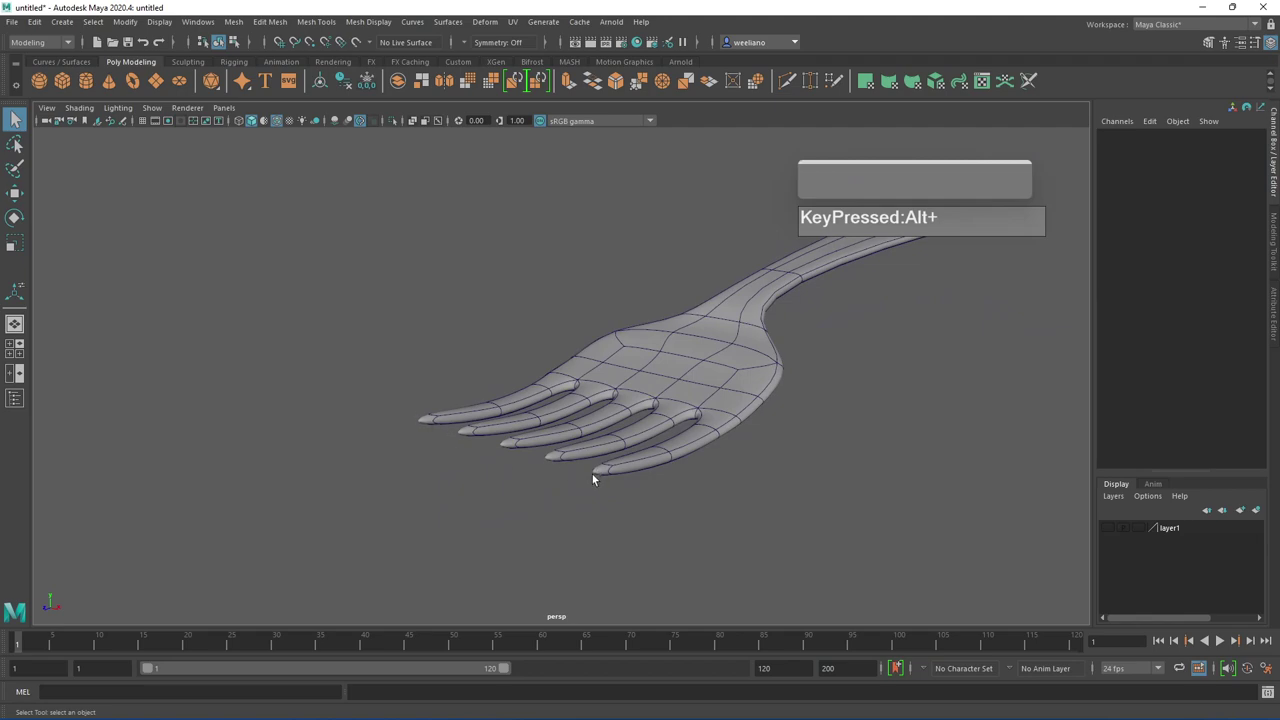
Return to the low-poly view and switch to face selection on the fork
{"action": "left_click", "coordinate": [570, 476]}
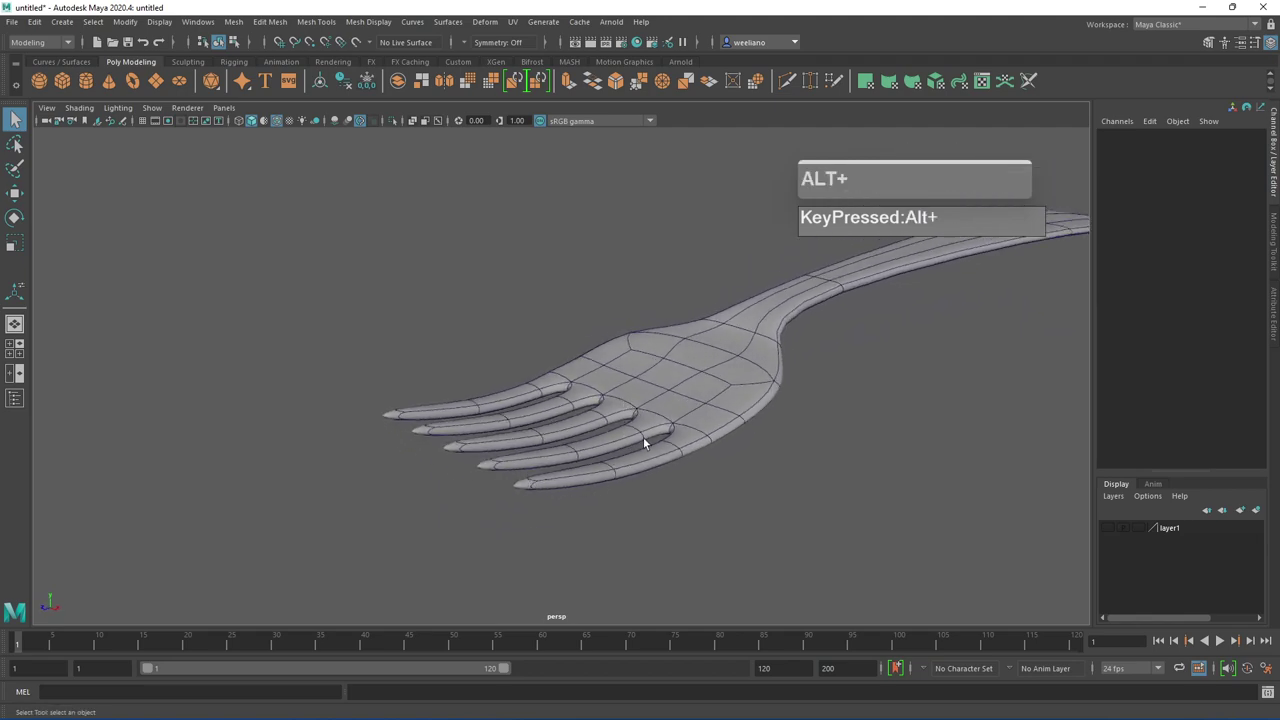
{"action": "key", "text": "1"}
{"action": "left_click", "coordinate": [641, 425]}
{"action": "key", "text": "1"}
{"action": "left_click", "coordinate": [630, 479]}
{"action": "right_click", "coordinate": [422, 436]}
{"action": "left_click", "coordinate": [417, 436]}
Select the fork's faces including the tine tips and bevel them, then clear the selection
{"action": "left_click", "coordinate": [461, 449]}
{"action": "left_click", "coordinate": [504, 467]}
{"action": "left_click", "coordinate": [543, 481]}
{"action": "left_click", "coordinate": [596, 502]}
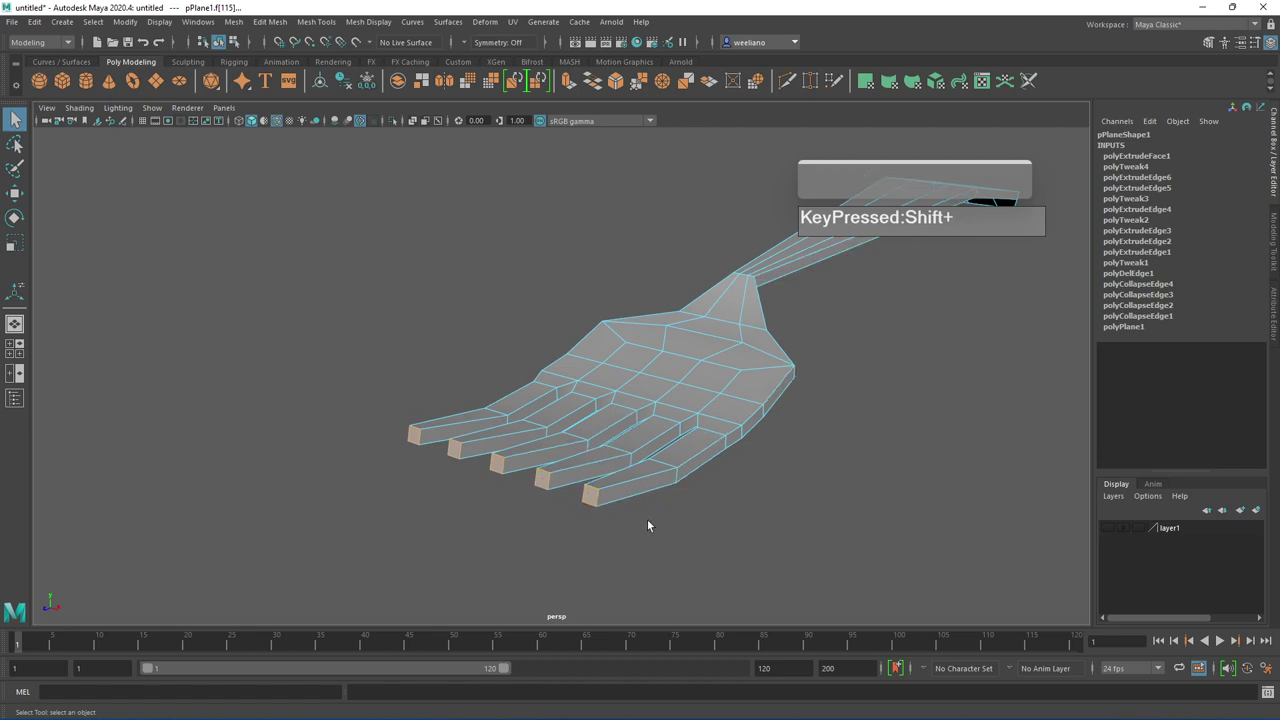
{"action": "left_click_drag", "start_coordinate": [597, 493], "coordinate": [662, 541]}
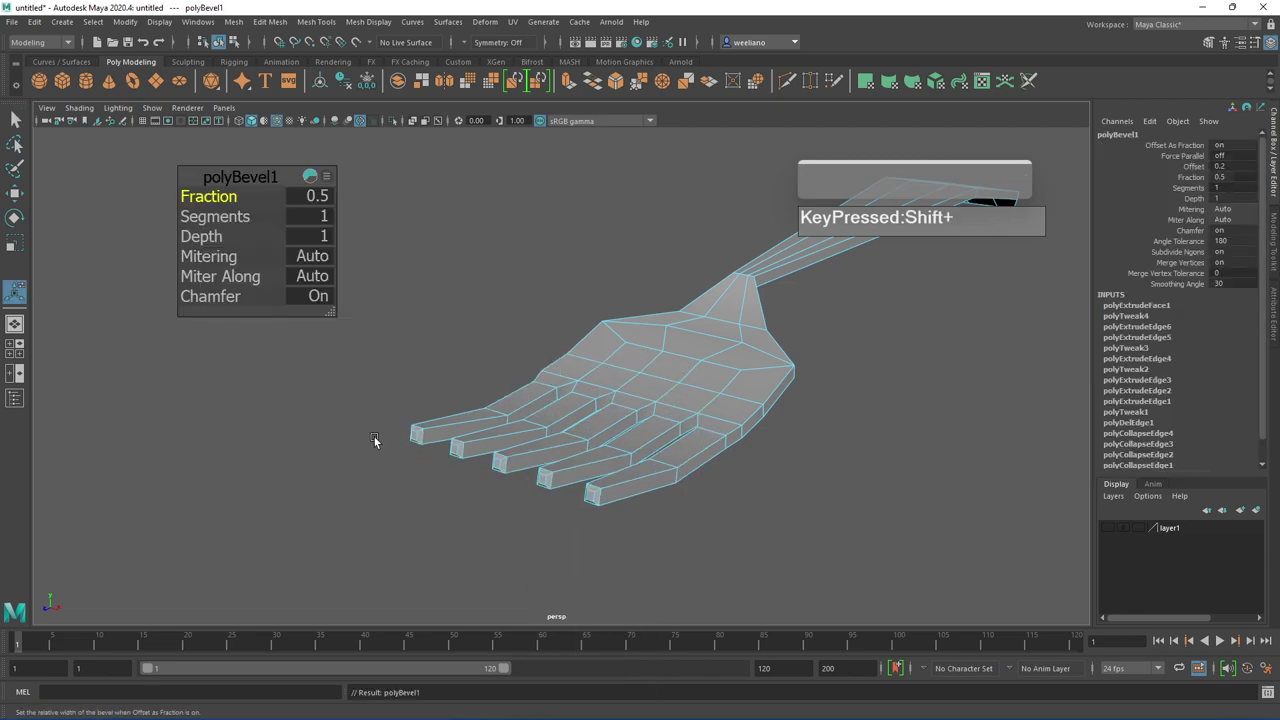
{"action": "left_click", "coordinate": [760, 521]}
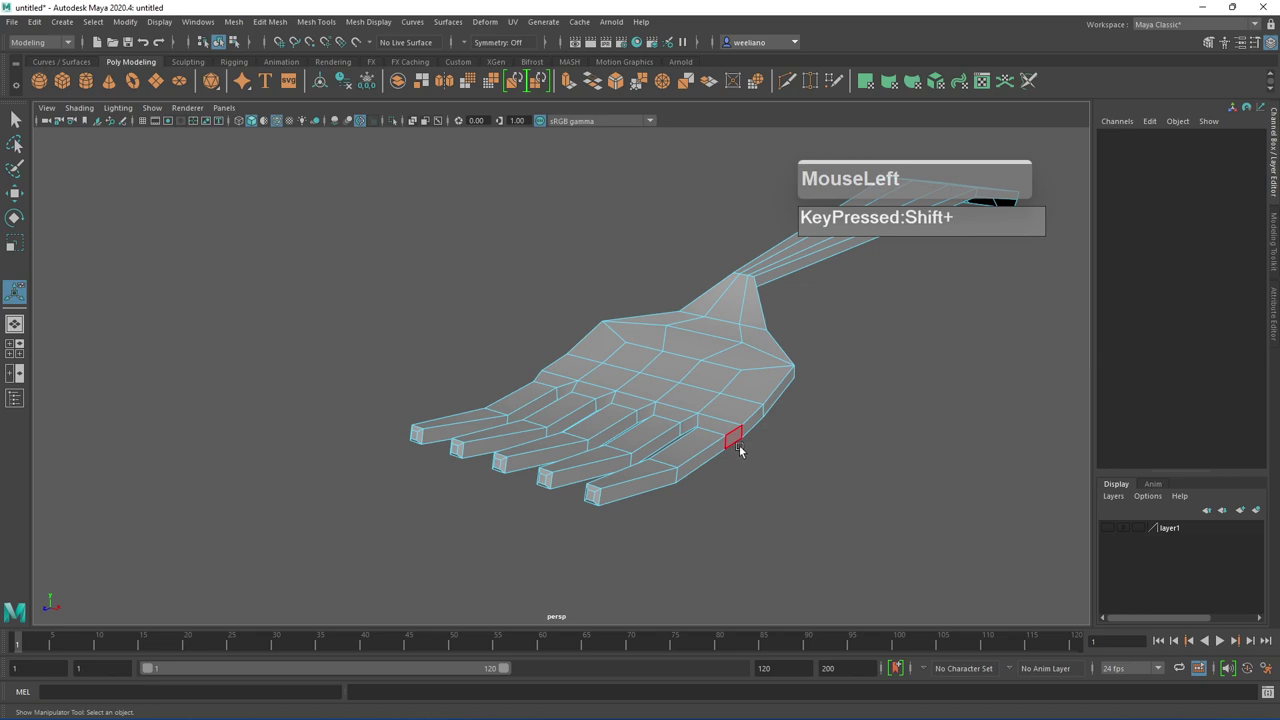
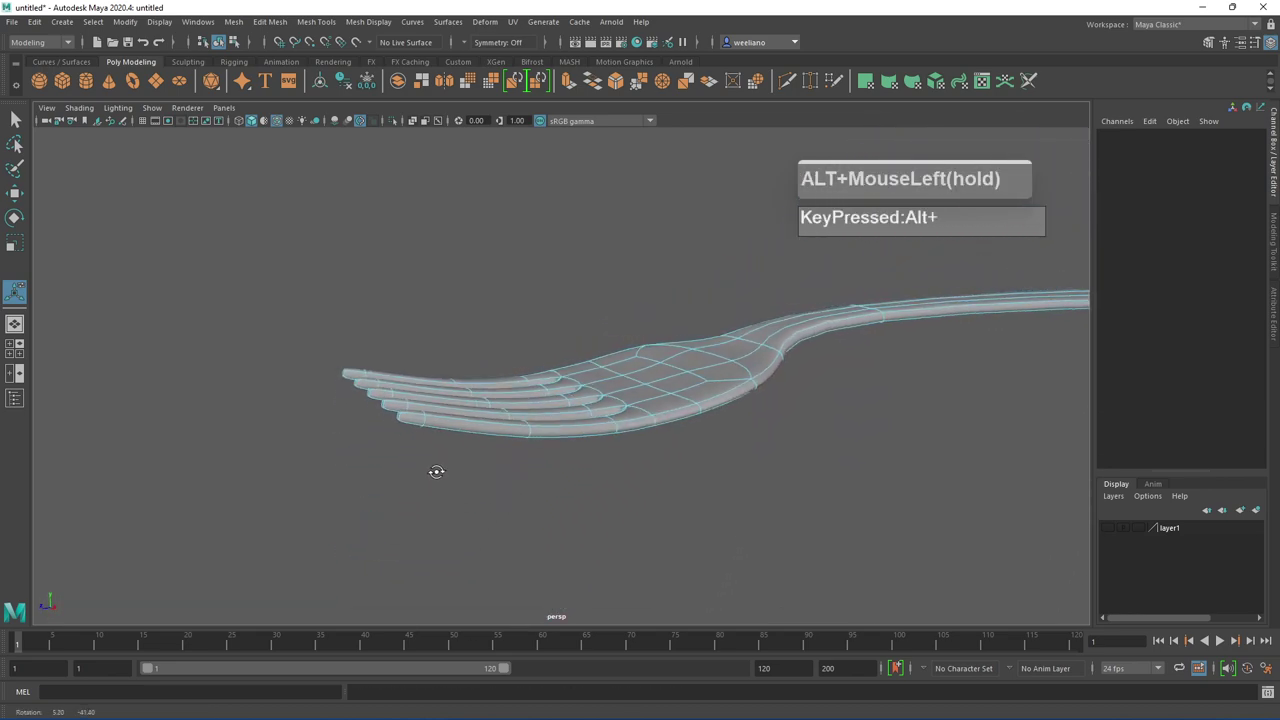
Select the edge loops running along the fork tines
{"action": "left_click", "coordinate": [639, 460]}
{"action": "scroll", "scroll_direction": "up", "scroll_amount": 3}
{"action": "left_click", "coordinate": [657, 452]}
{"action": "scroll", "scroll_direction": "up", "scroll_amount": 3}
{"action": "middle_click", "coordinate": [695, 467]}
{"action": "scroll", "scroll_direction": "down", "scroll_amount": 3}
{"action": "left_click", "coordinate": [629, 491]}
{"action": "scroll", "scroll_direction": "up", "scroll_amount": 3}
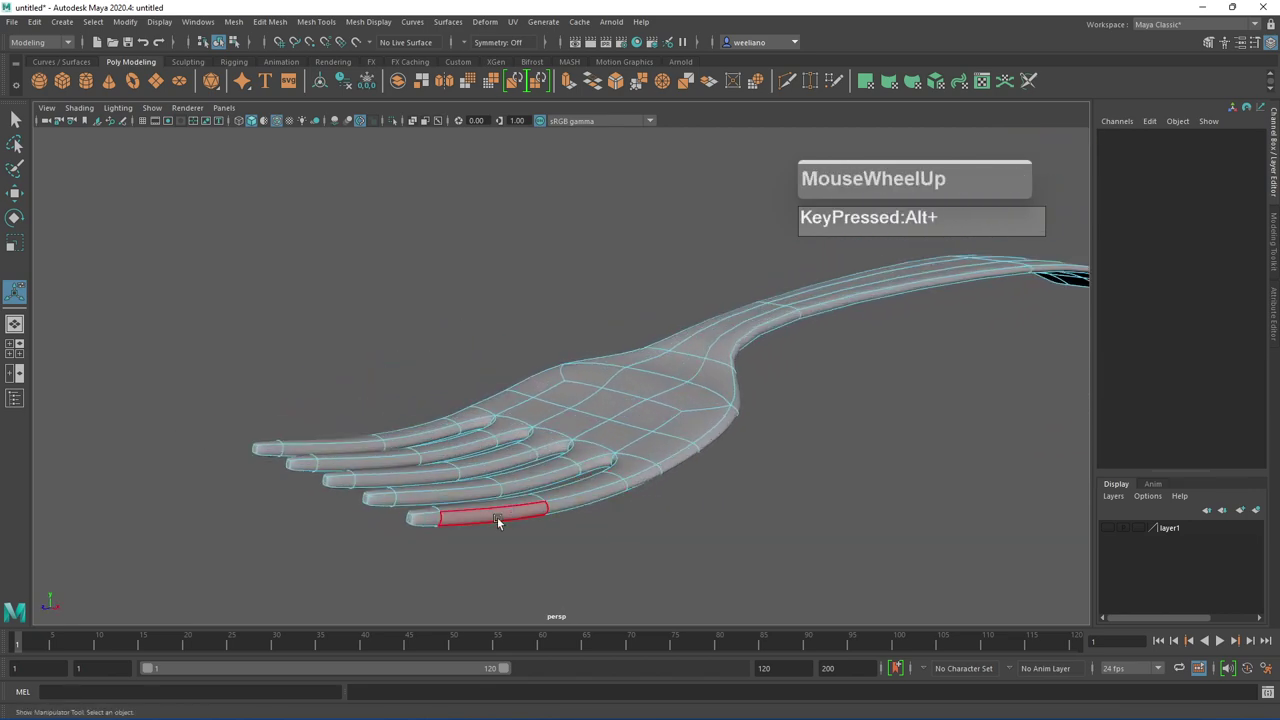
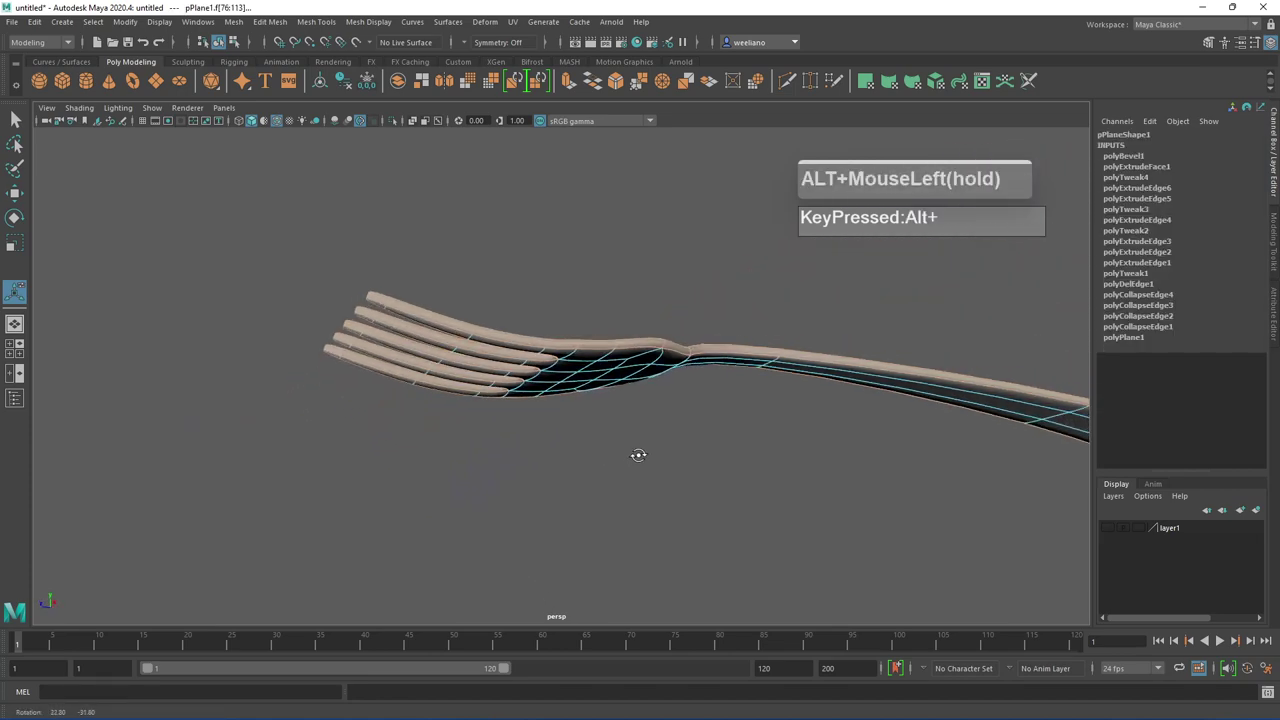
{"action": "left_click", "coordinate": [641, 473]}
{"action": "scroll", "scroll_direction": "up", "scroll_amount": 3}
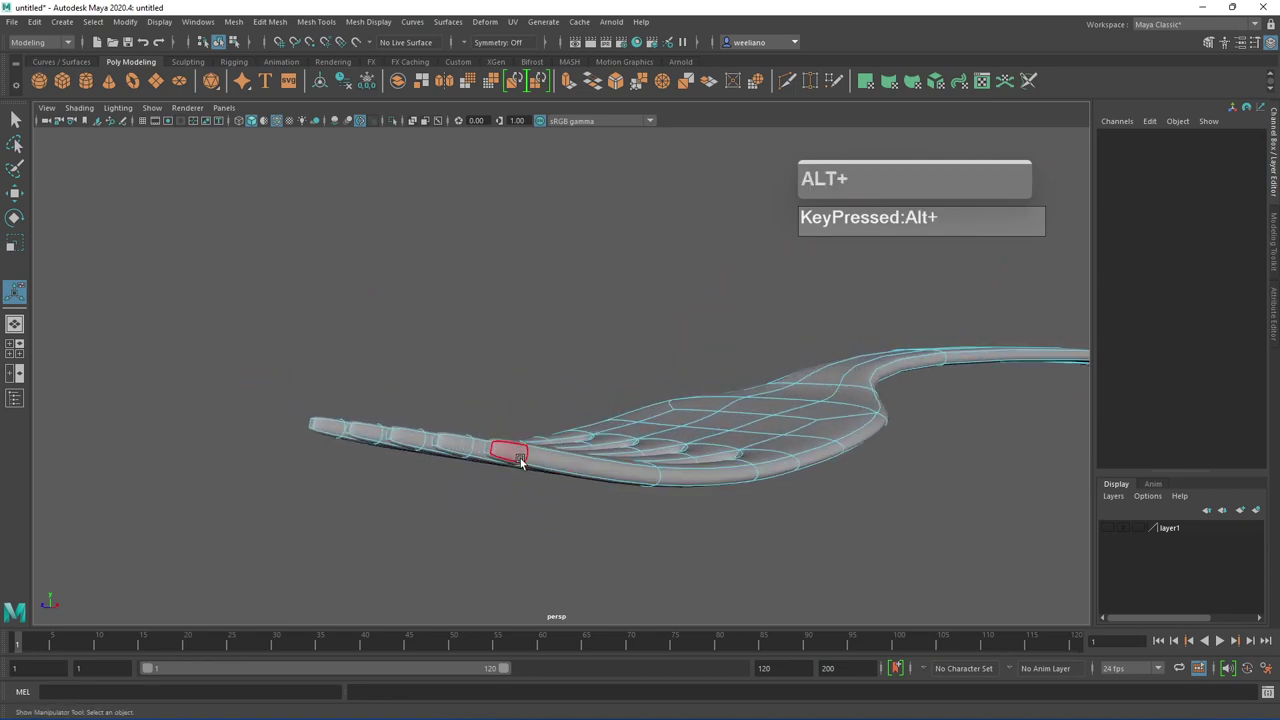
{"action": "left_click", "coordinate": [520, 457]}
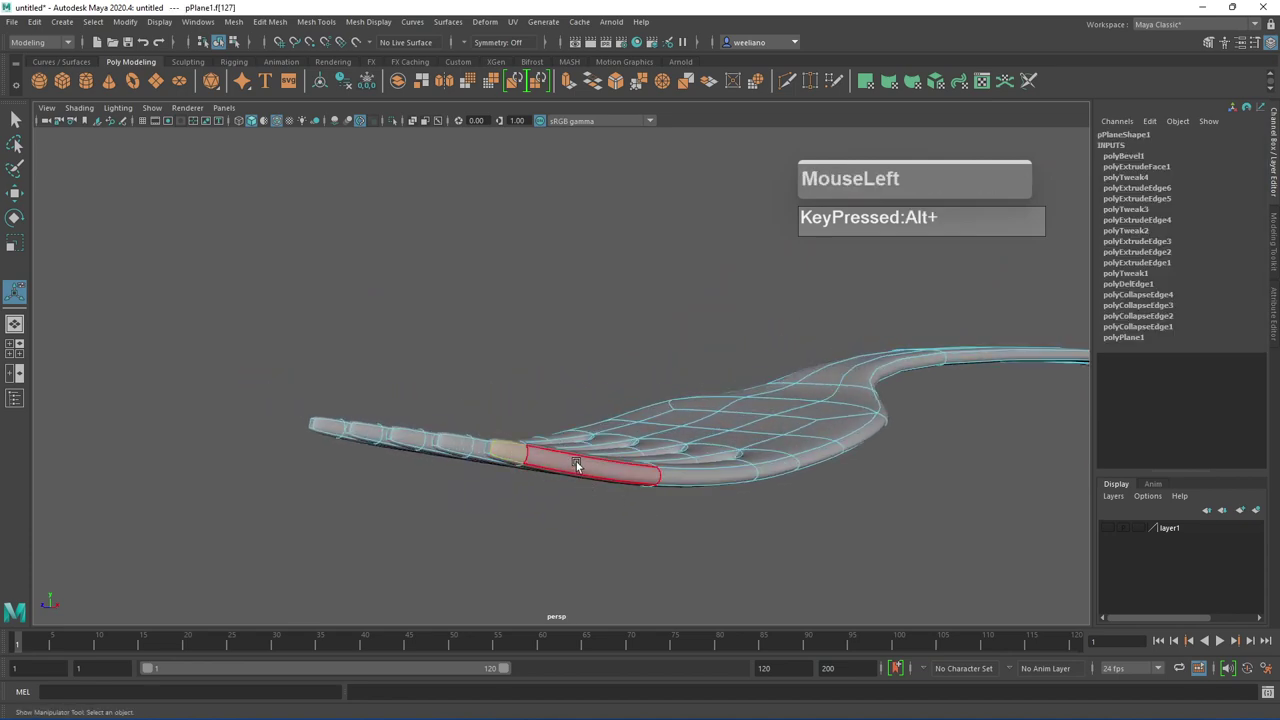
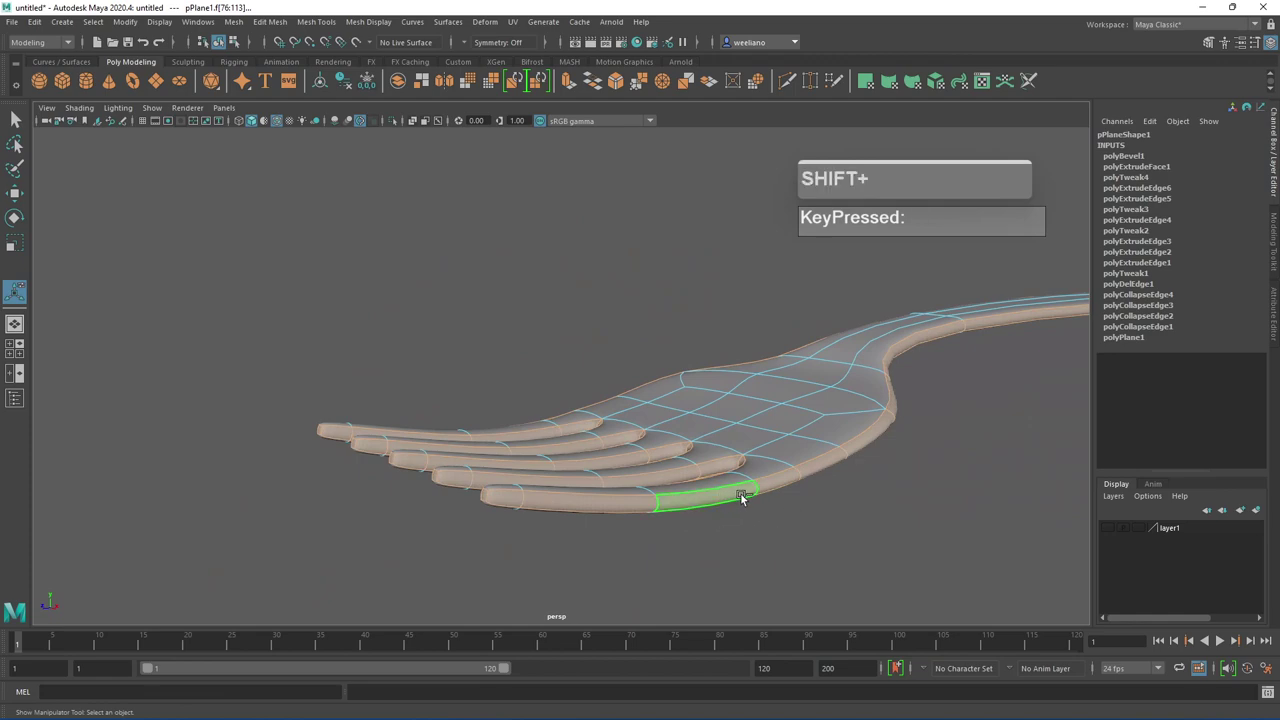
Bevel the selected tine edges with a 0.5 fraction and one segment
{"action": "right_click", "coordinate": [735, 497]}
{"action": "left_click_drag", "start_coordinate": [781, 464], "coordinate": [870, 500]}
{"action": "left_click", "coordinate": [870, 500]}
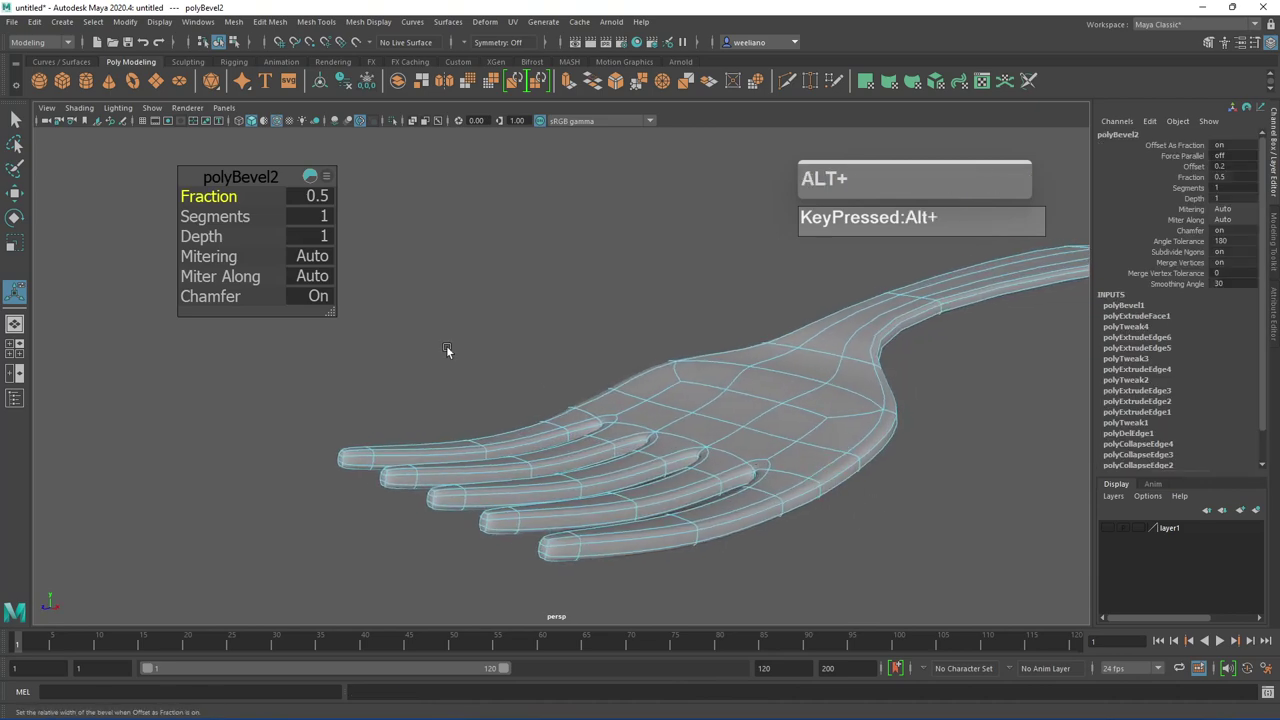